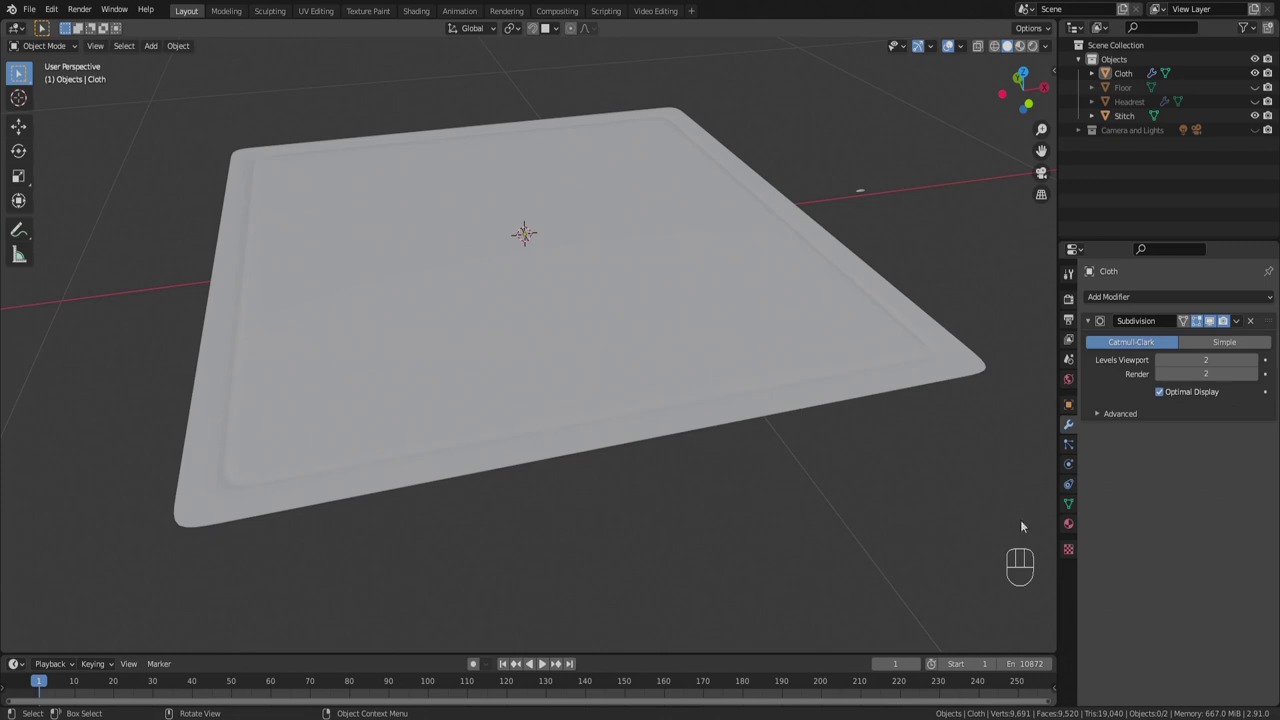
Inspect the grey cloth from several angles and select the Cloth mesh object.
{"action": "left_click_drag", "start_coordinate": [933, 518], "coordinate": [951, 500]}
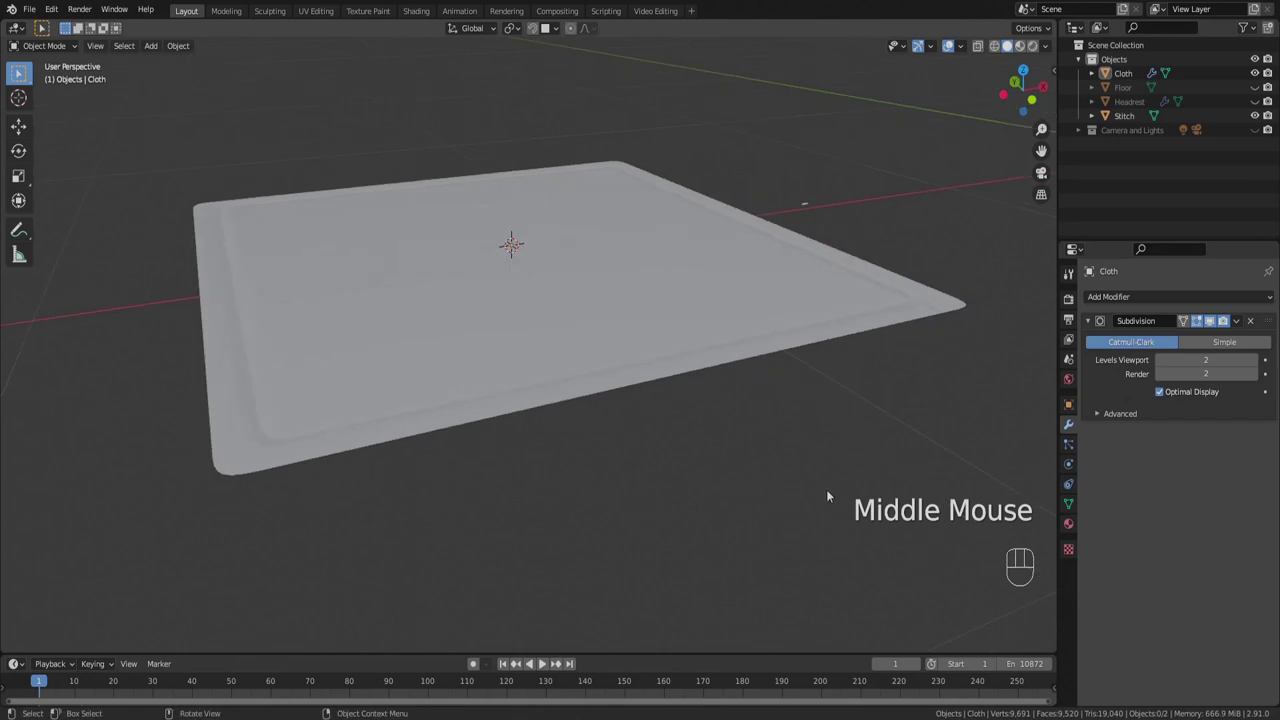
{"action": "left_click_drag", "start_coordinate": [831, 488], "coordinate": [818, 495]}
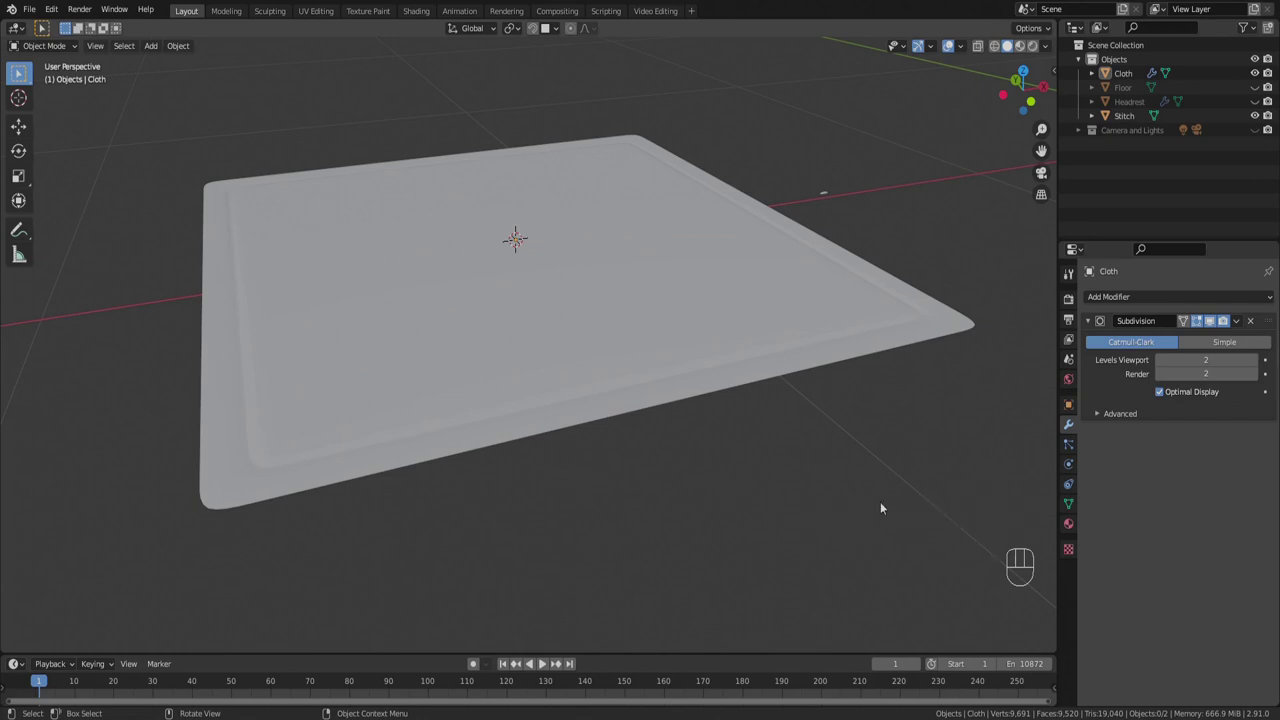
{"action": "left_click_drag", "start_coordinate": [841, 483], "coordinate": [843, 489]}
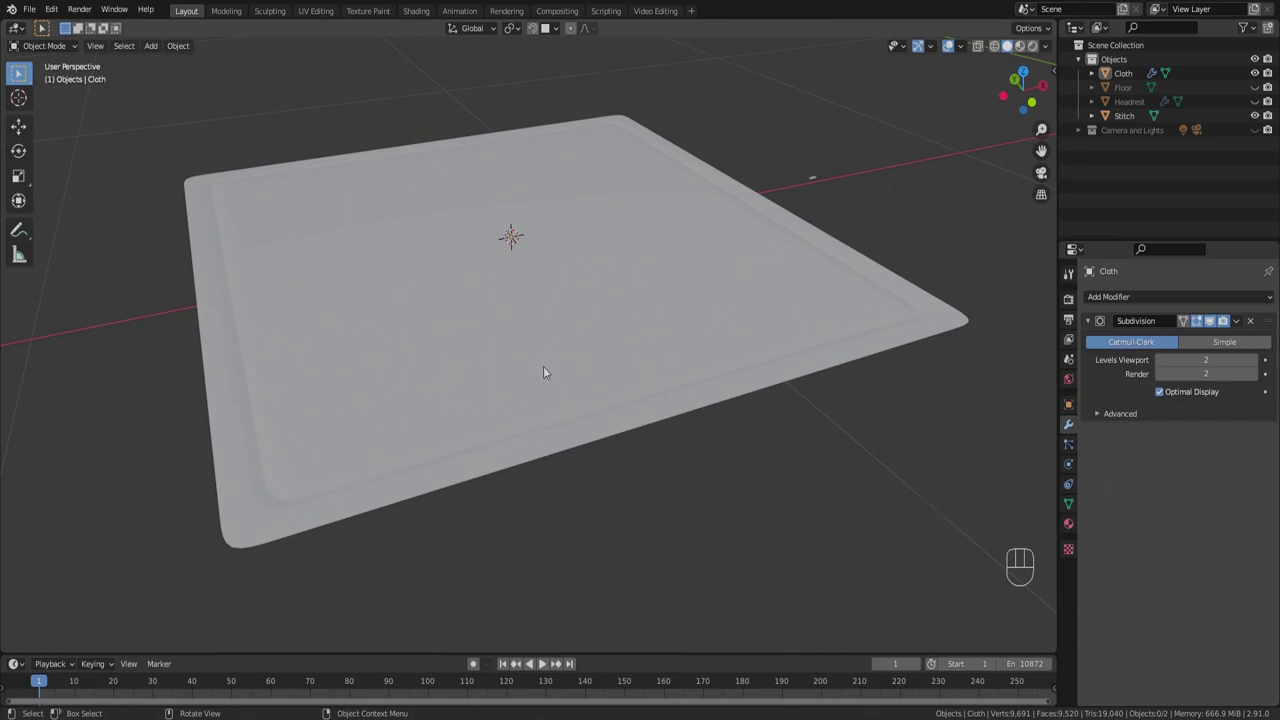
{"action": "left_click", "coordinate": [551, 371]}
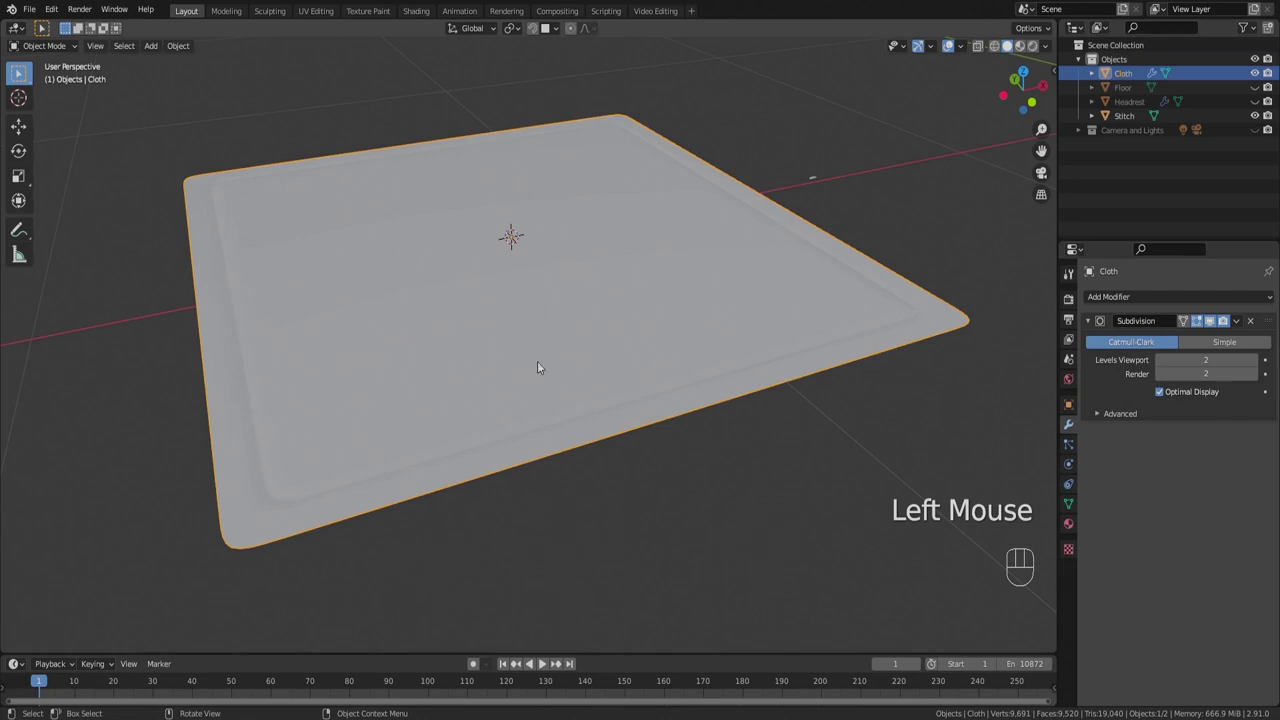
{"action": "middle_click", "coordinate": [546, 370]}
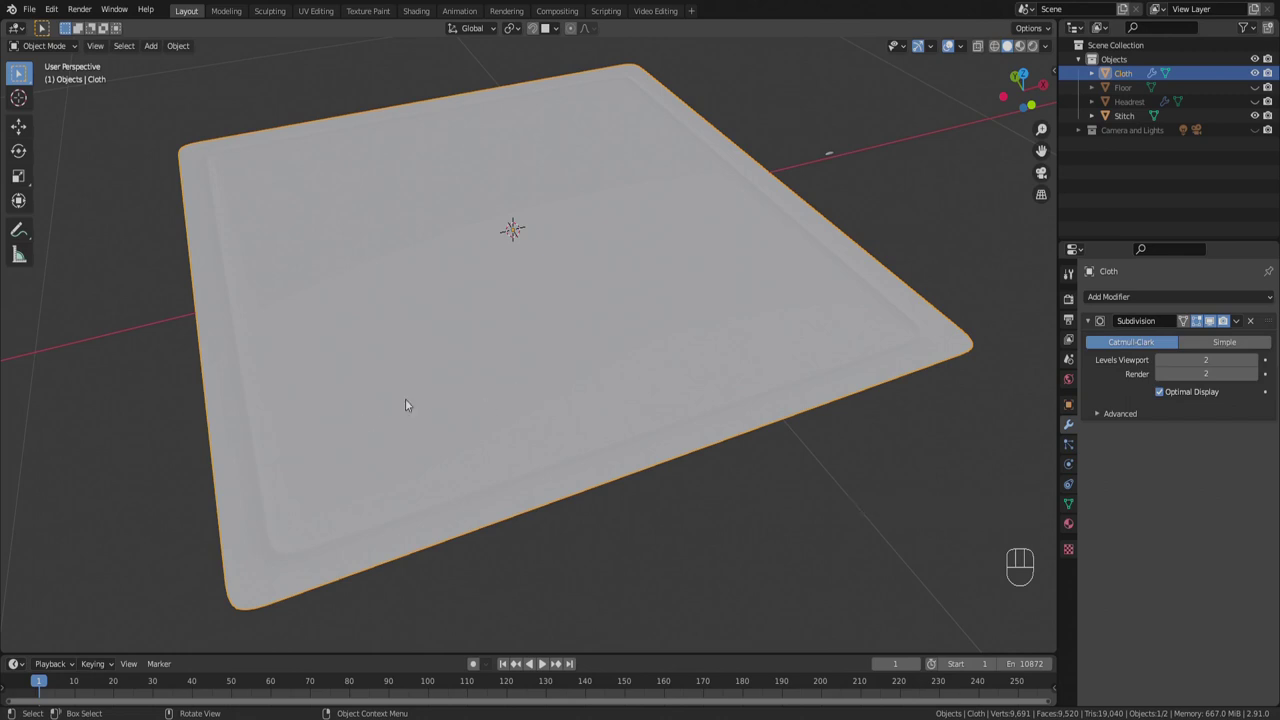
{"action": "left_click_drag", "start_coordinate": [434, 399], "coordinate": [432, 381]}
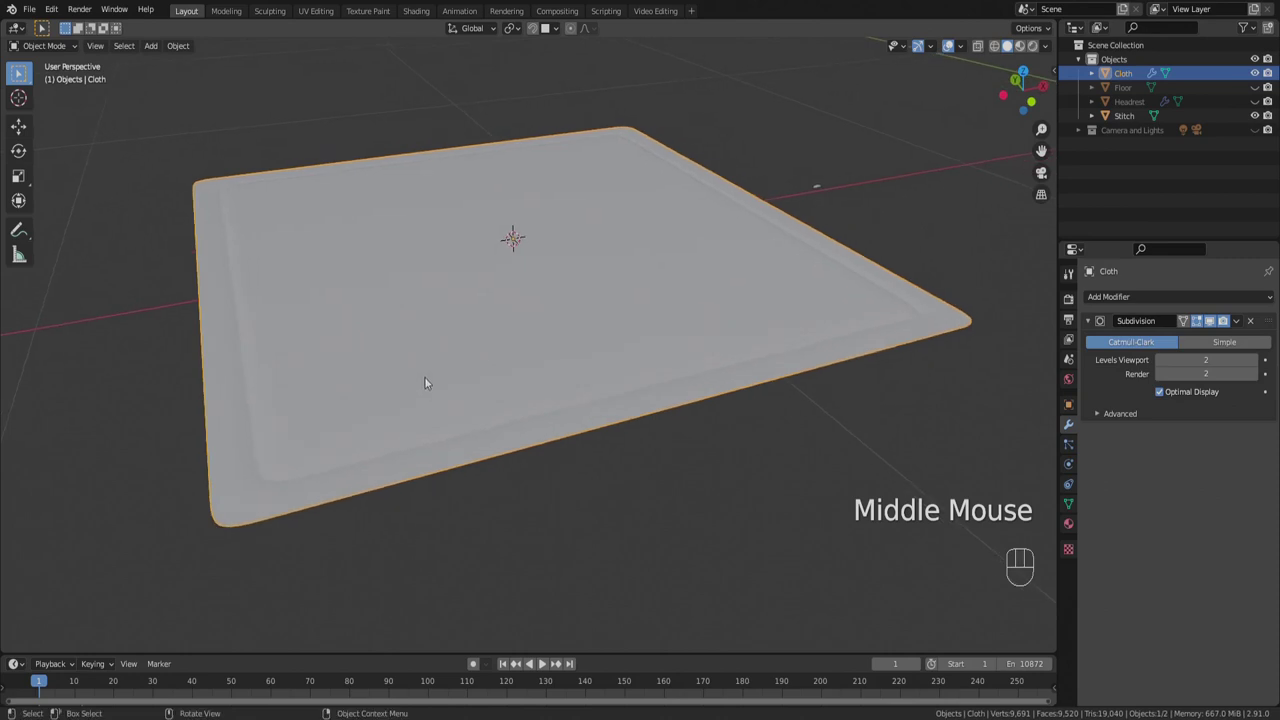
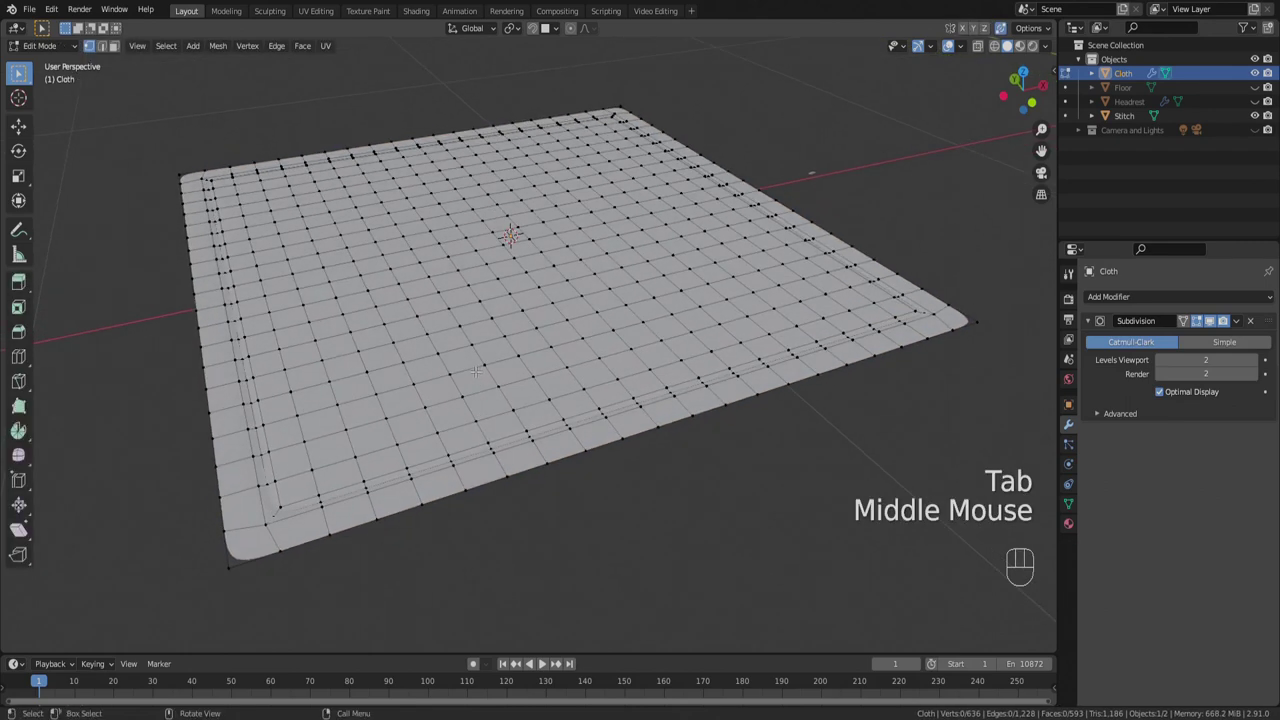
Zoom in on the cloth's border edge loop in Edit Mode.
{"action": "scroll", "scroll_direction": "up", "scroll_amount": 3}
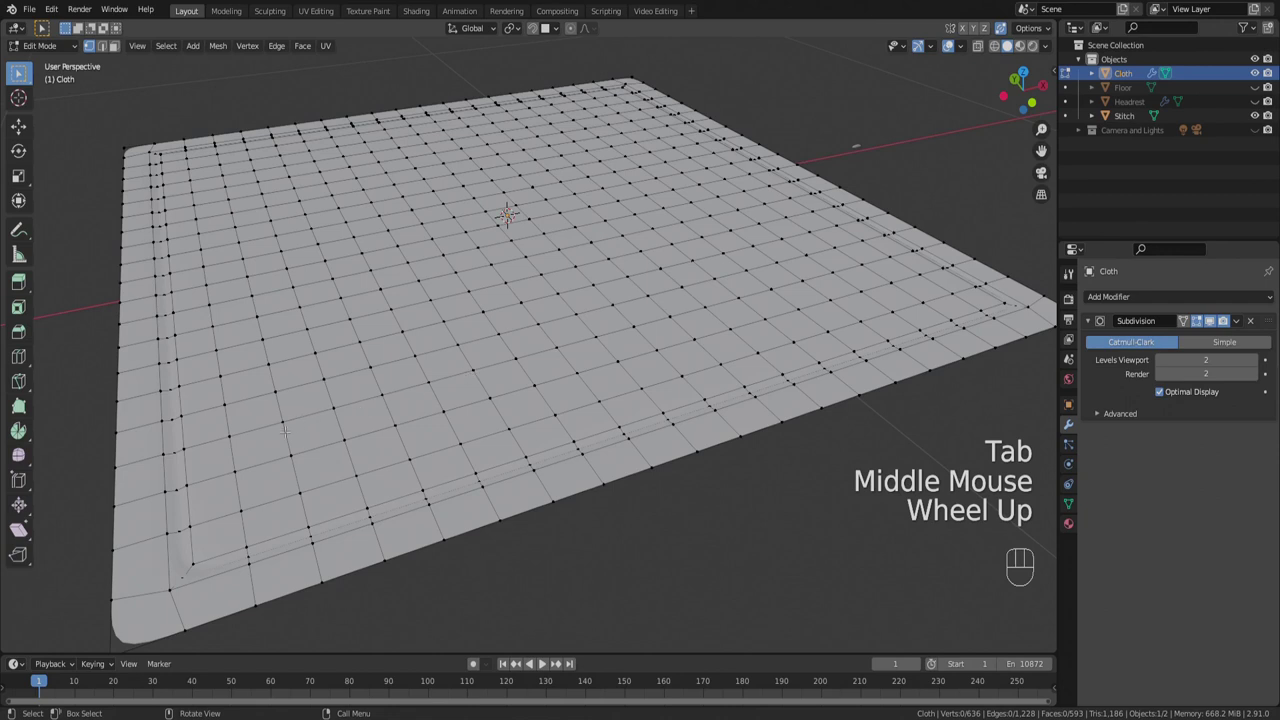
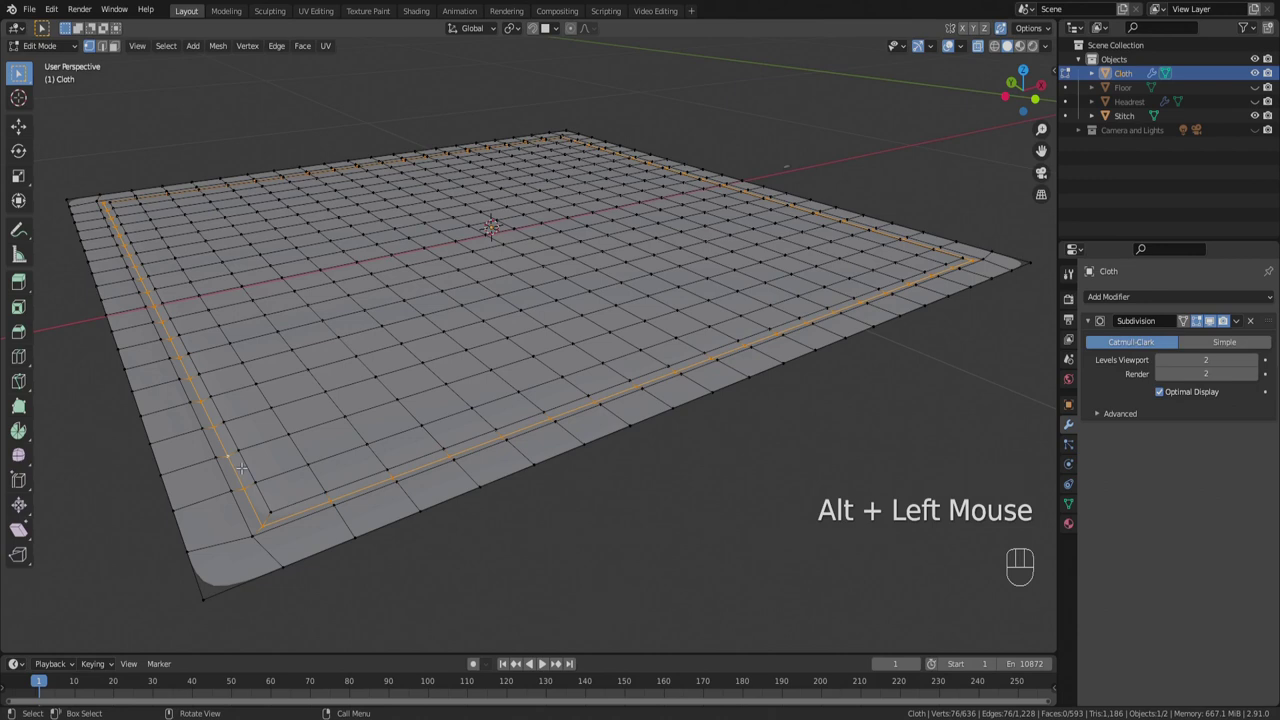
Duplicate the inner border loop, separate it as Cloth.001 and select the new object.
{"action": "key", "text": "shift+d"}
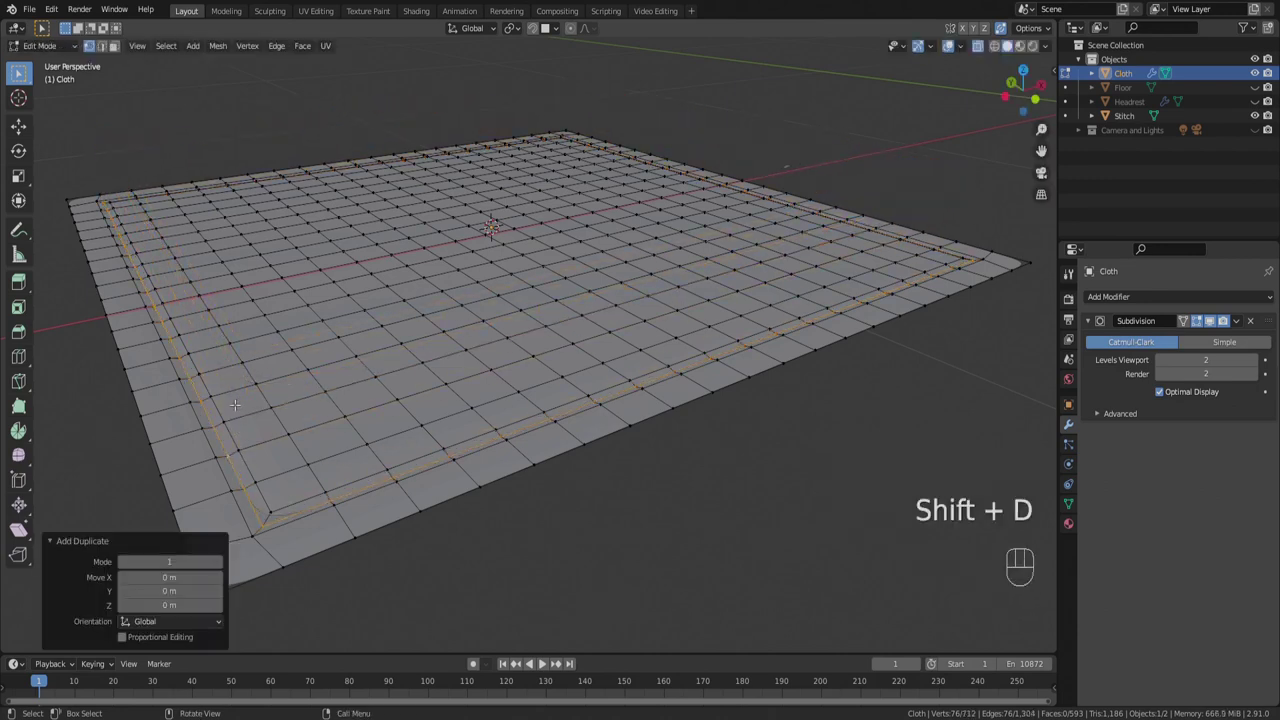
{"action": "key", "text": "p"}
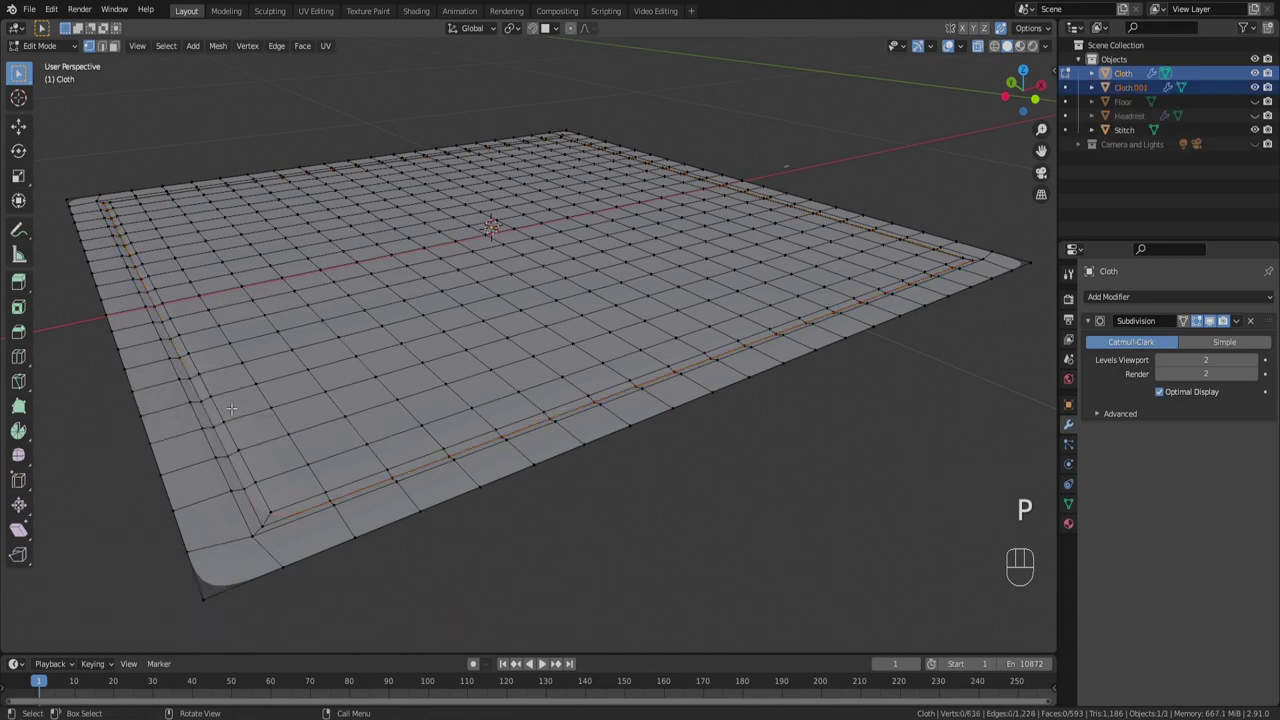
{"action": "key", "text": "Tab"}
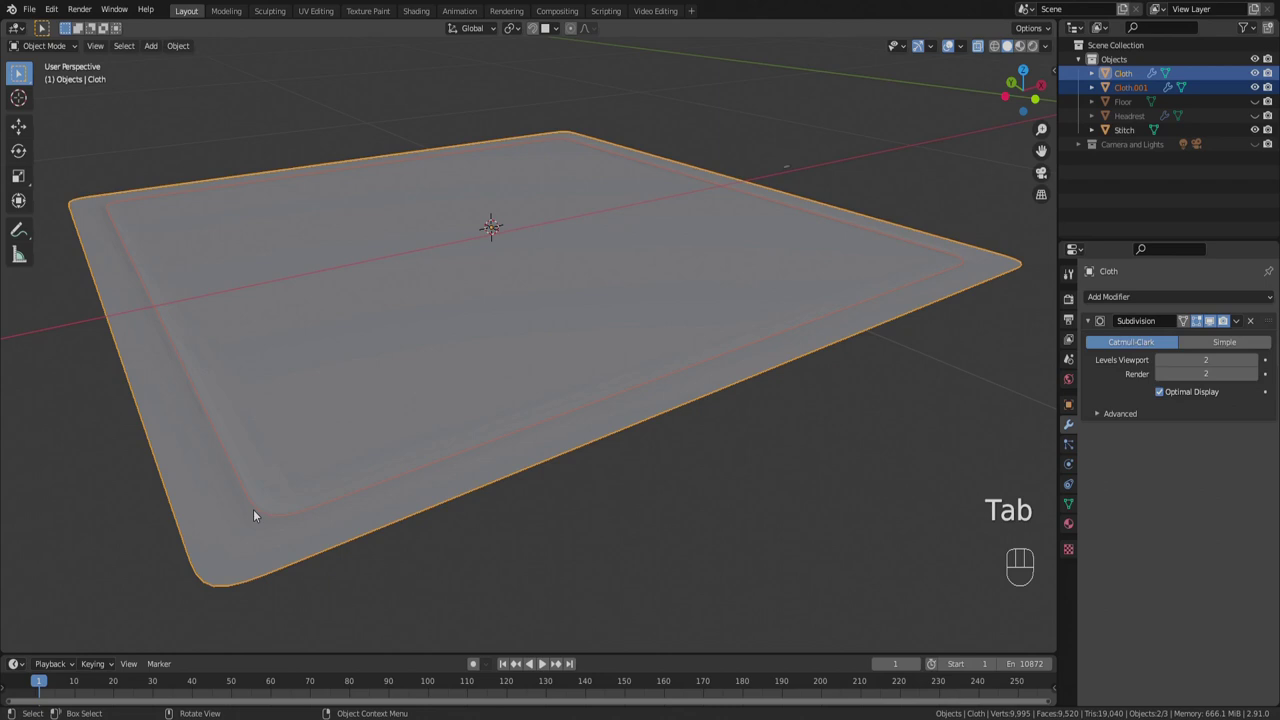
{"action": "left_click", "coordinate": [260, 511]}
{"action": "left_click_drag", "start_coordinate": [288, 444], "coordinate": [284, 447]}
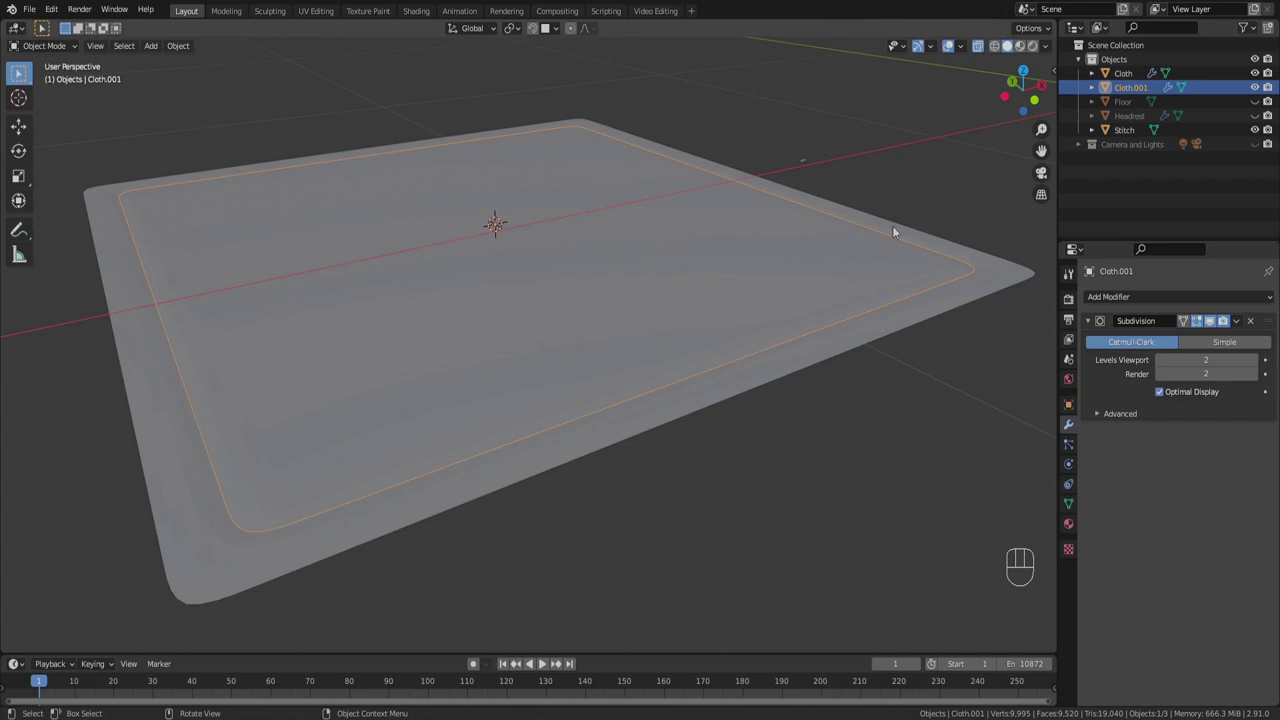
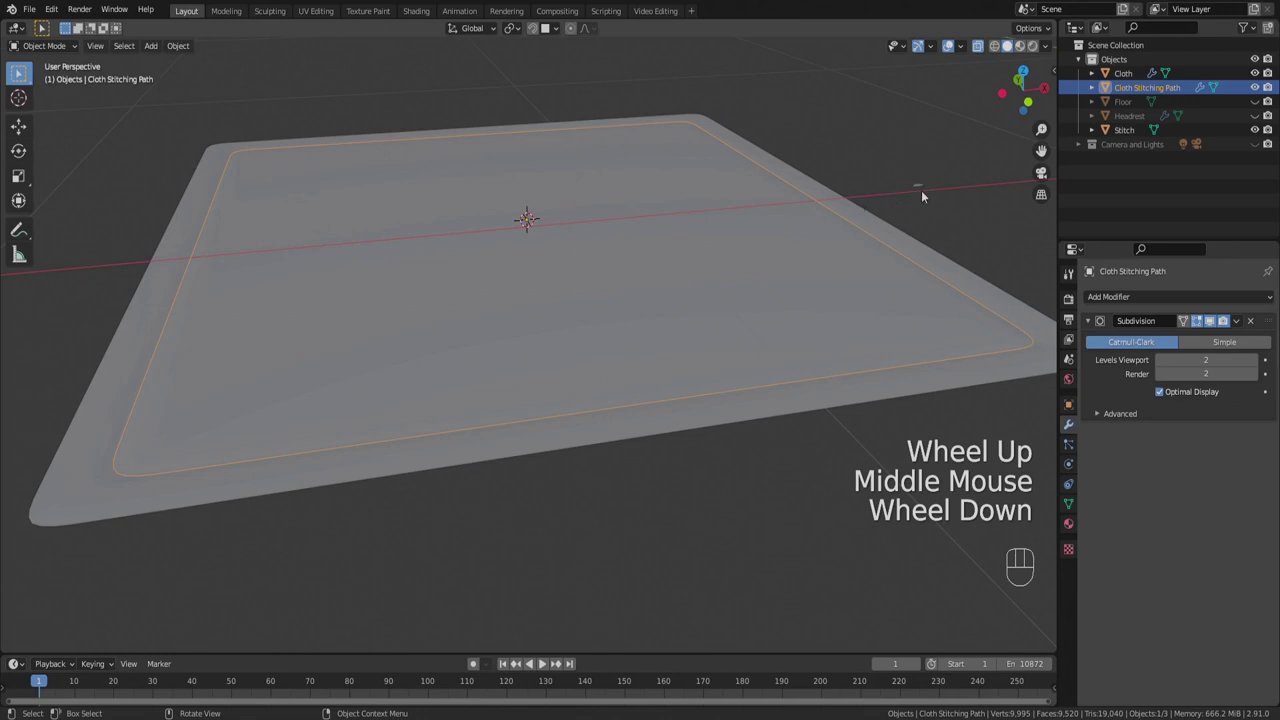
Select the small Stitch object and inspect its low-poly mesh, returning to Object Mode.
{"action": "left_click", "coordinate": [926, 187]}
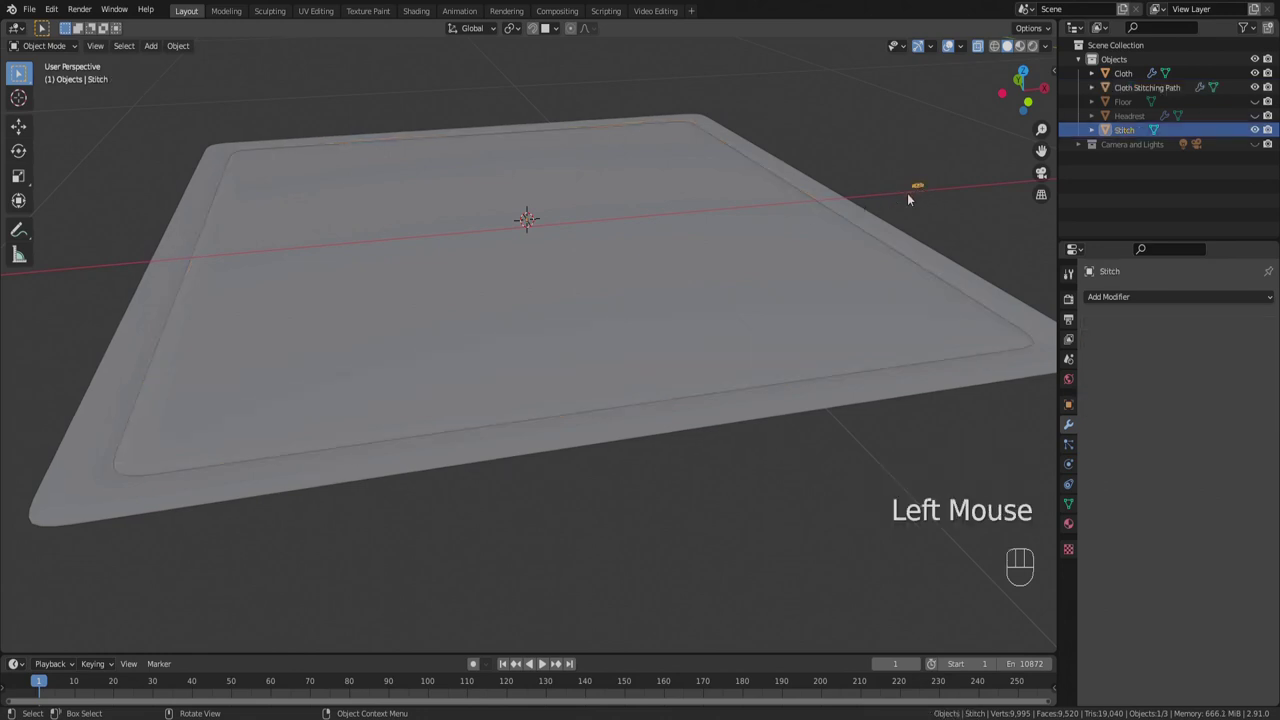
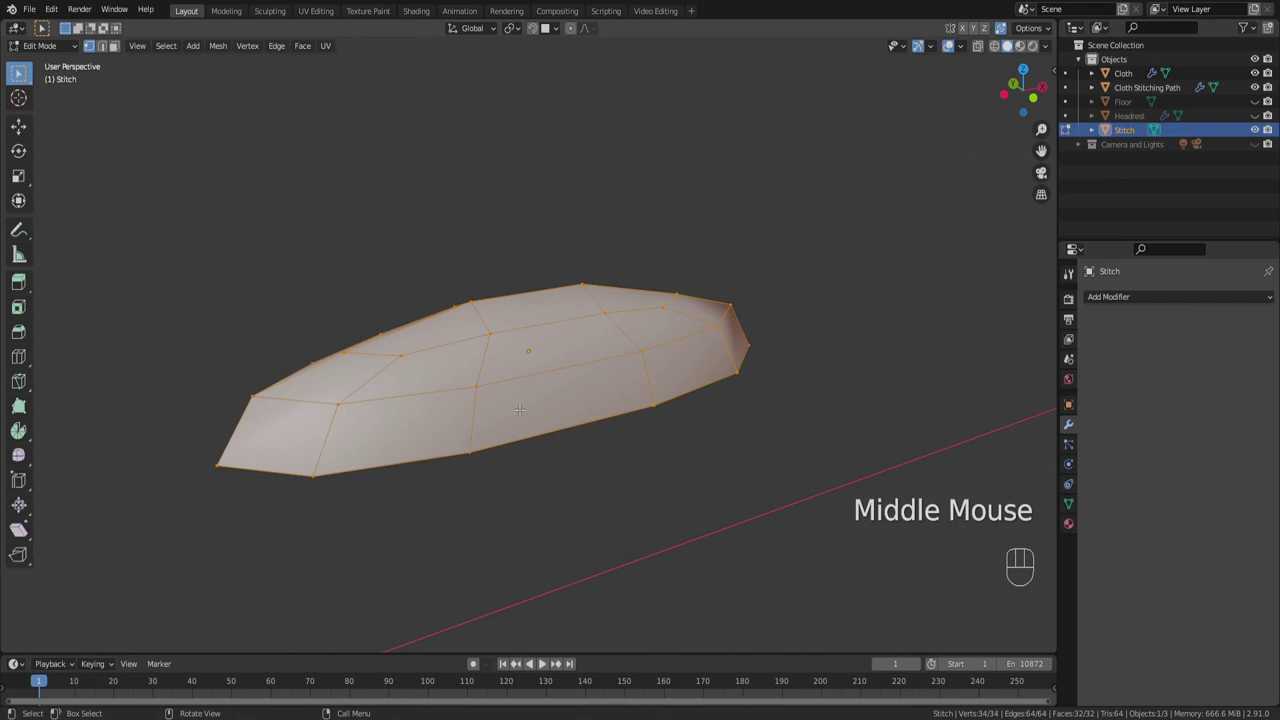
{"action": "key", "text": "ctrl+2"}
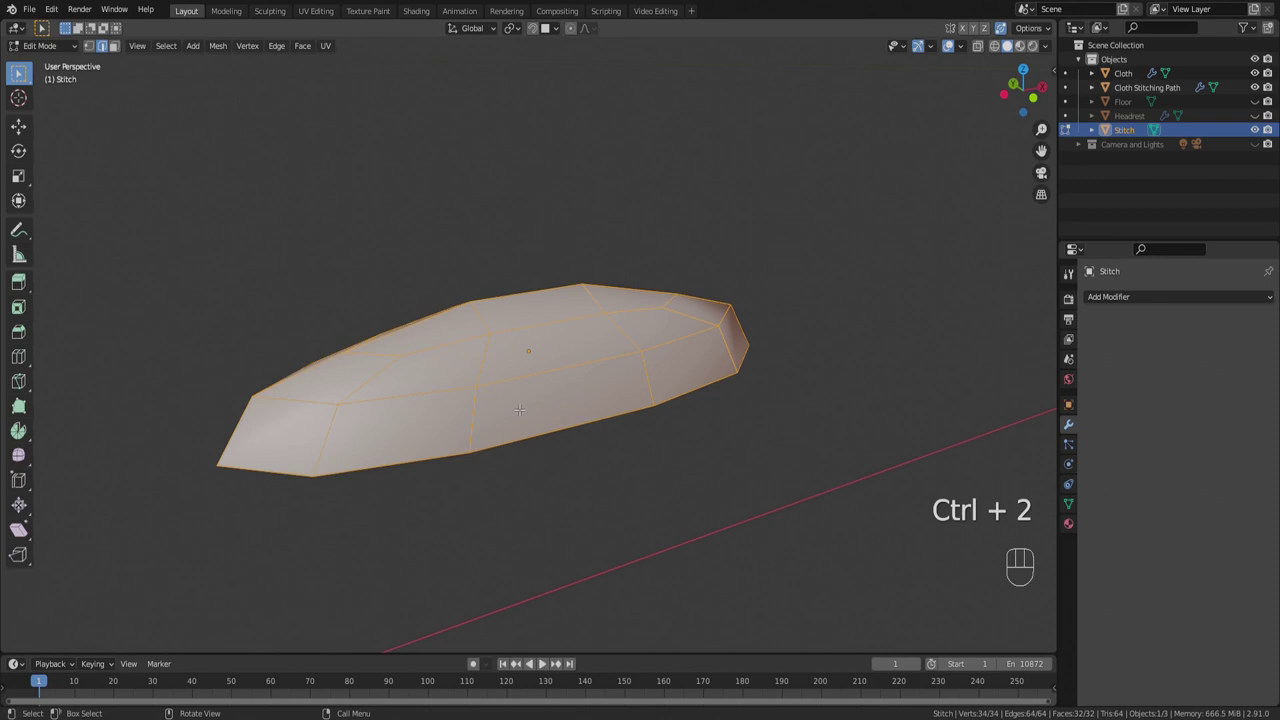
{"action": "key", "text": "Tab"}
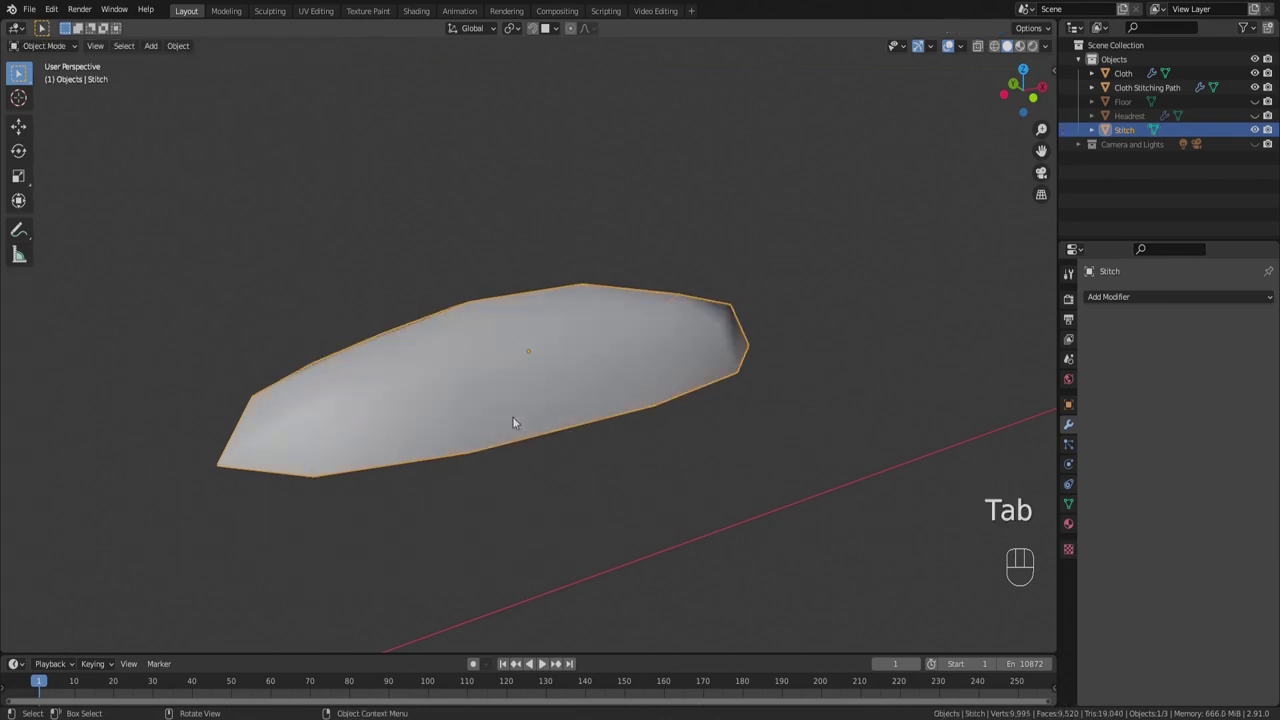
Give the Stitch a level-2 Subdivision Surface modifier, removing and reapplying it once.
{"action": "key", "text": "ctrl+2"}
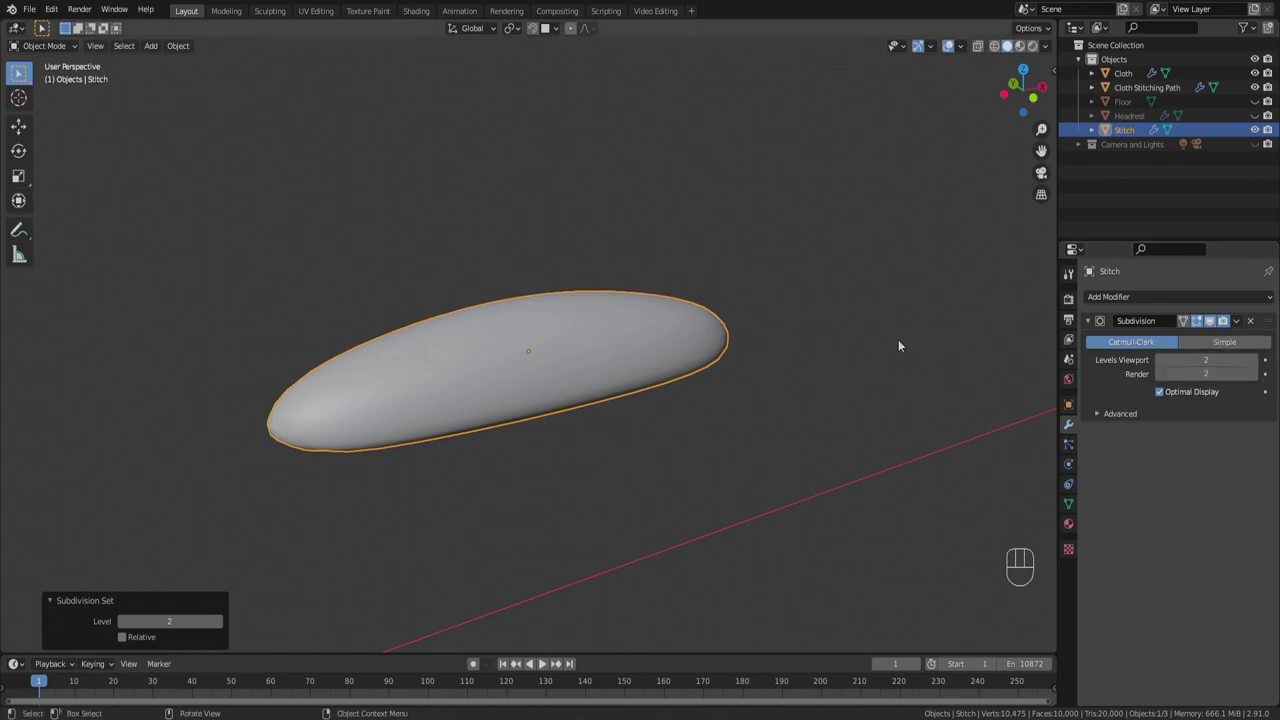
{"action": "left_click", "coordinate": [1253, 321]}
{"action": "left_click", "coordinate": [1177, 299]}
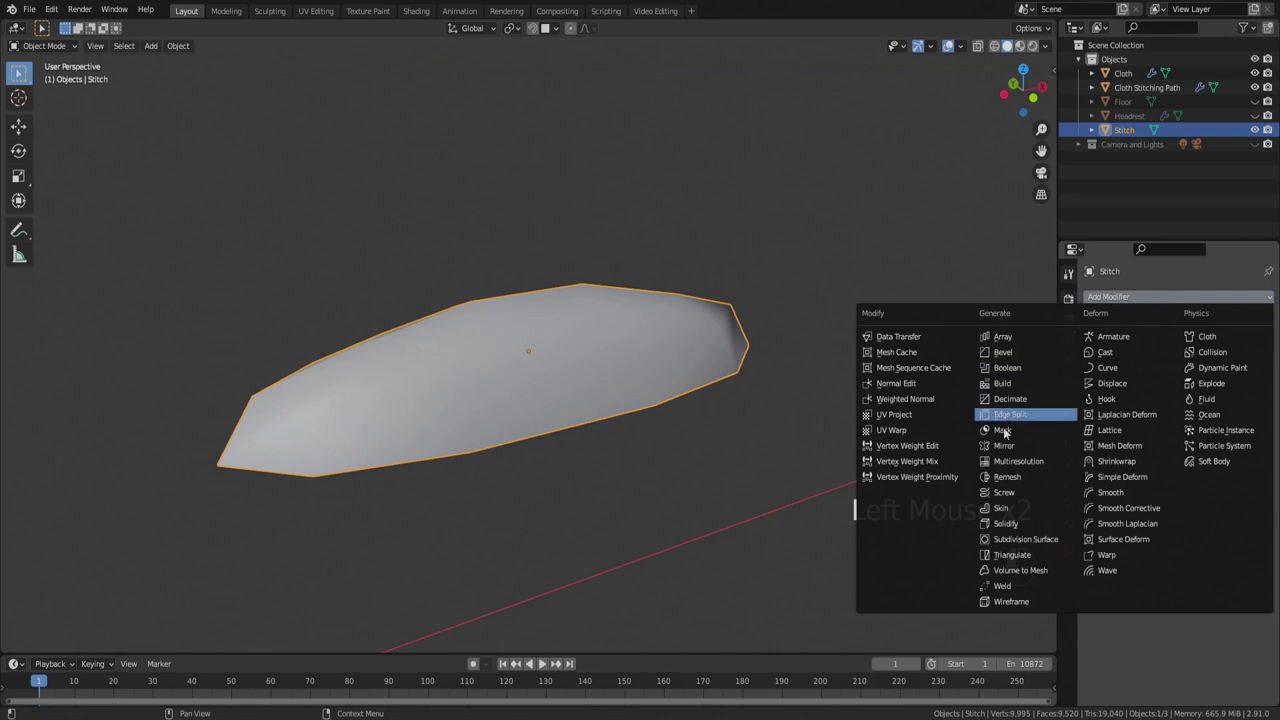
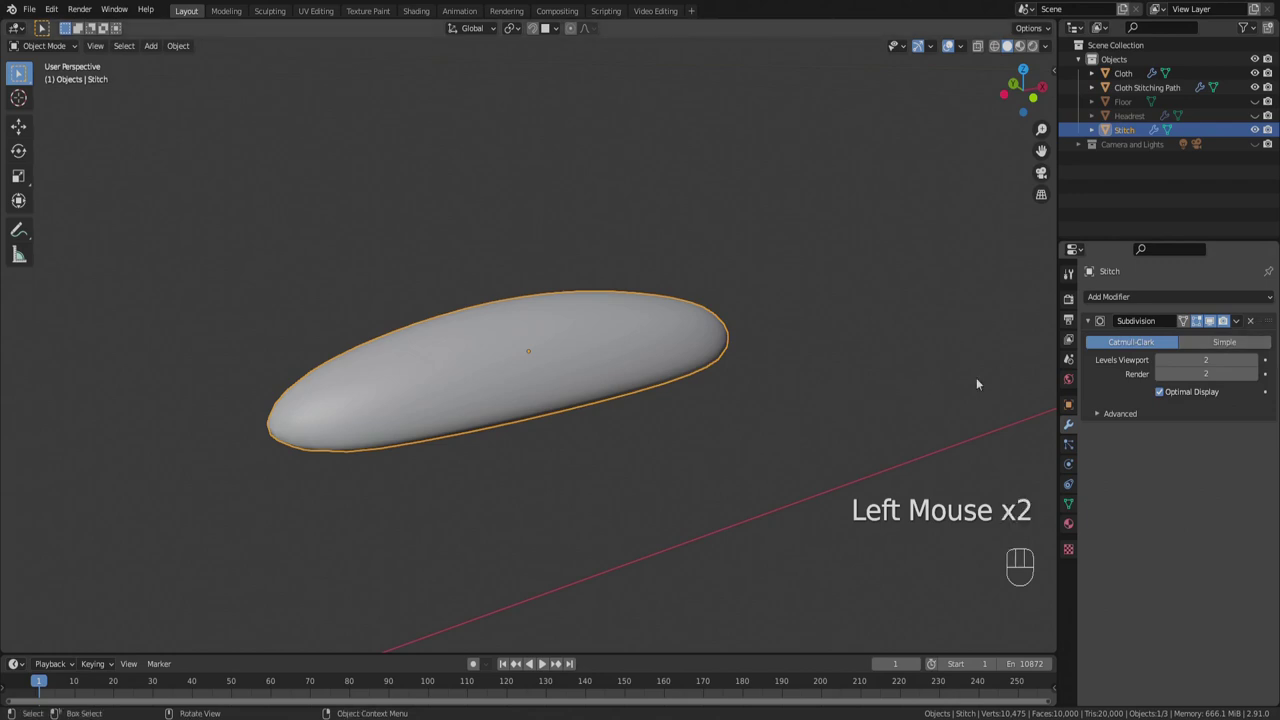
{"action": "left_click", "coordinate": [1257, 324]}
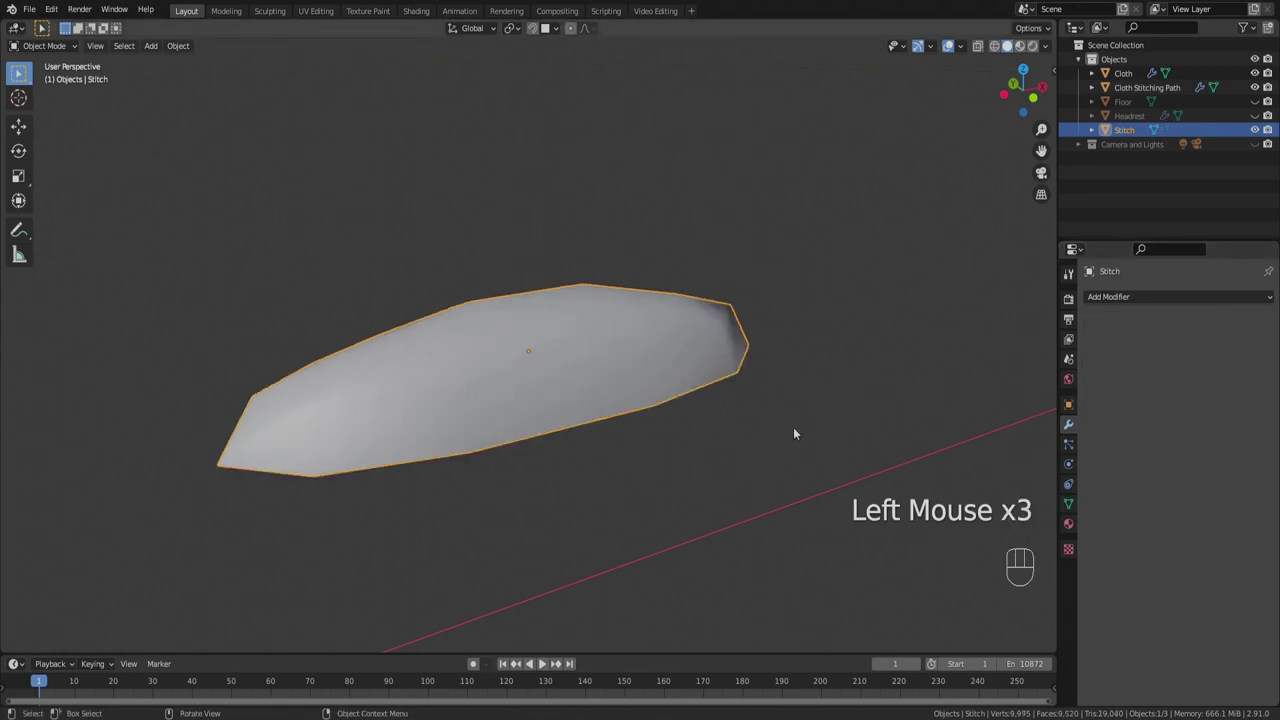
{"action": "key", "text": "ctrl+2"}
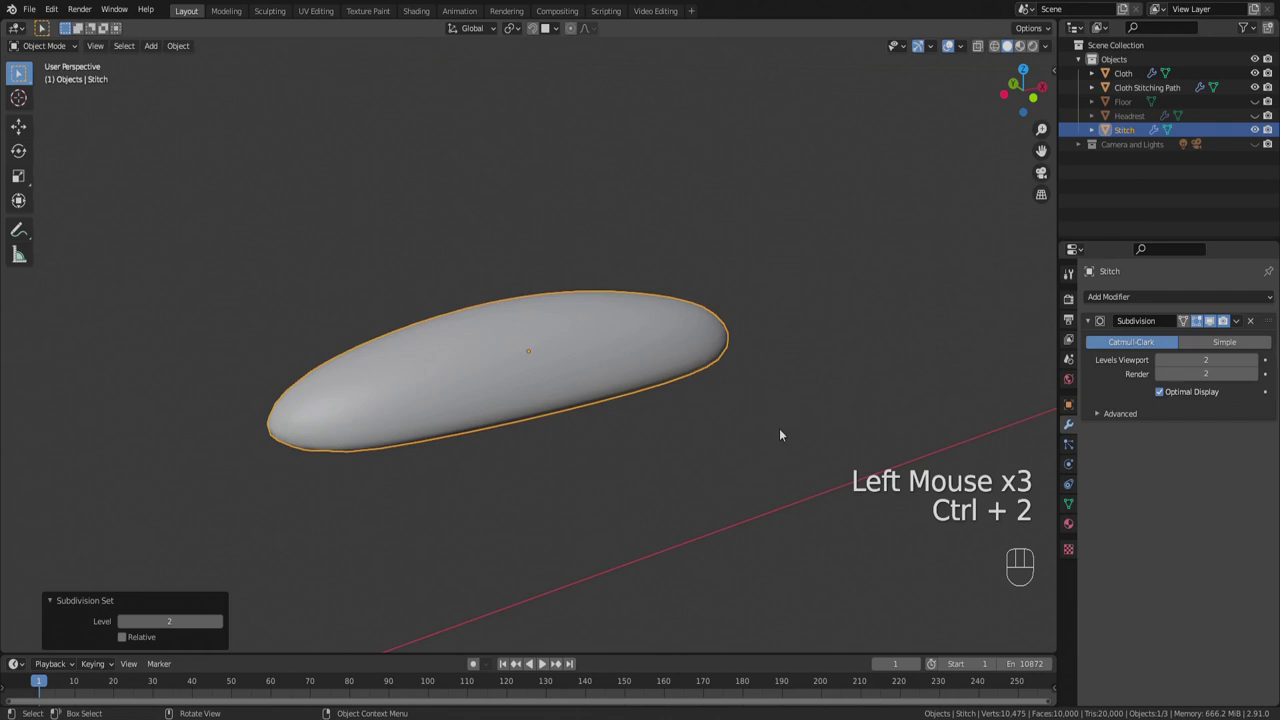
Pull the view back to the whole cloth and select the Cloth object.
{"action": "left_click_drag", "start_coordinate": [663, 422], "coordinate": [575, 408]}
{"action": "scroll", "scroll_direction": "down", "scroll_amount": 3}
{"action": "left_click_drag", "start_coordinate": [343, 321], "coordinate": [734, 523]}
{"action": "scroll", "scroll_direction": "down", "scroll_amount": 3}
{"action": "left_click", "coordinate": [273, 313]}
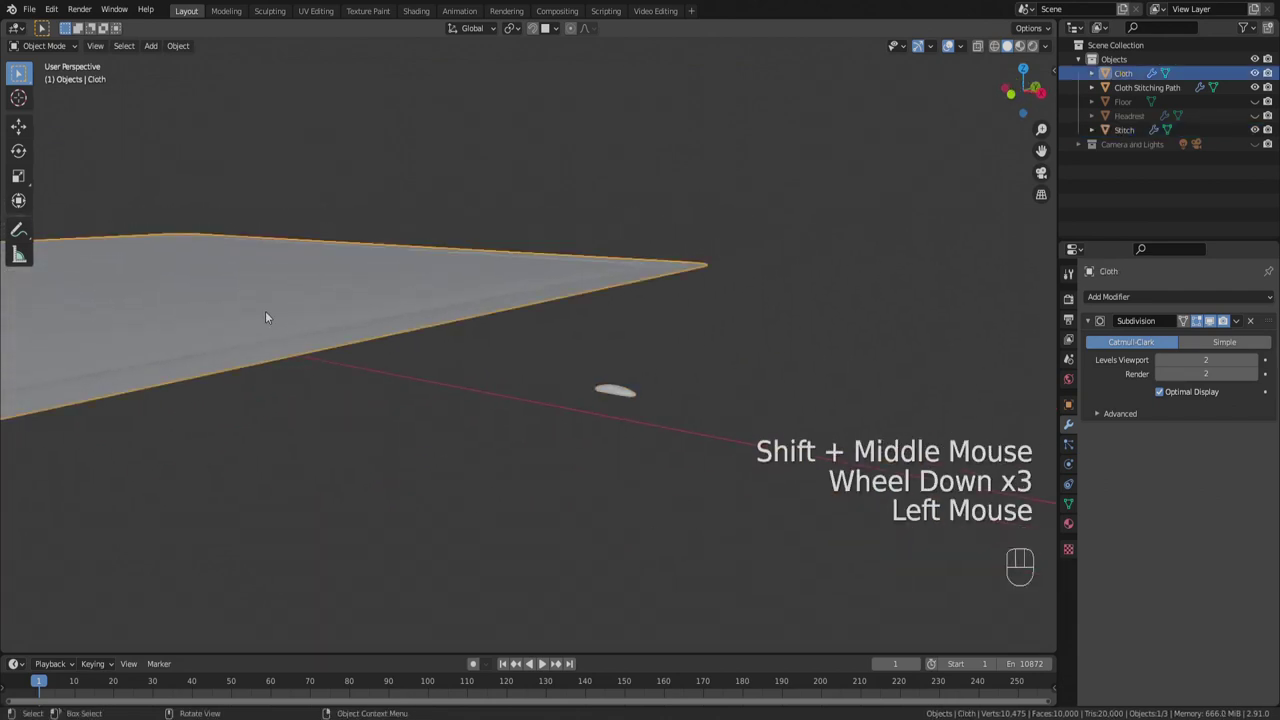
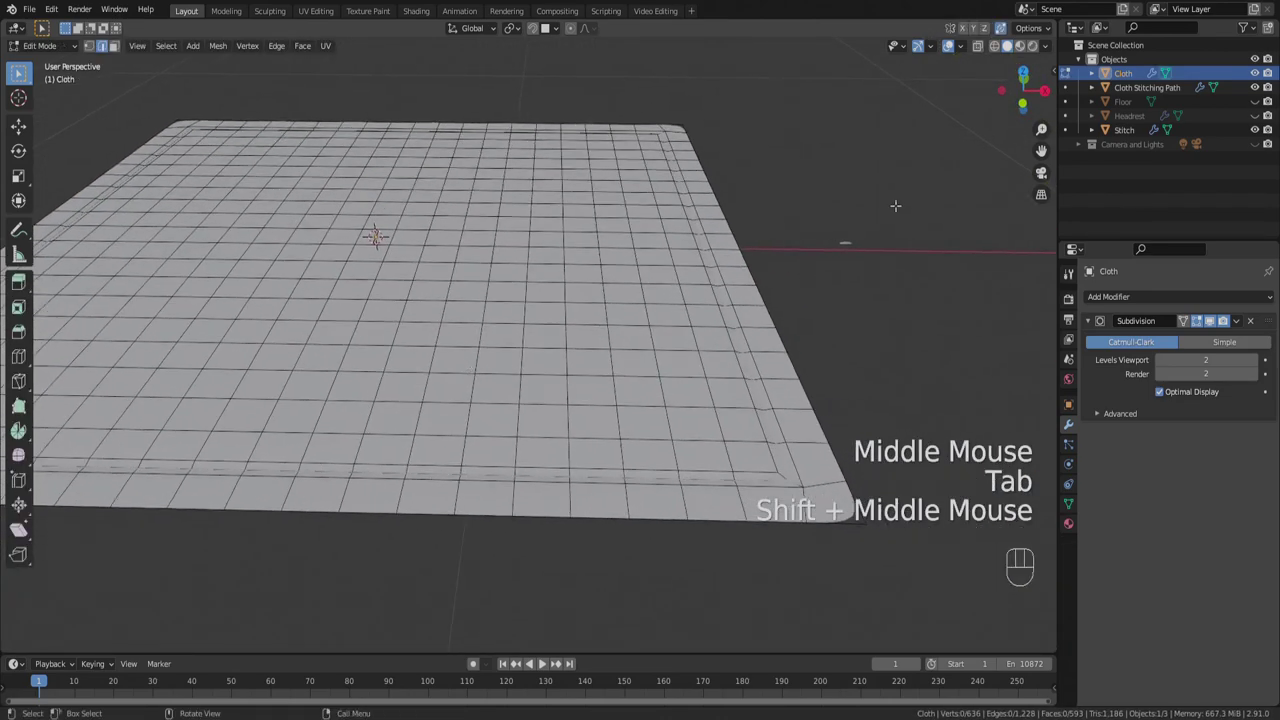
Add an Array modifier to Stitch and inspect the resulting row of repeated stitches.
{"action": "key", "text": "Tab"}
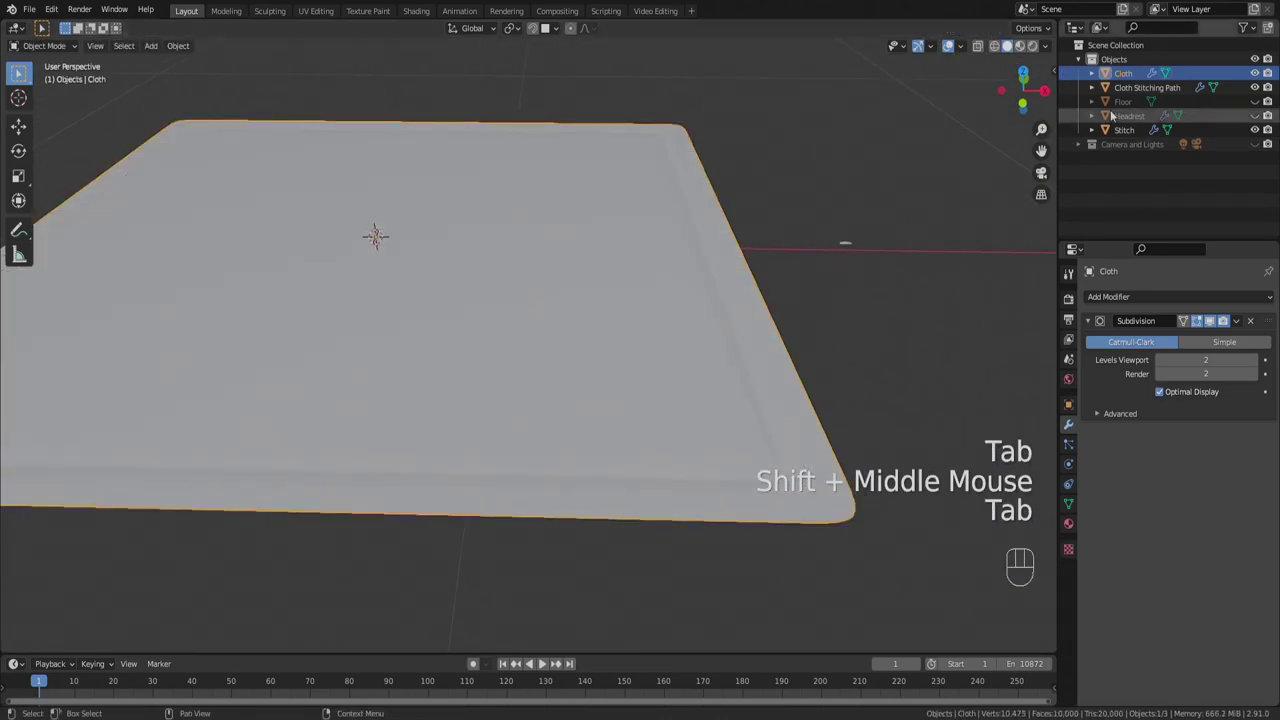
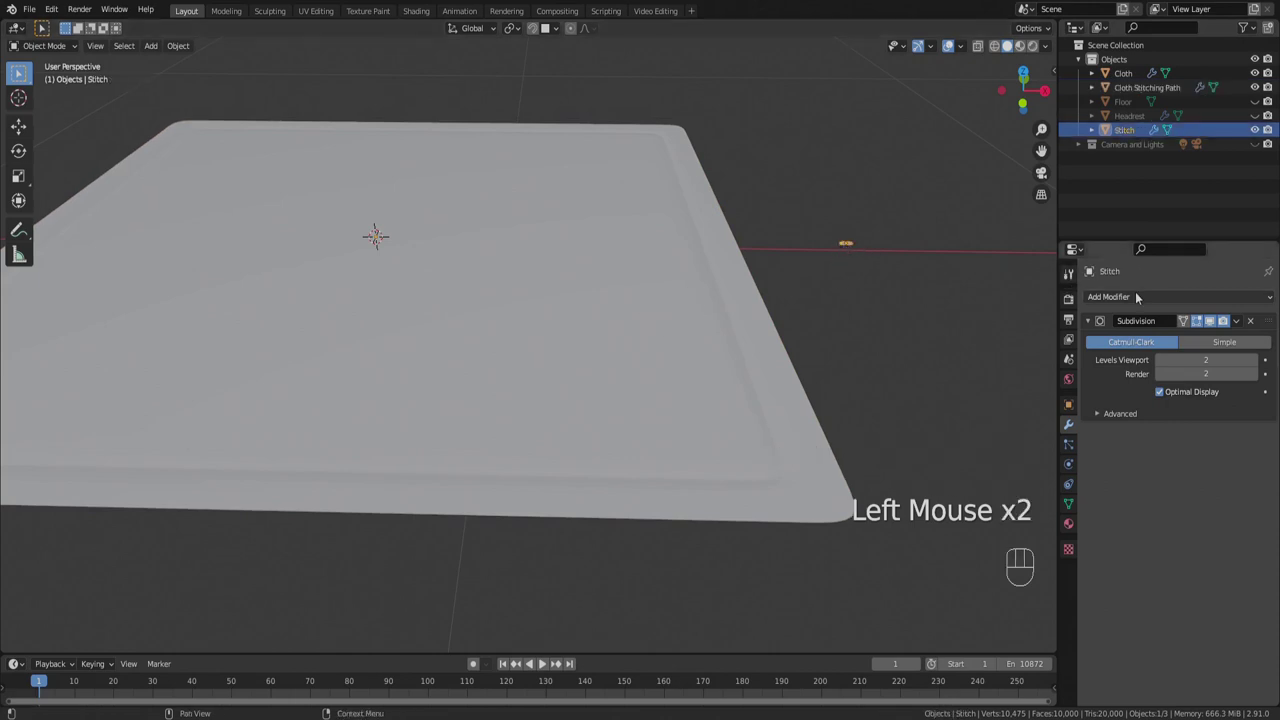
{"action": "left_click", "coordinate": [1143, 294]}
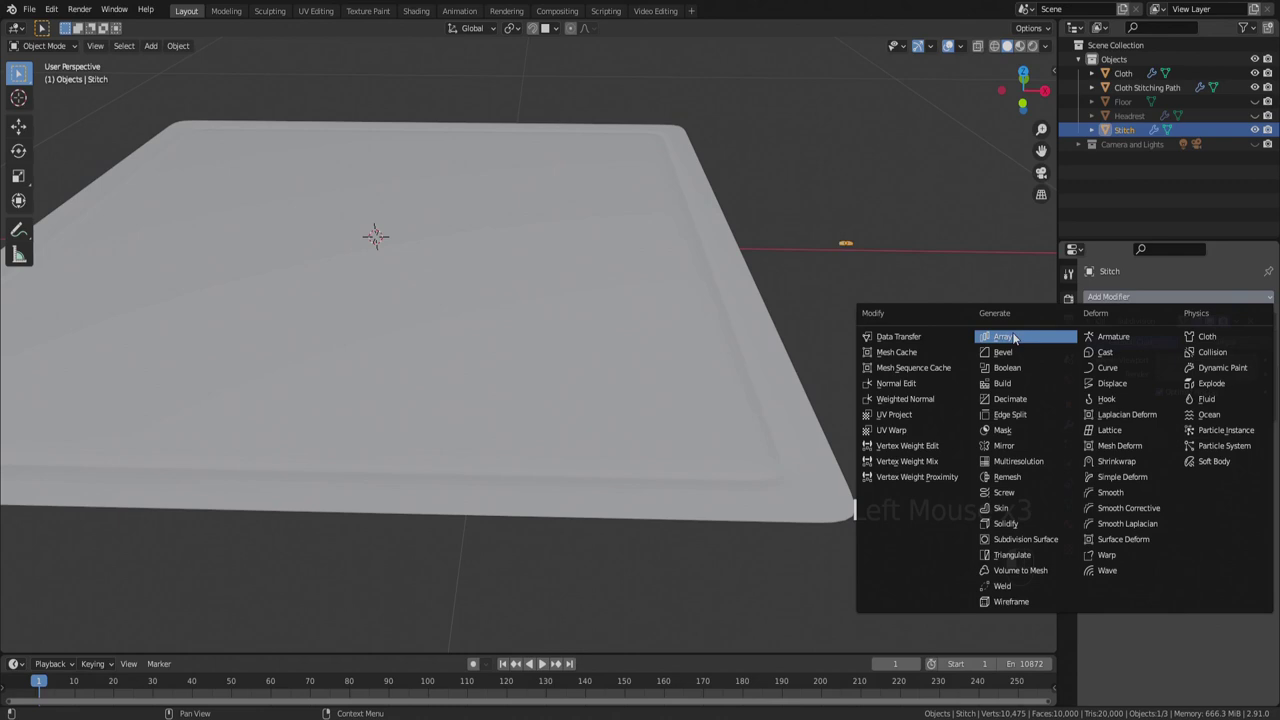
{"action": "left_click", "coordinate": [1019, 335]}
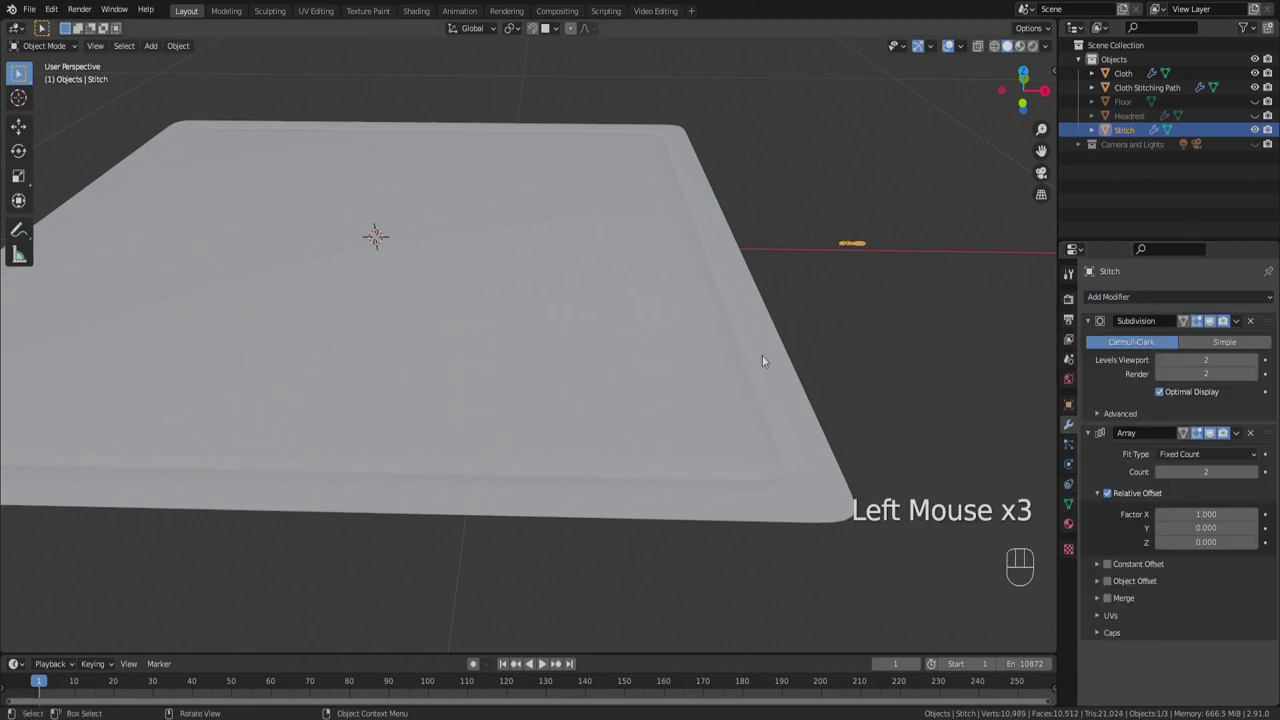
{"action": "left_click_drag", "start_coordinate": [808, 350], "coordinate": [739, 341]}
{"action": "scroll", "scroll_direction": "up", "scroll_amount": 3}
{"action": "left_click_drag", "start_coordinate": [677, 373], "coordinate": [439, 341]}
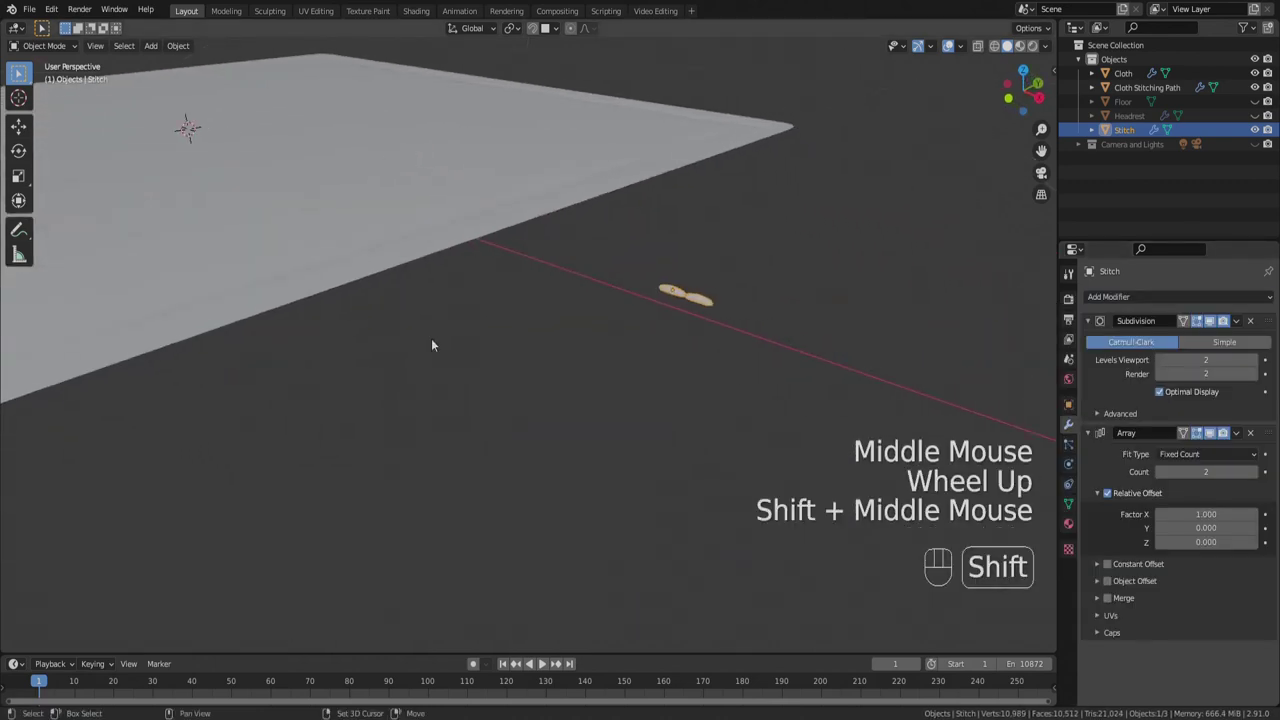
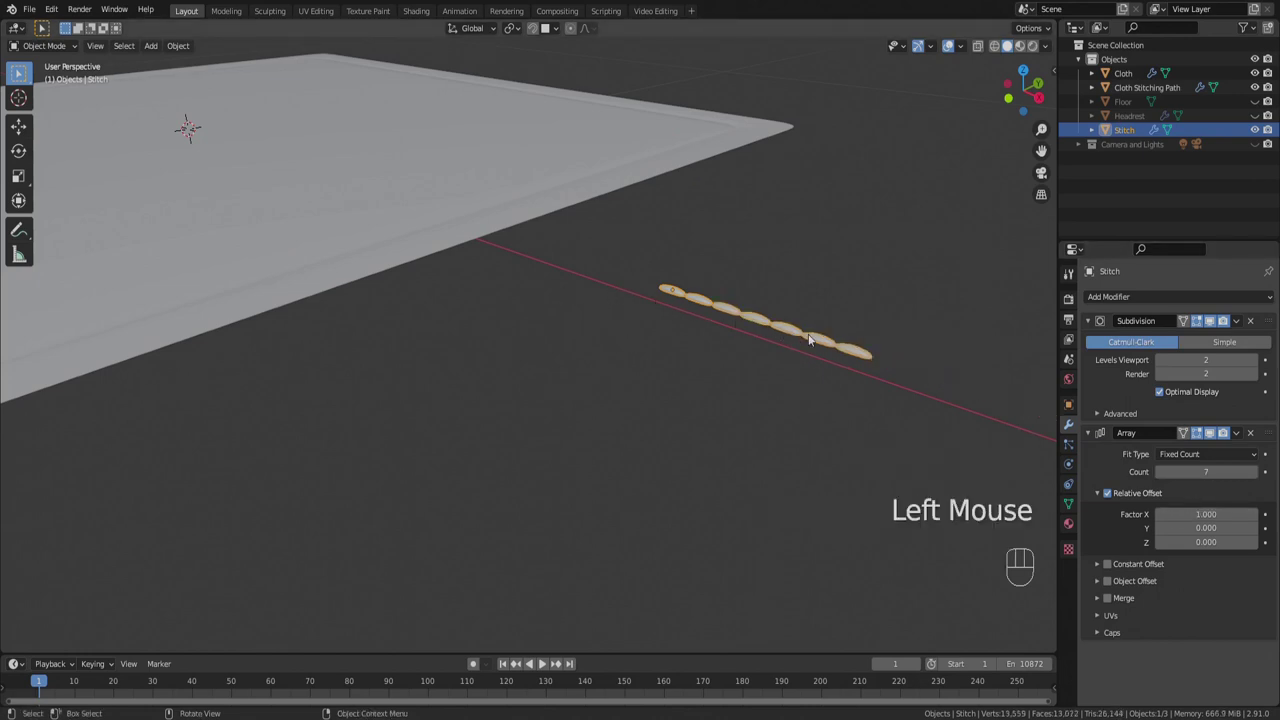
{"action": "left_click_drag", "start_coordinate": [560, 378], "coordinate": [606, 381]}
{"action": "scroll", "scroll_direction": "down", "scroll_amount": 3}
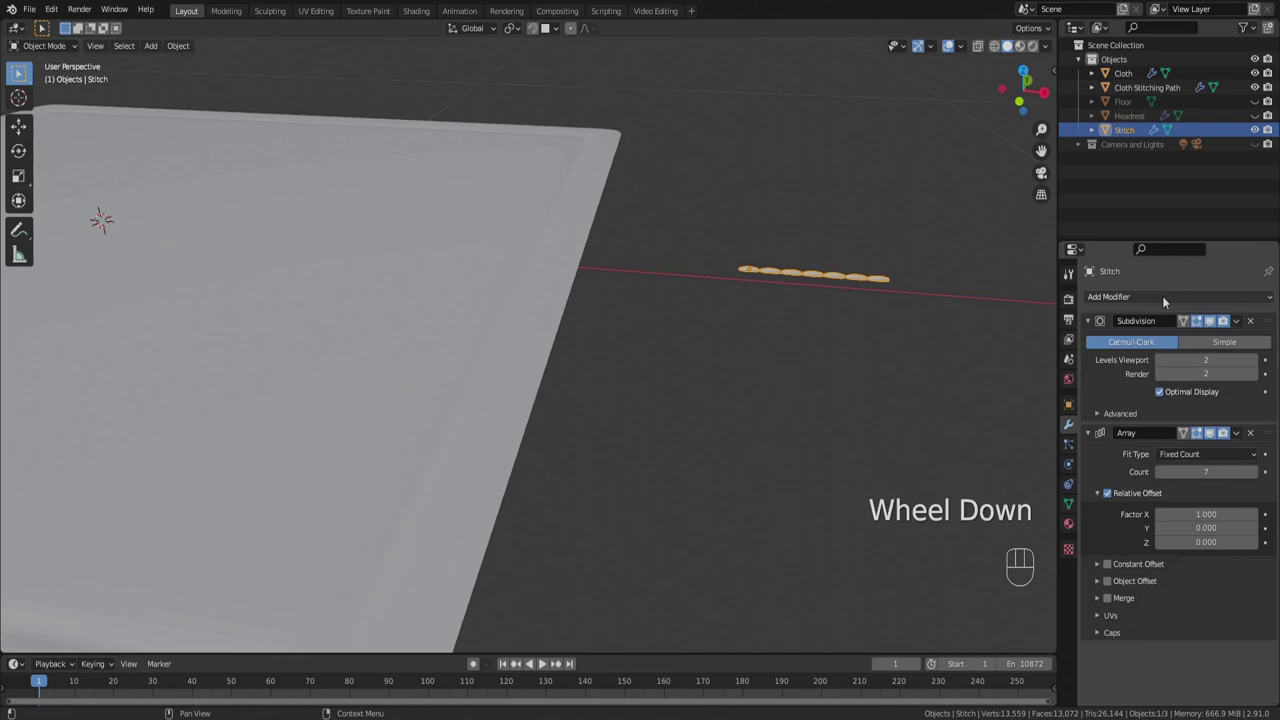
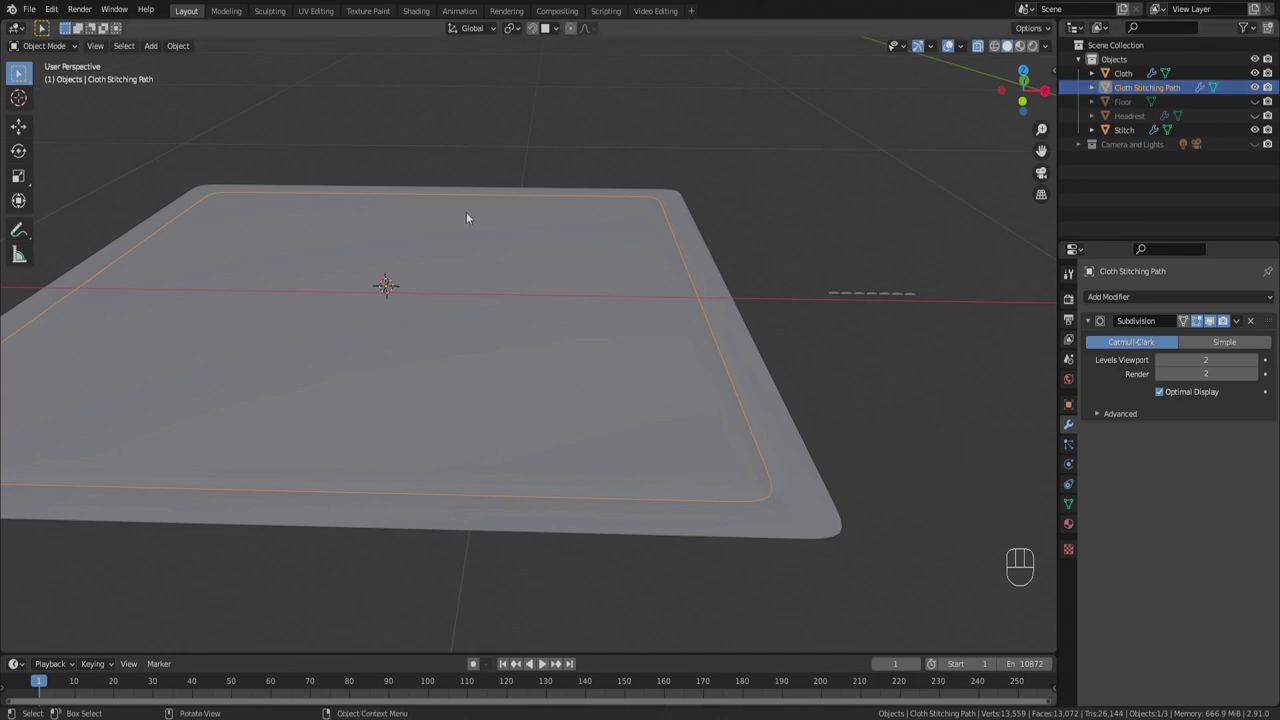
Convert Cloth Stitching Path to a curve and check its points in Edit Mode.
{"action": "left_click_drag", "start_coordinate": [489, 210], "coordinate": [577, 205]}
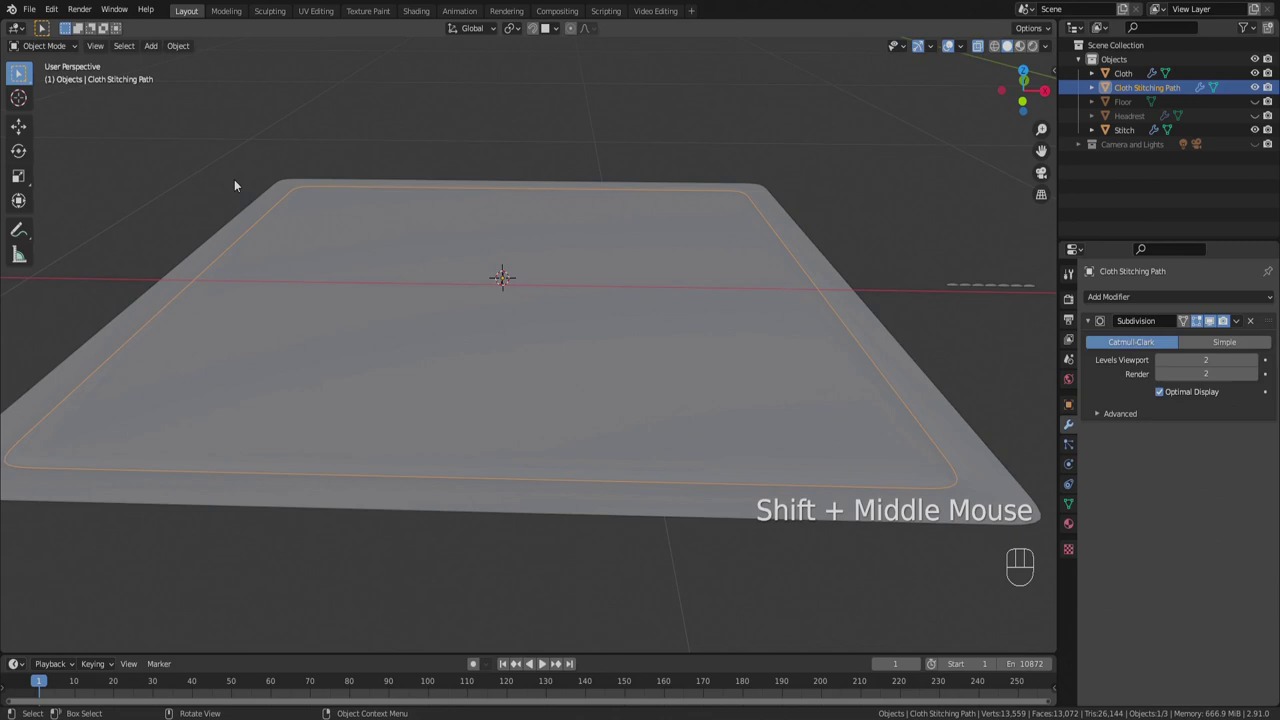
{"action": "left_click_drag", "start_coordinate": [191, 49], "coordinate": [347, 420]}
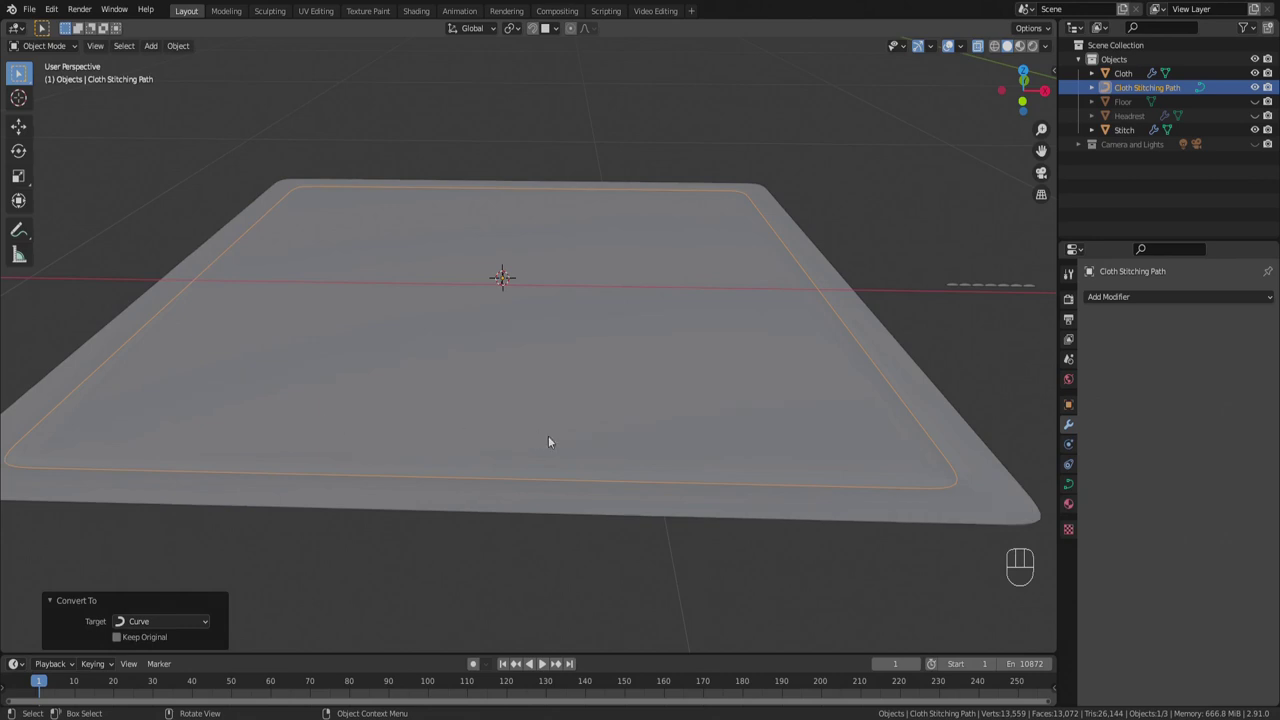
{"action": "key", "text": "Tab"}
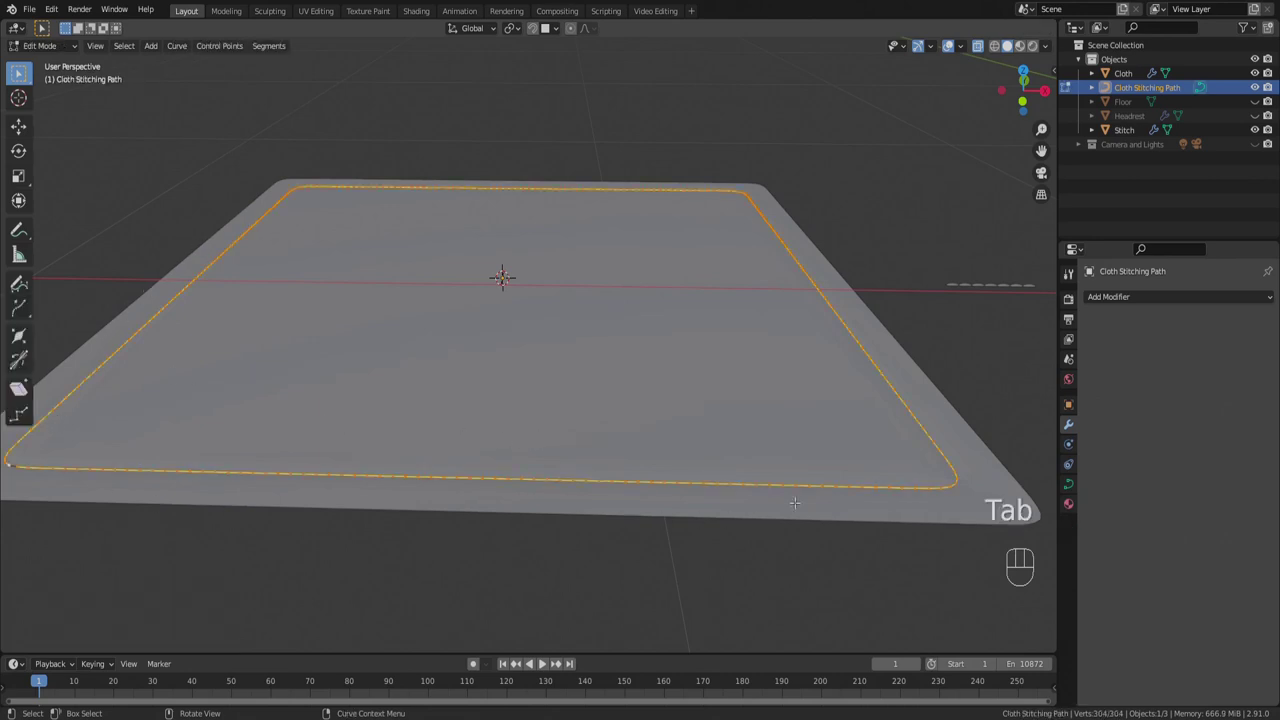
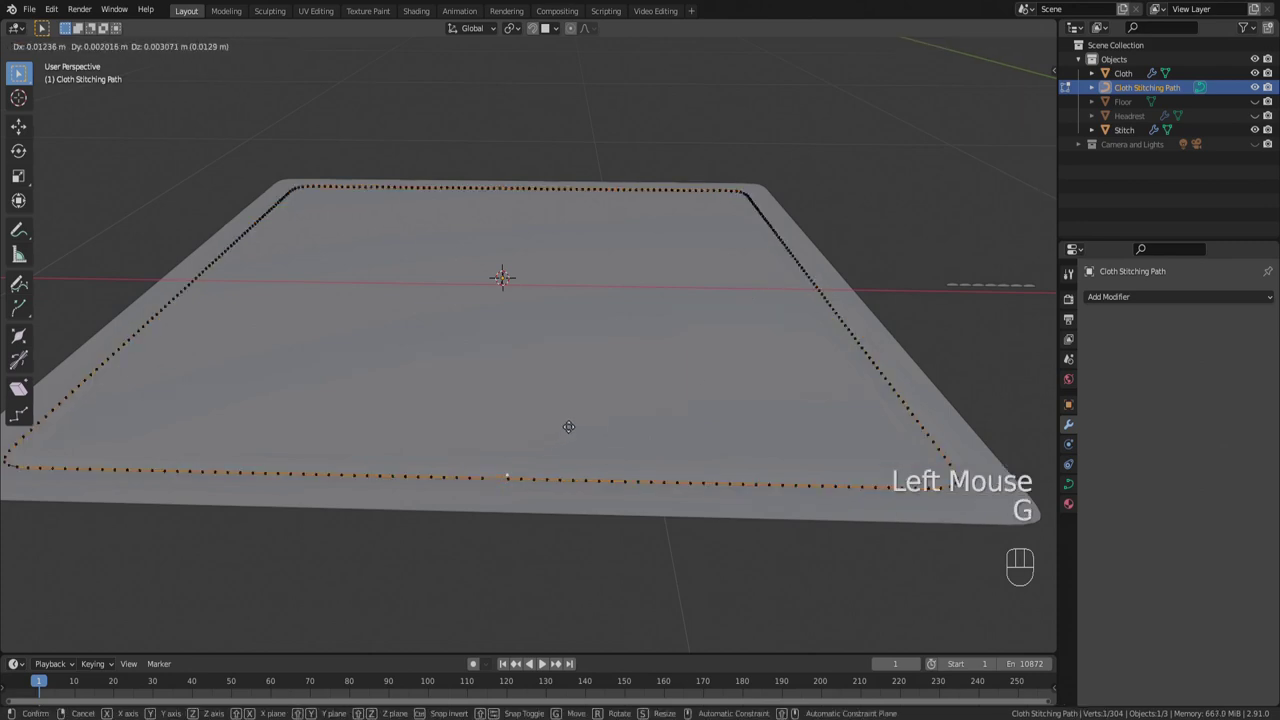
{"action": "key", "text": "Tab"}
Look over the curve around the cloth and return to Object Mode.
{"action": "left_click_drag", "start_coordinate": [488, 428], "coordinate": [478, 437]}
{"action": "scroll", "scroll_direction": "up", "scroll_amount": 3}
{"action": "left_click_drag", "start_coordinate": [450, 428], "coordinate": [477, 425]}
{"action": "scroll", "scroll_direction": "down", "scroll_amount": 3}
{"action": "key", "text": "alt+z"}
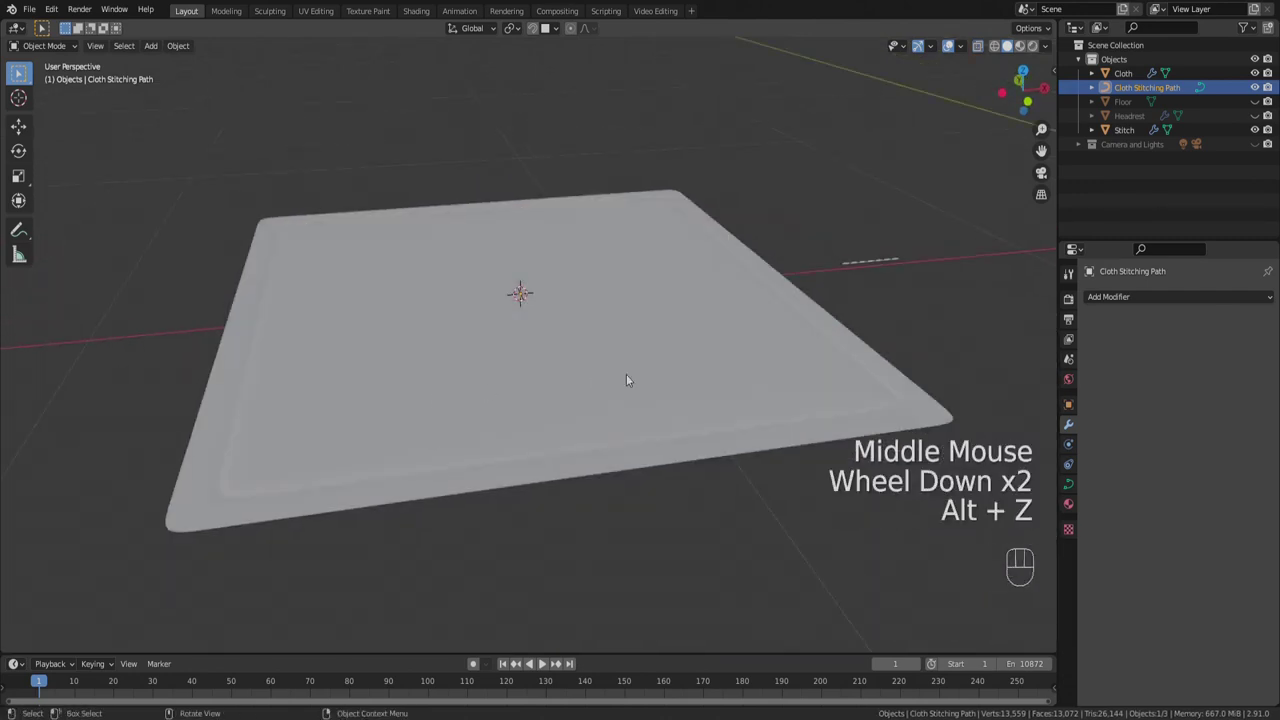
{"action": "middle_click", "coordinate": [650, 370]}
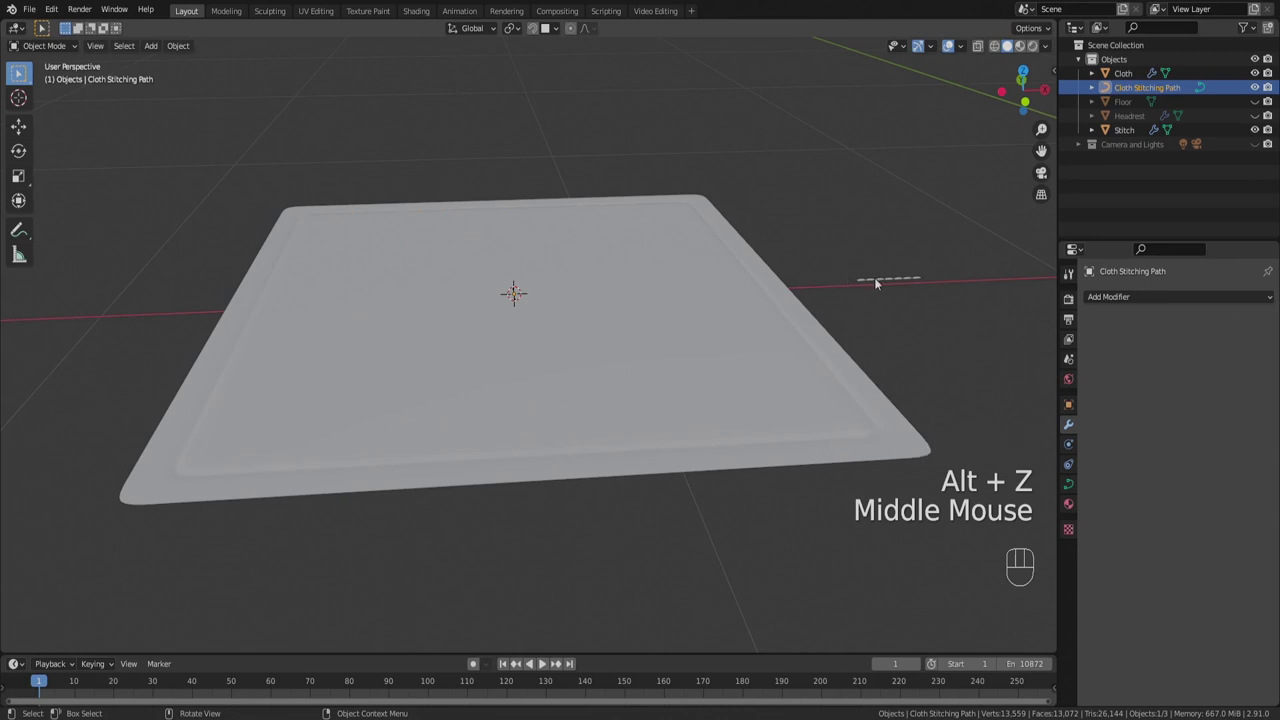
Give Stitch a Curve modifier with Cloth Stitching Path as its curve object.
{"action": "left_click", "coordinate": [876, 280]}
{"action": "scroll", "scroll_direction": "down", "scroll_amount": 3}
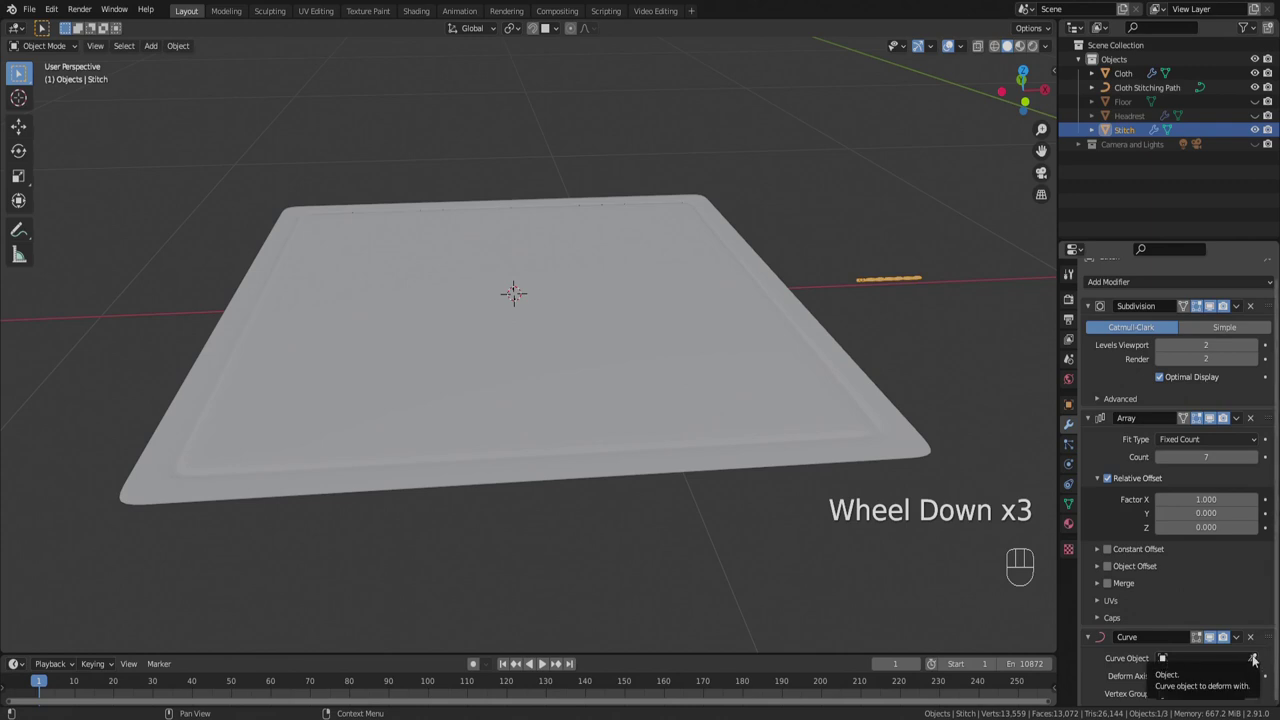
{"action": "left_click", "coordinate": [1260, 659]}
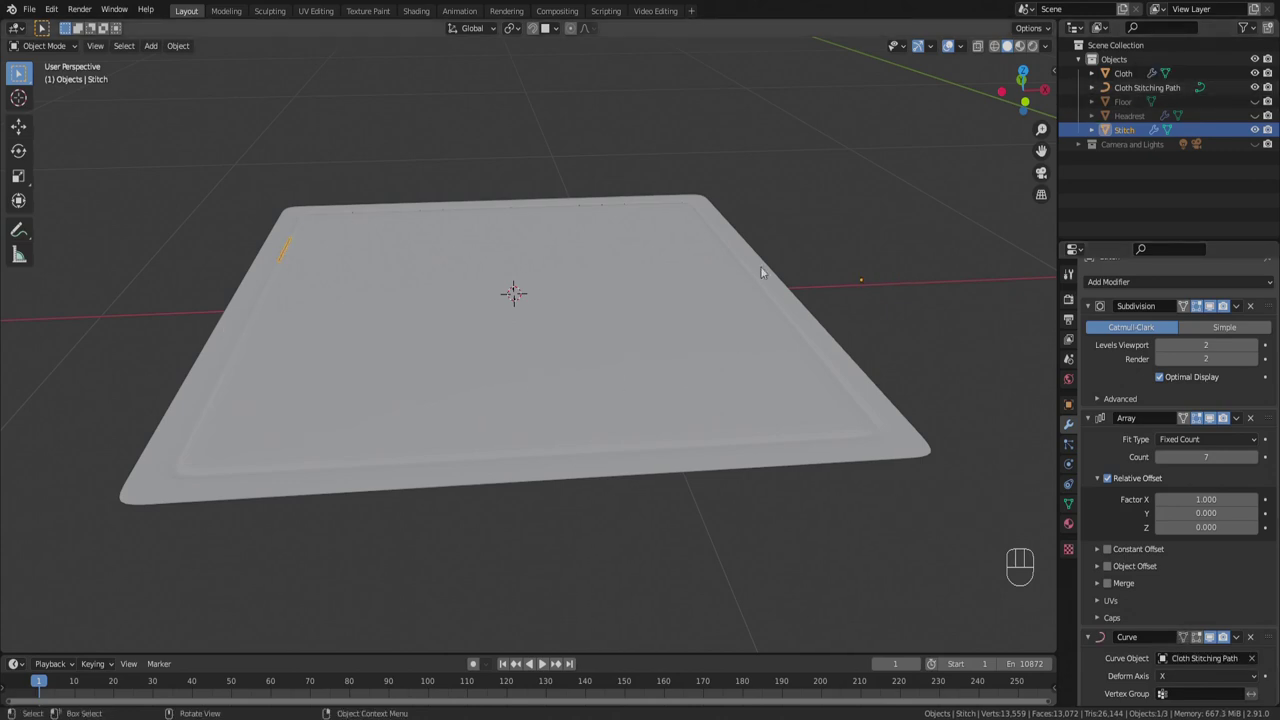
{"action": "left_click_drag", "start_coordinate": [408, 215], "coordinate": [320, 304]}
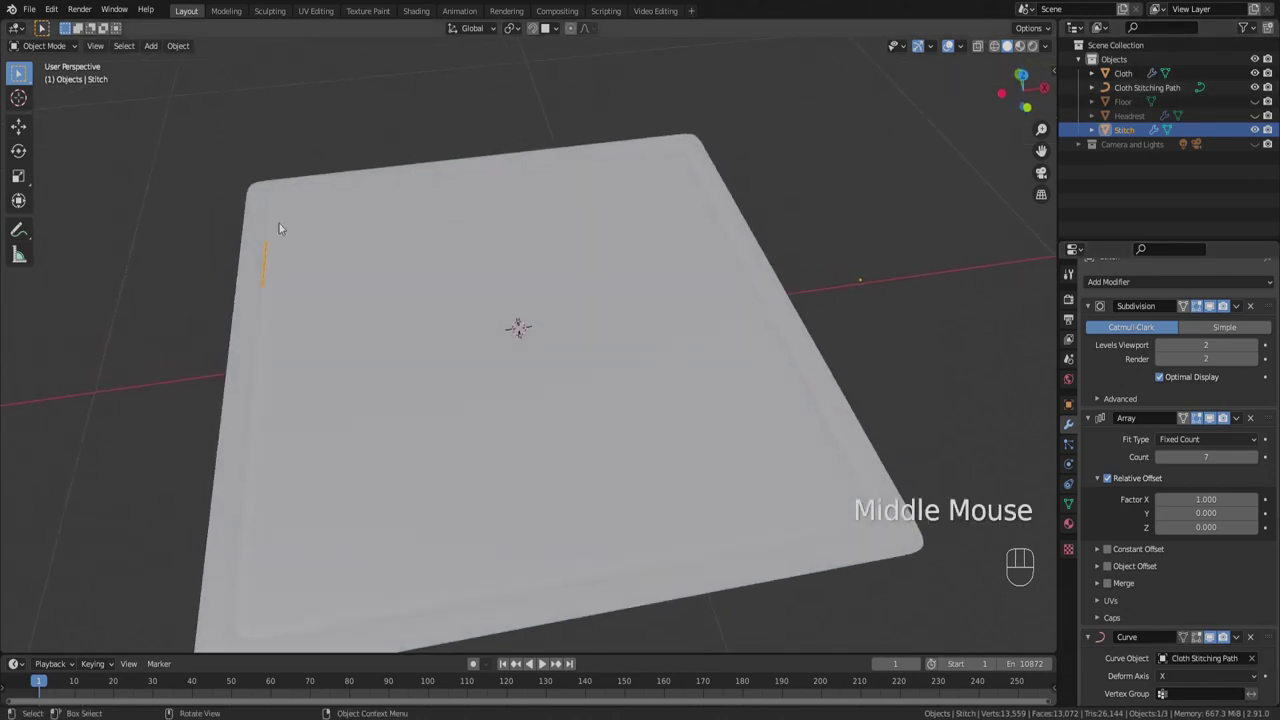
Set the Array modifier's Fit Type to Fit Curve using Cloth Stitching Path.
{"action": "scroll", "scroll_direction": "up", "scroll_amount": 3}
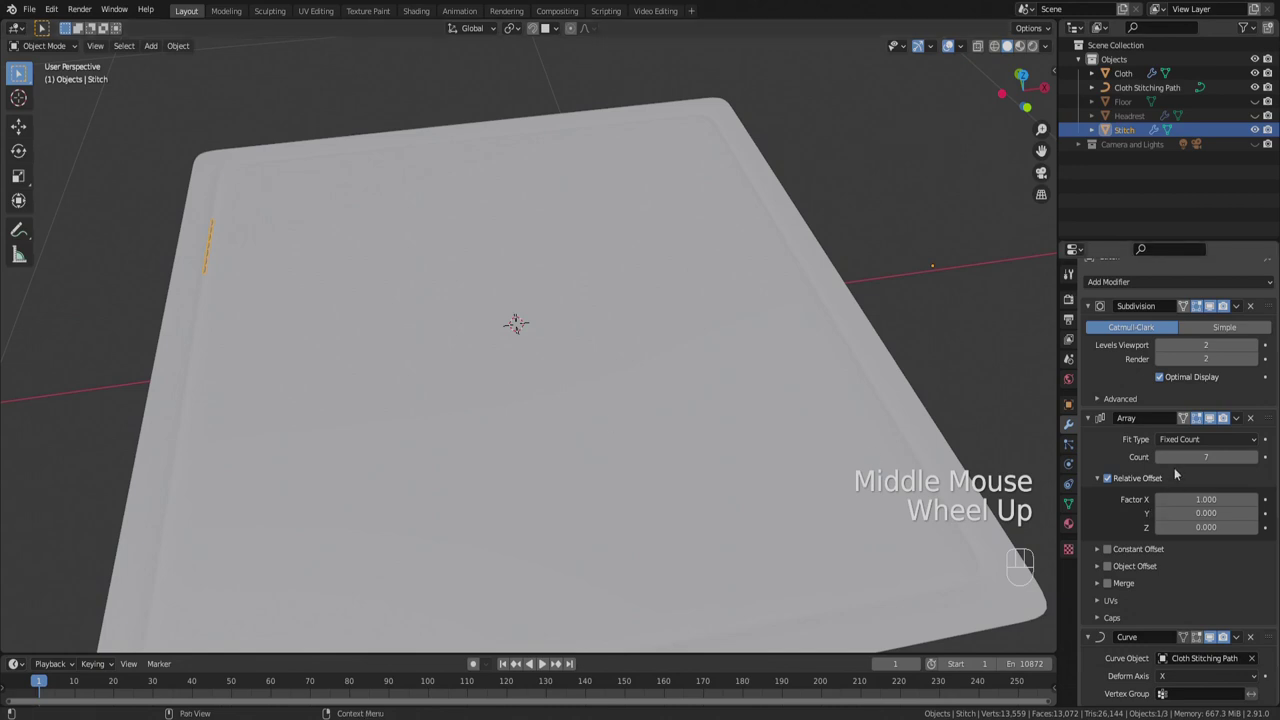
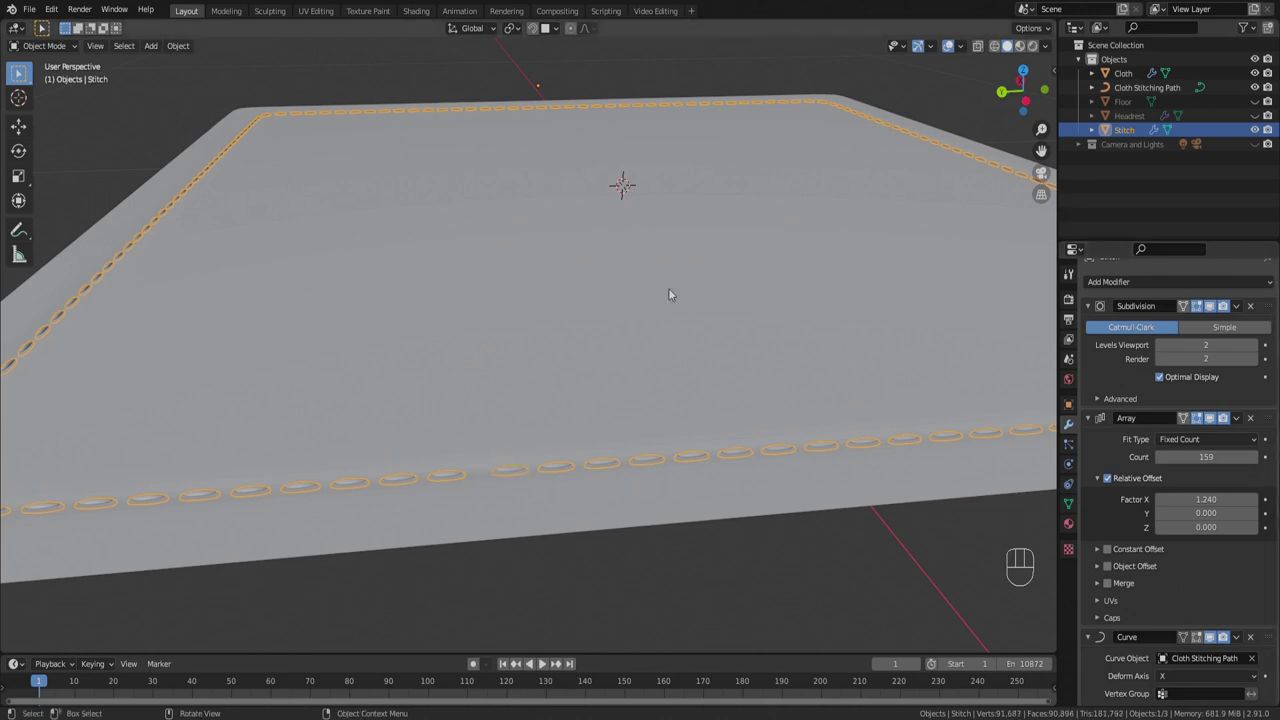
Inspect the continuous stitching along the edges, deselect all, then enter Edit Mode on Stitch.
{"action": "left_click_drag", "start_coordinate": [695, 242], "coordinate": [655, 236]}
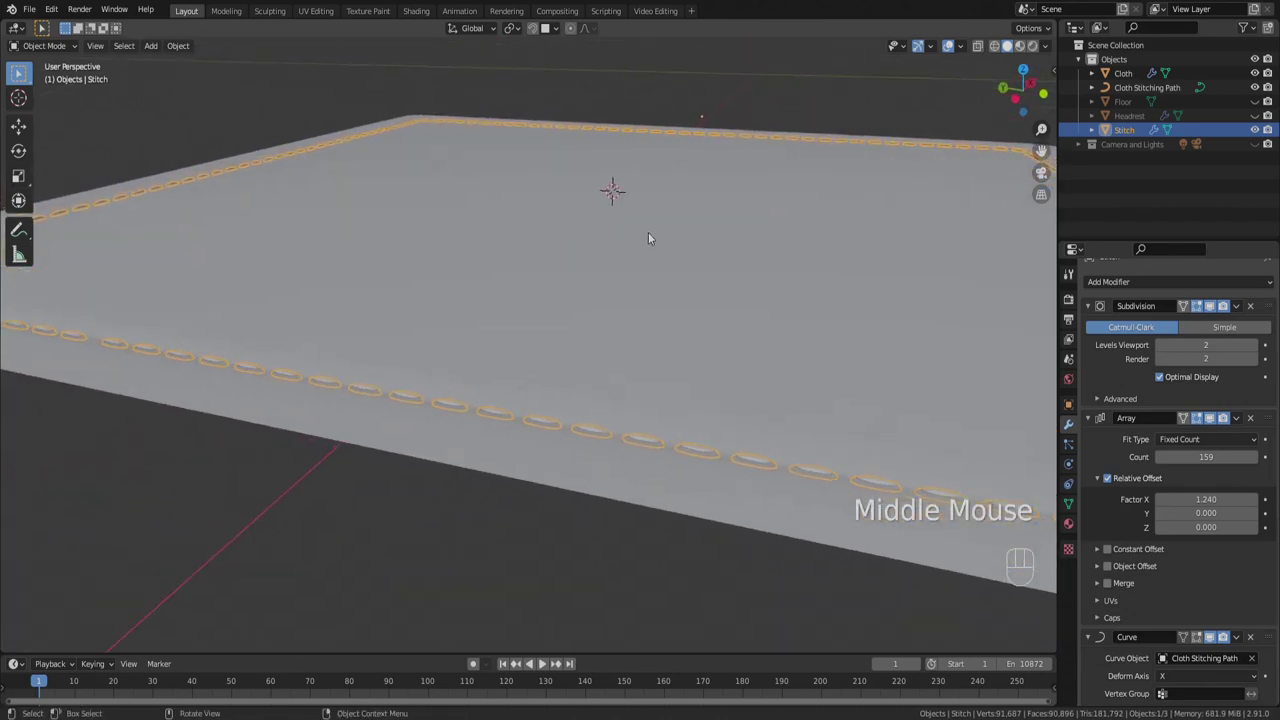
{"action": "scroll", "scroll_direction": "up", "scroll_amount": 3}
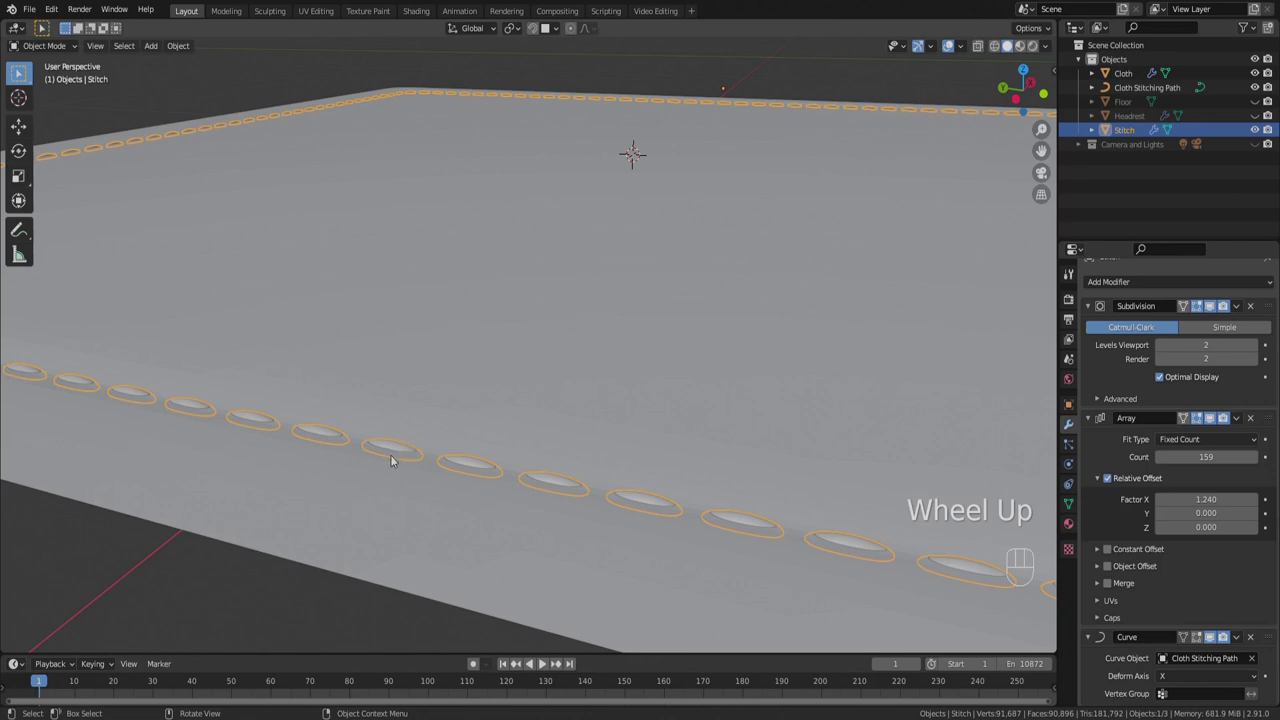
{"action": "key", "text": "Tab"}
{"action": "key", "text": "Tab"}
{"action": "key", "text": "alt+a"}
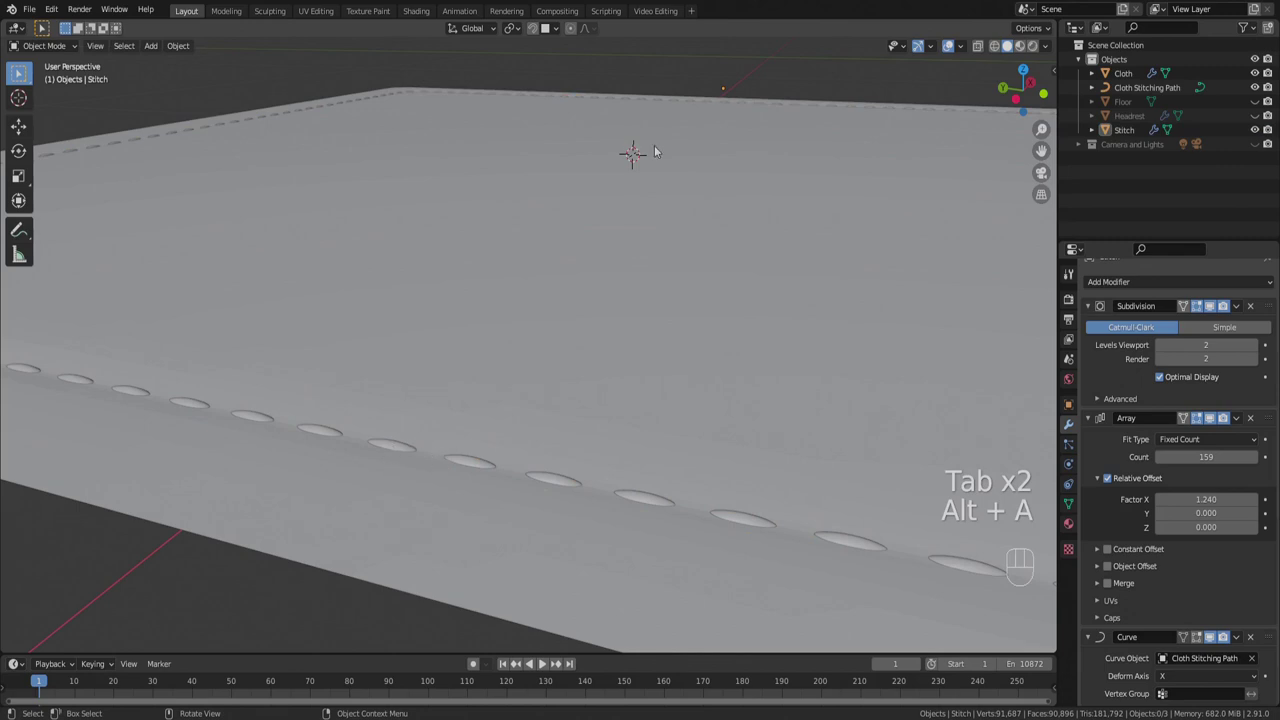
{"action": "key", "text": "Tab"}
{"action": "key", "text": "Tab"}
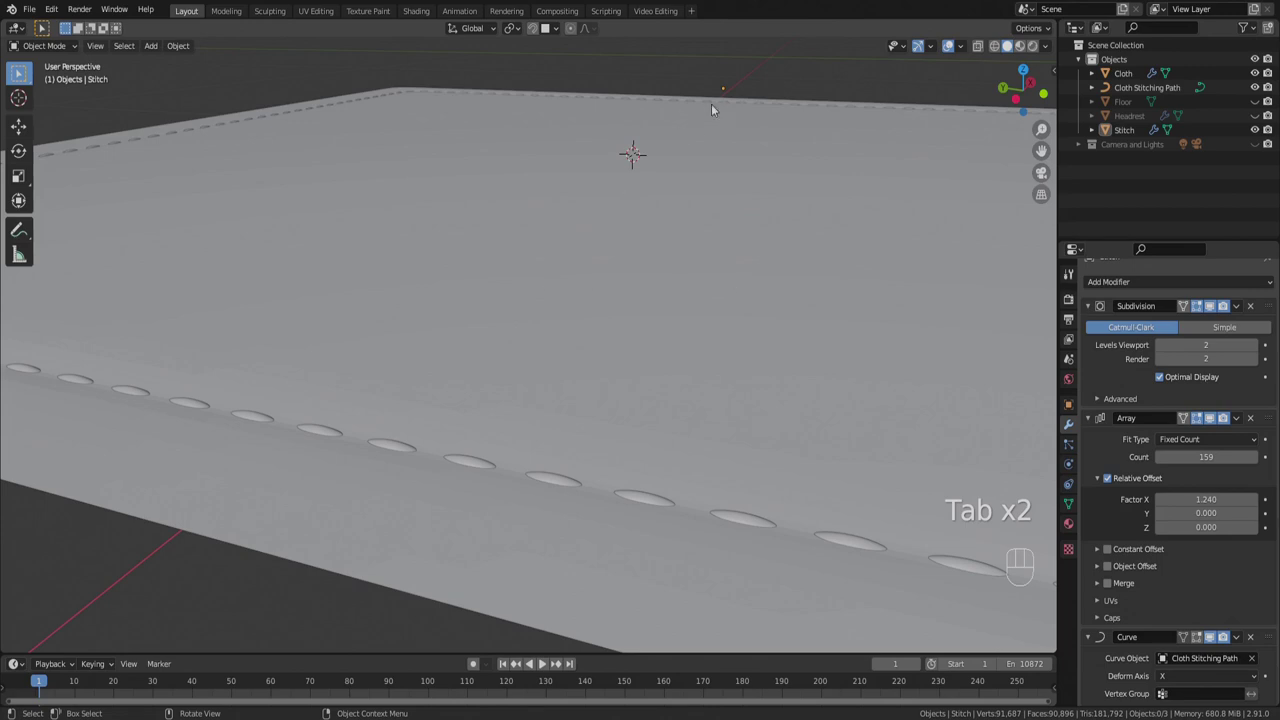
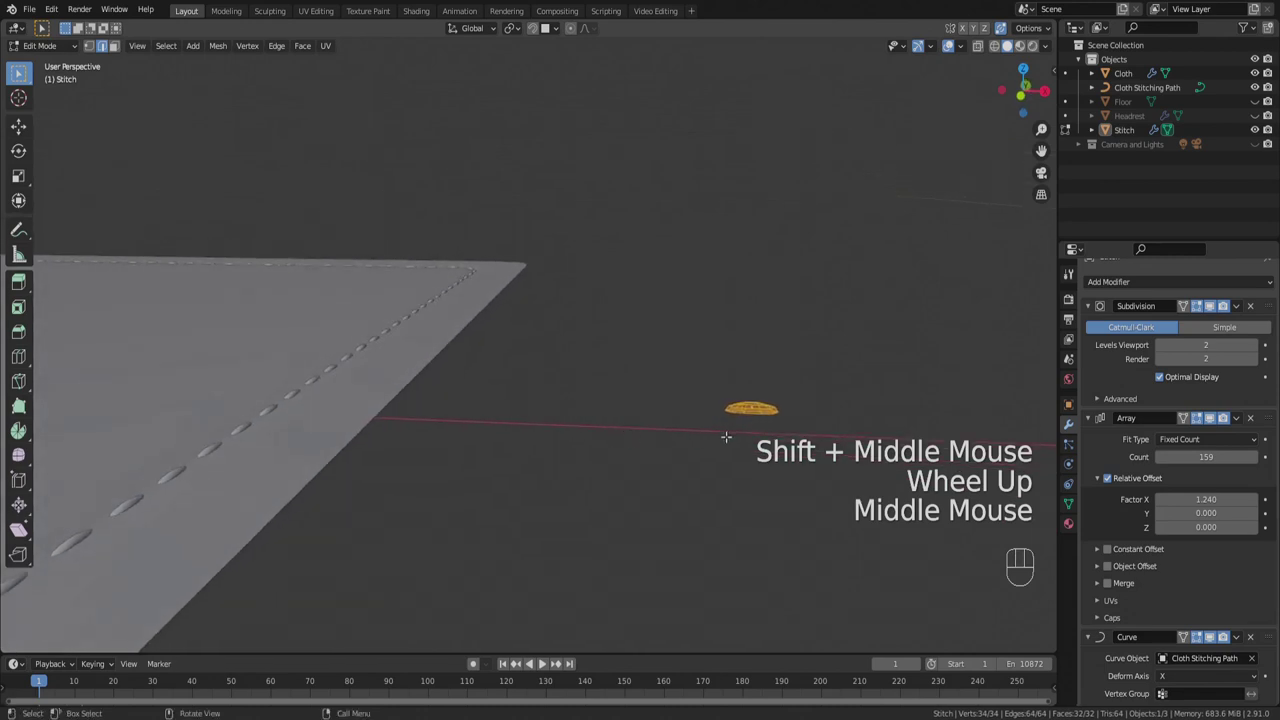
Raise the stitch mesh about 0.0015 m along Z and scale it to 1.002.
{"action": "key", "text": "g"}
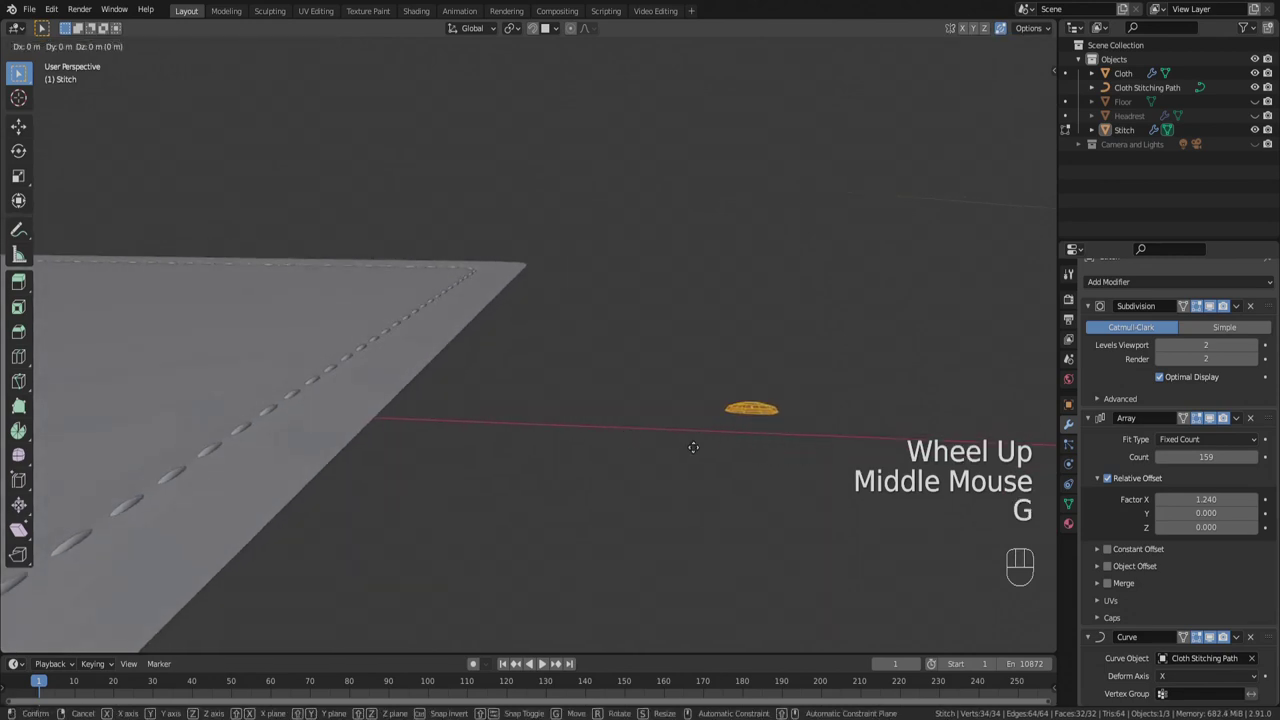
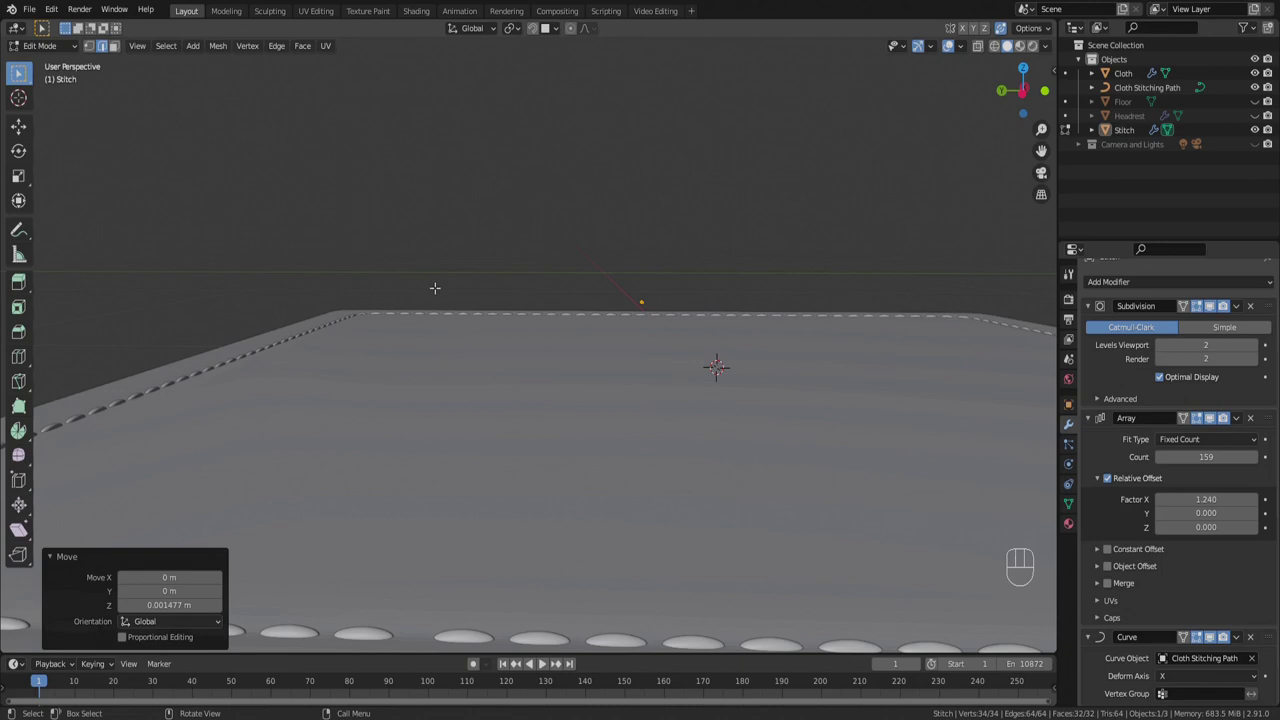
{"action": "key", "text": "s"}
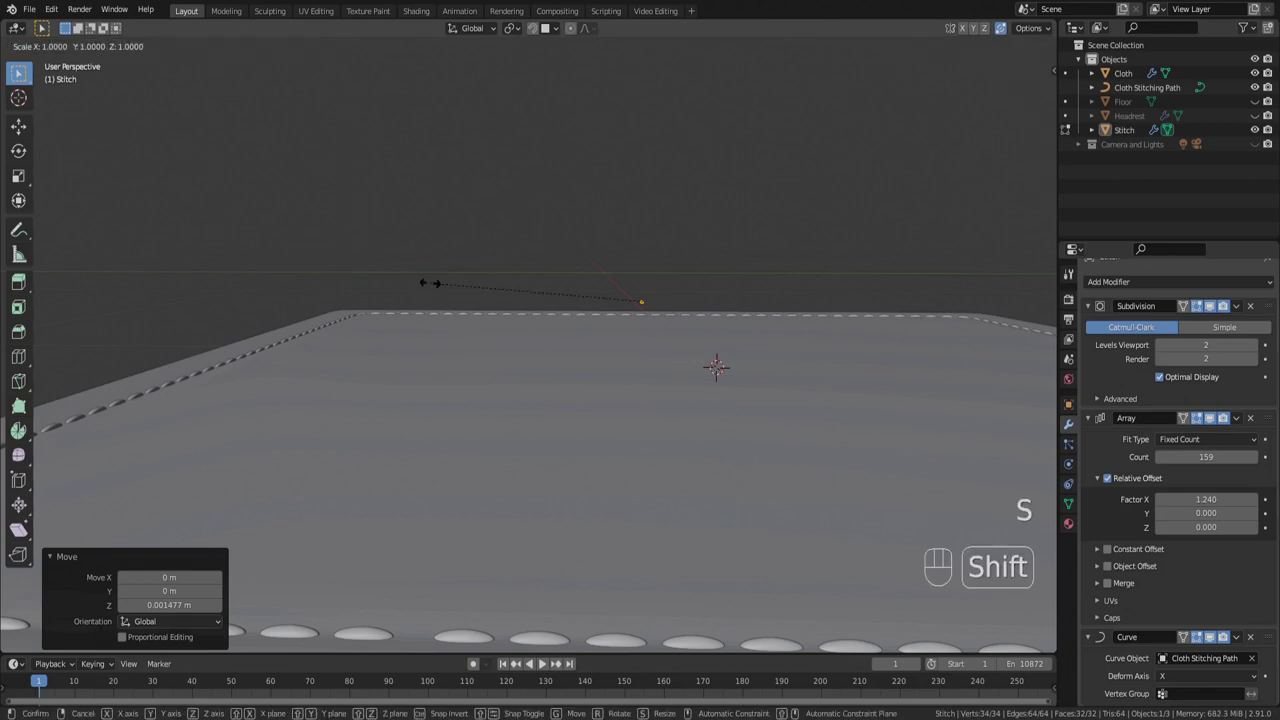
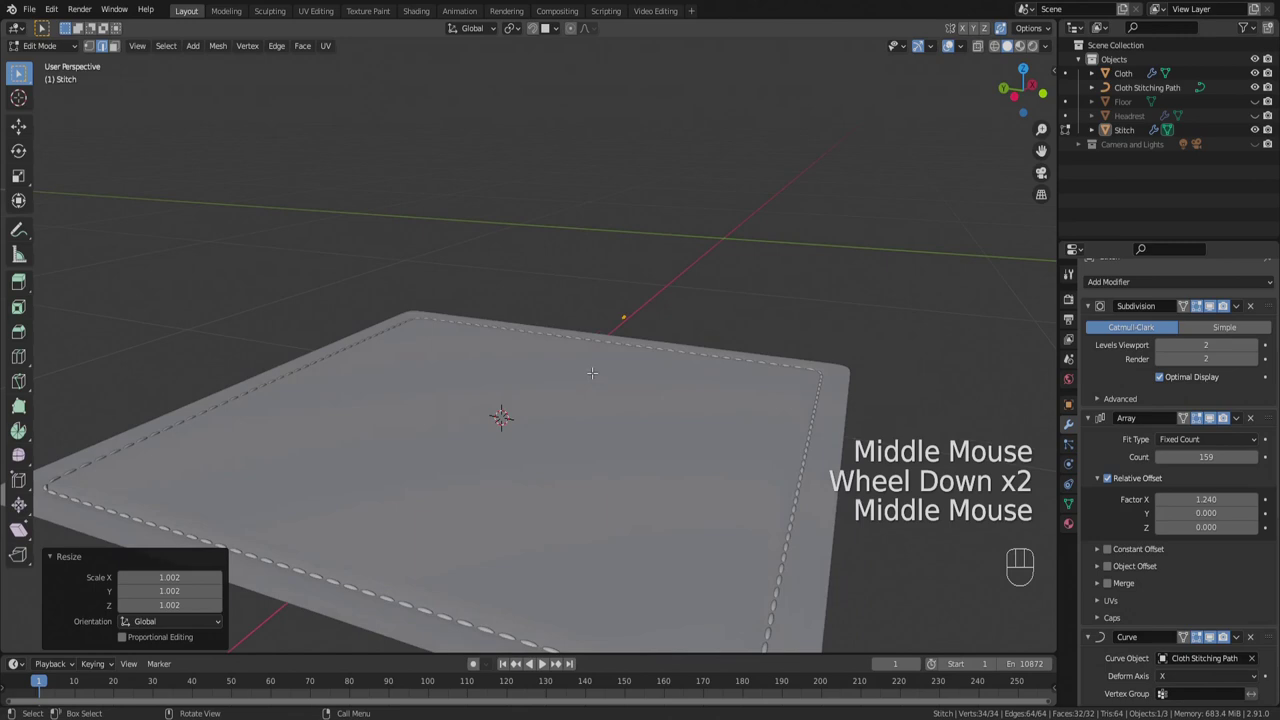
{"action": "key", "text": "Tab"}
{"action": "left_click_drag", "start_coordinate": [569, 369], "coordinate": [545, 372]}
{"action": "scroll", "scroll_direction": "down", "scroll_amount": 3}
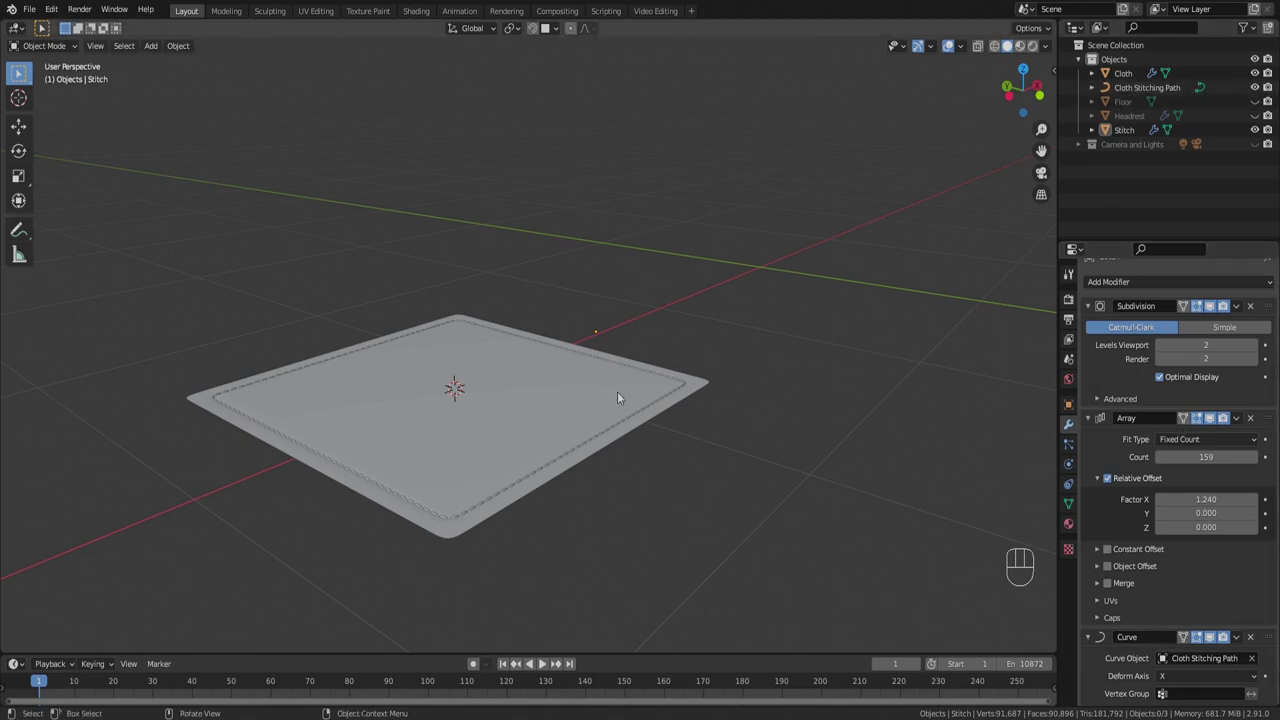
{"action": "left_click_drag", "start_coordinate": [621, 387], "coordinate": [580, 386]}
{"action": "scroll", "scroll_direction": "up", "scroll_amount": 3}
{"action": "scroll", "scroll_direction": "up", "scroll_amount": 3}
{"action": "middle_click", "coordinate": [593, 393]}
{"action": "left_click_drag", "start_coordinate": [588, 399], "coordinate": [554, 400]}
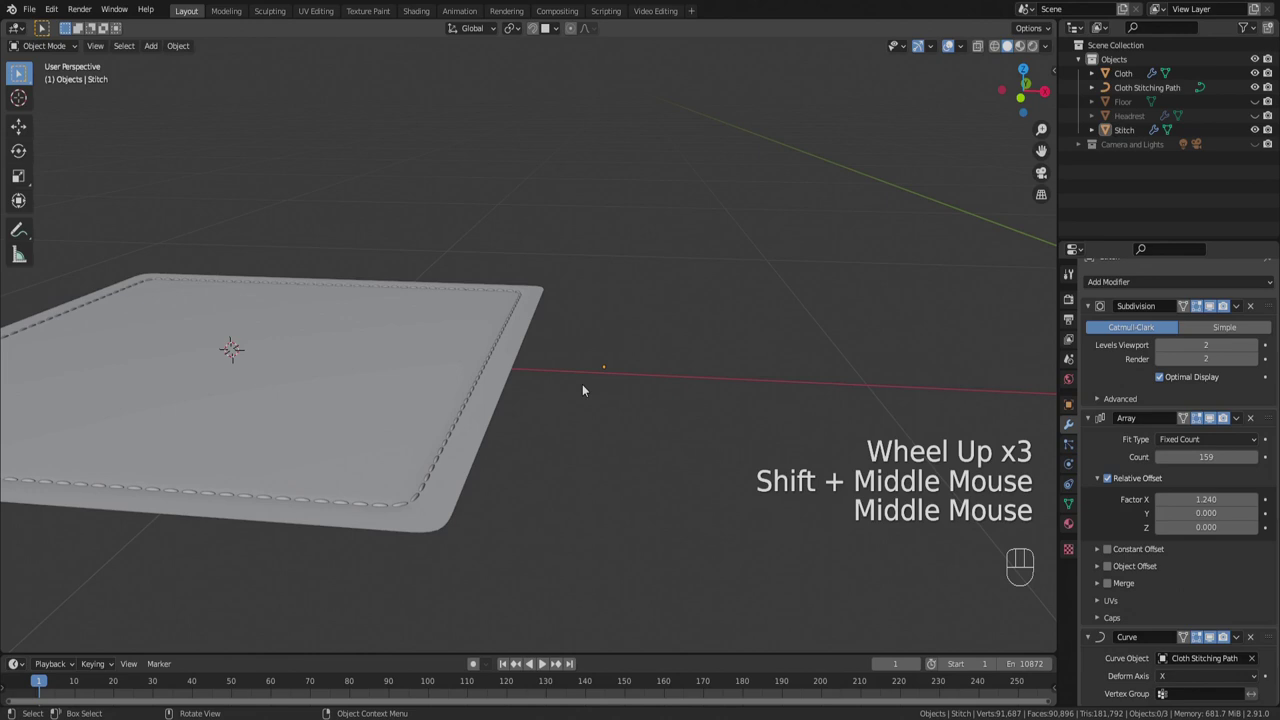
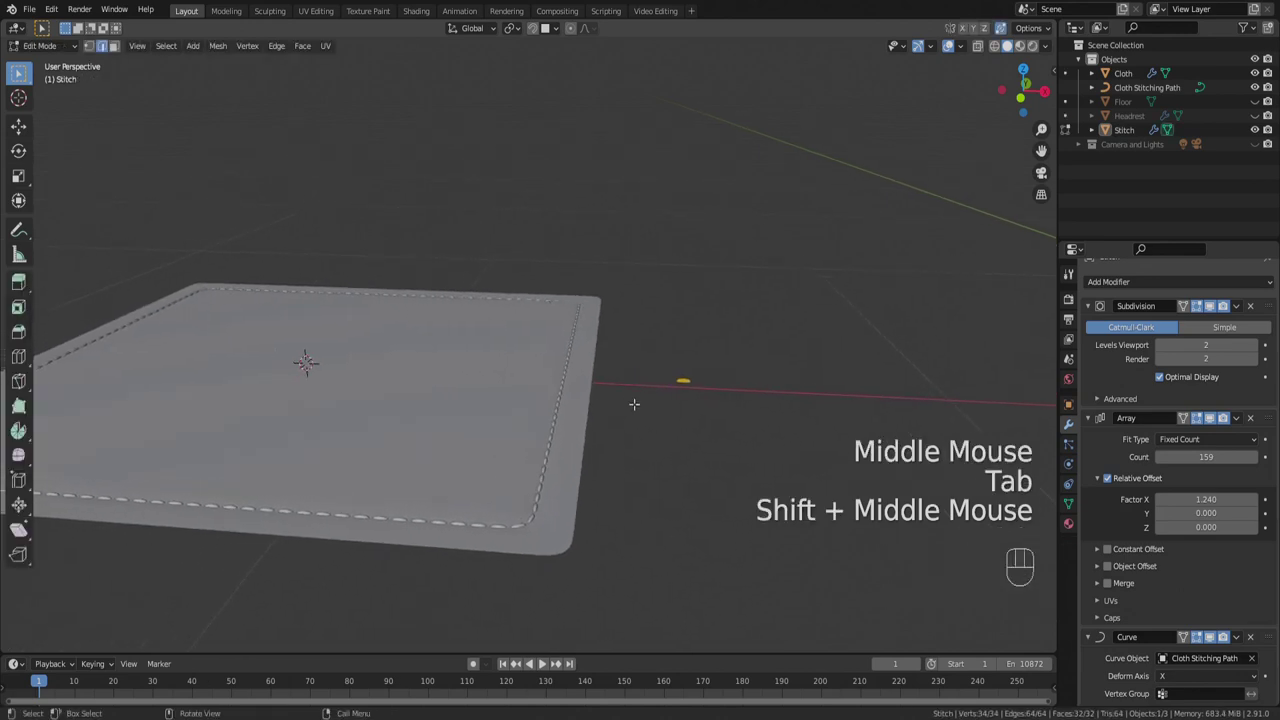
Slide the stitch geometry about 5 cm along Y so the border stitches become longer, thinner dashes.
{"action": "key", "text": "g"}
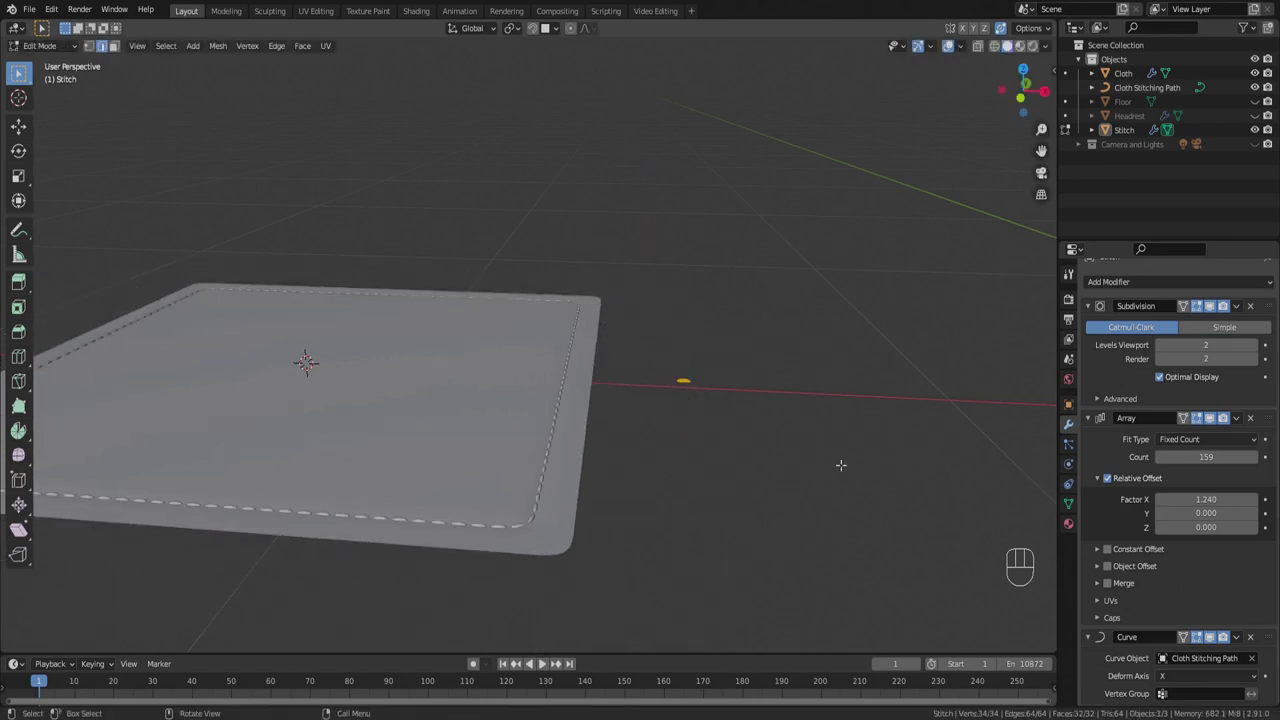
{"action": "key", "text": "g"}
{"action": "key", "text": "Tab"}
{"action": "left_click_drag", "start_coordinate": [553, 445], "coordinate": [529, 452]}
{"action": "key", "text": "Tab"}
{"action": "scroll", "scroll_direction": "up", "scroll_amount": 3}
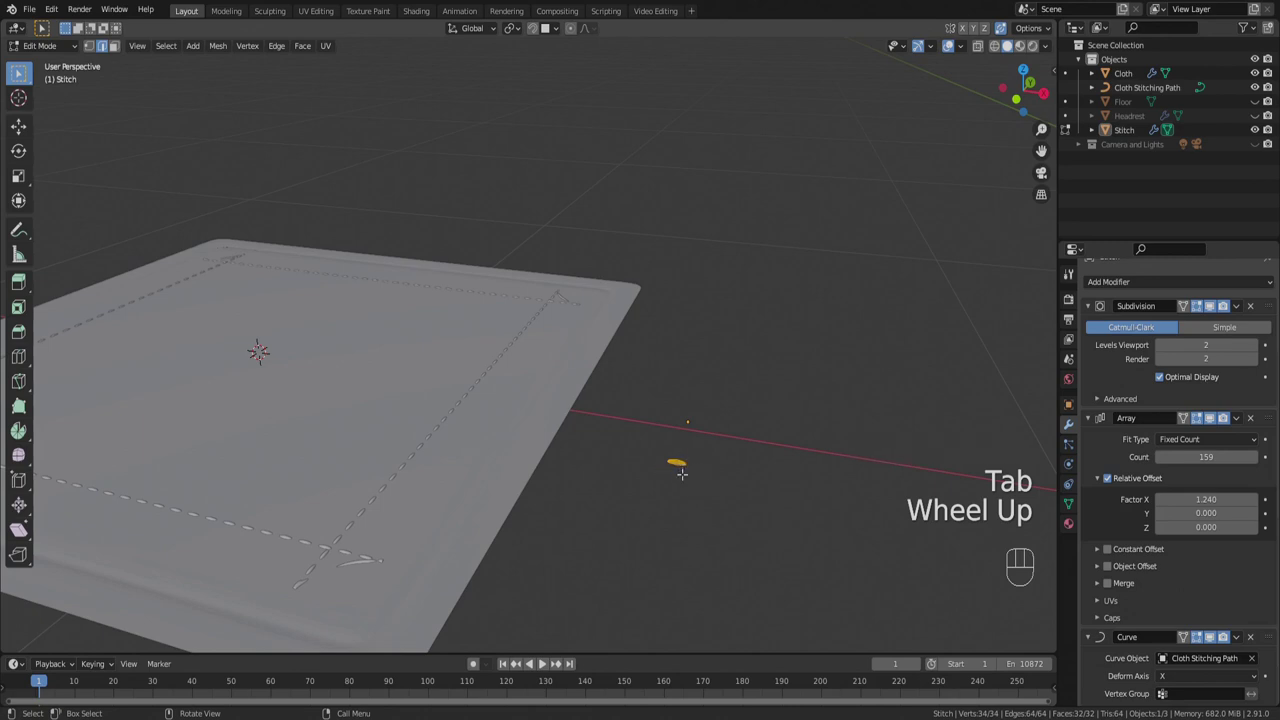
Nudge the reshaped stitch geometry again and bring up the snap options.
{"action": "key", "text": "g"}
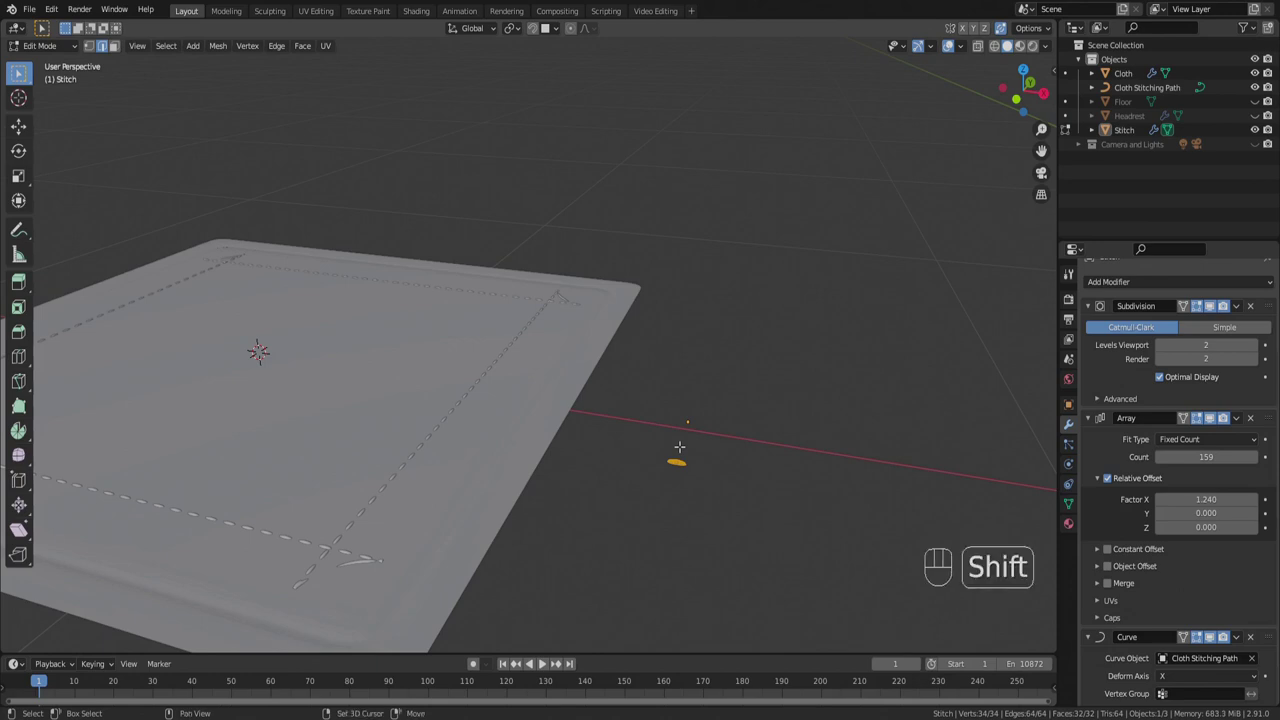
{"action": "key", "text": "shift+s"}
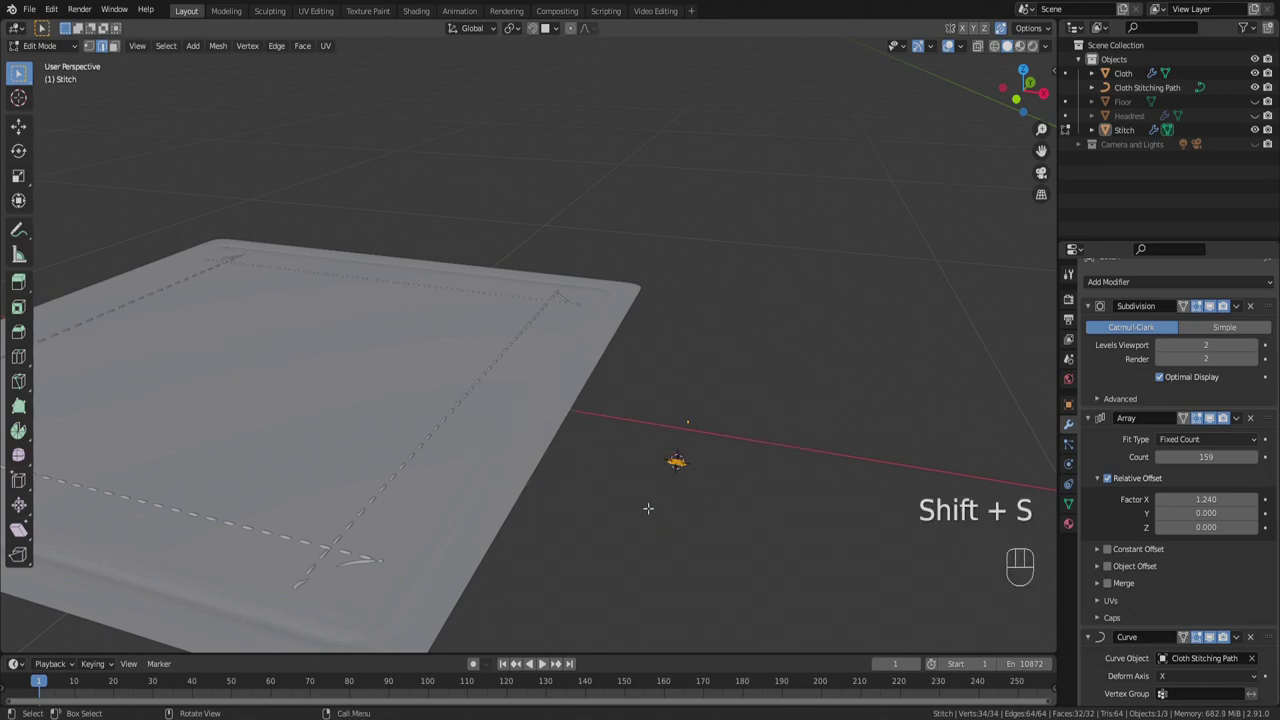
Snap the Stitch object to the 3D cursor and hide the Curve modifier's deformation while editing.
{"action": "key", "text": "Tab"}
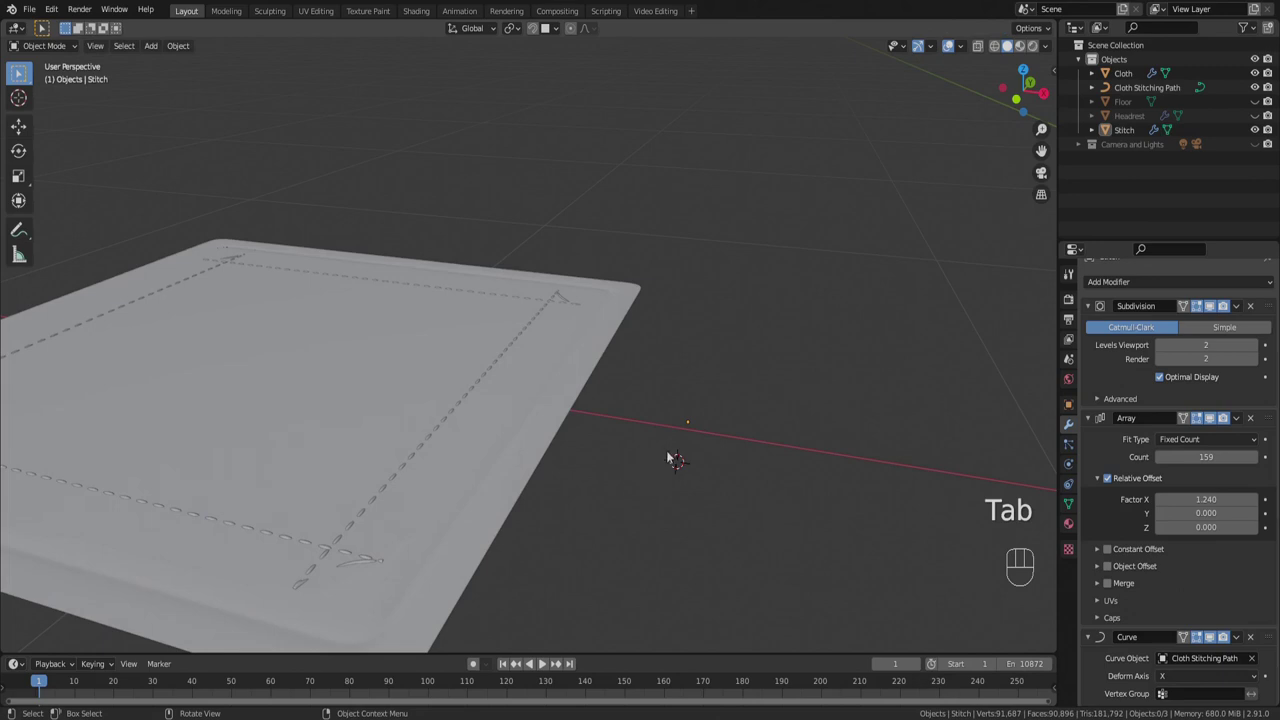
{"action": "key", "text": "shift+s"}
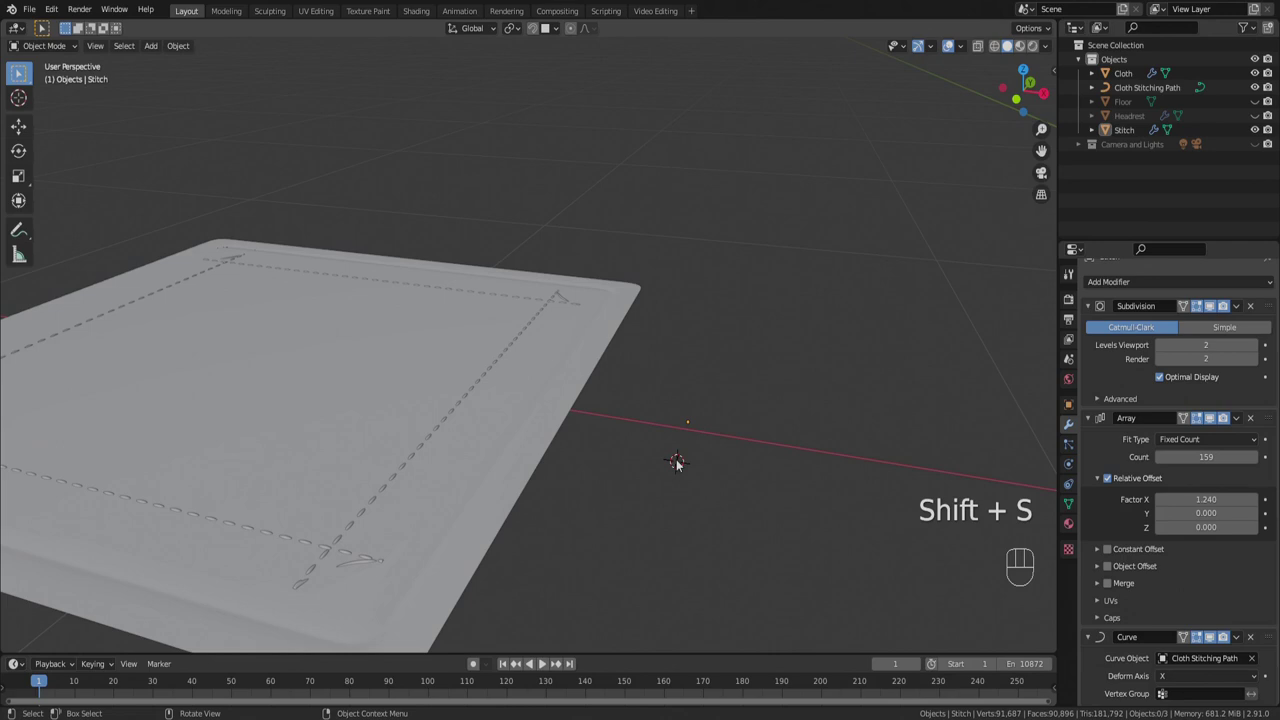
{"action": "key", "text": "Tab"}
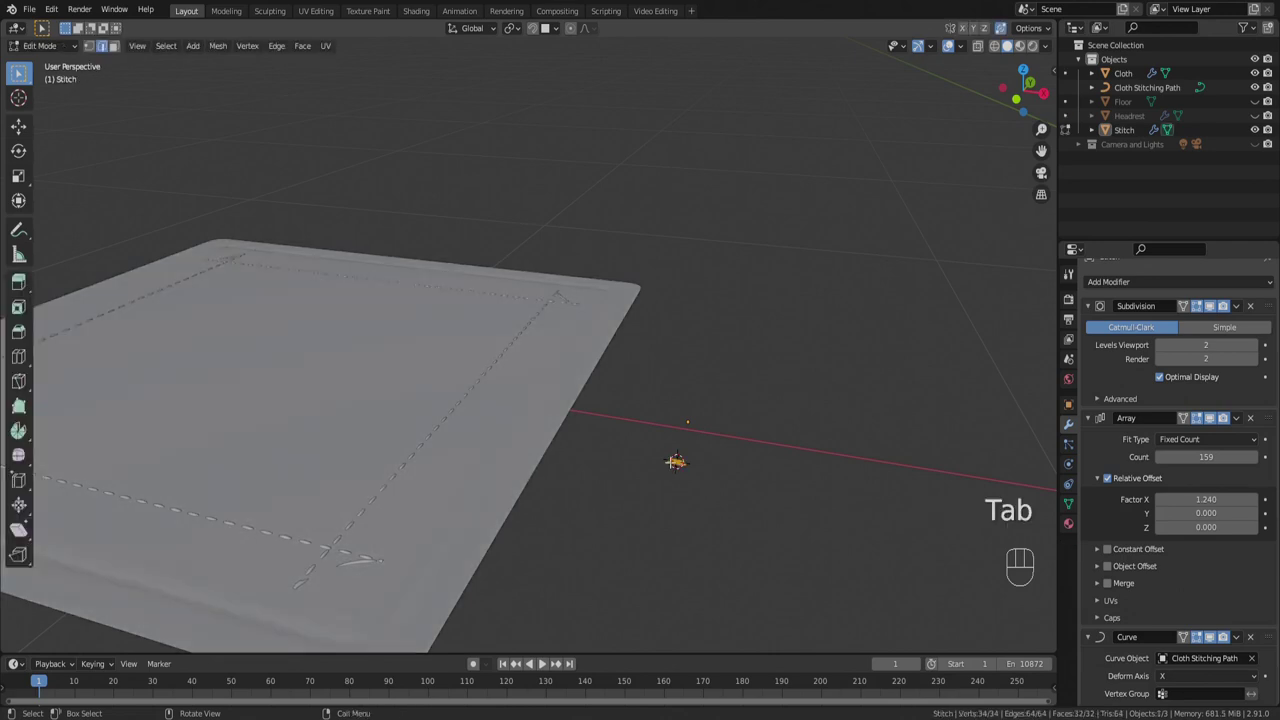
{"action": "key", "text": "Tab"}
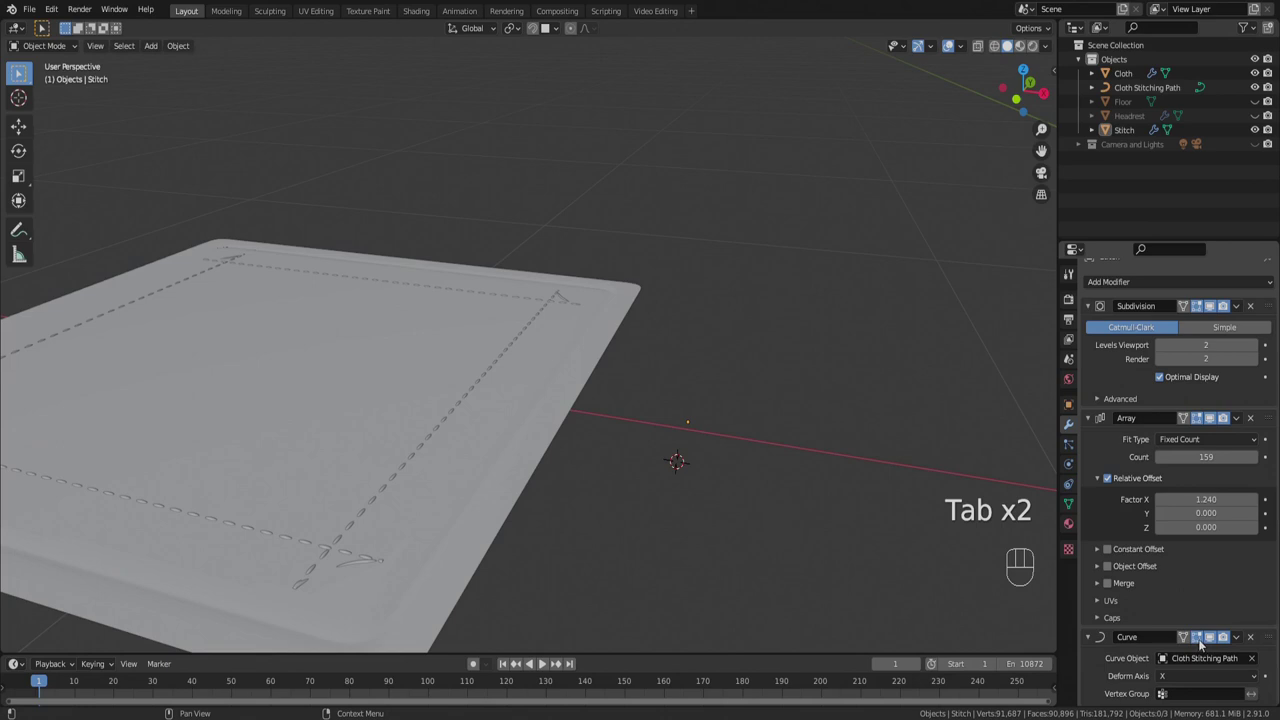
{"action": "left_click", "coordinate": [1207, 642]}
{"action": "key", "text": "Tab"}
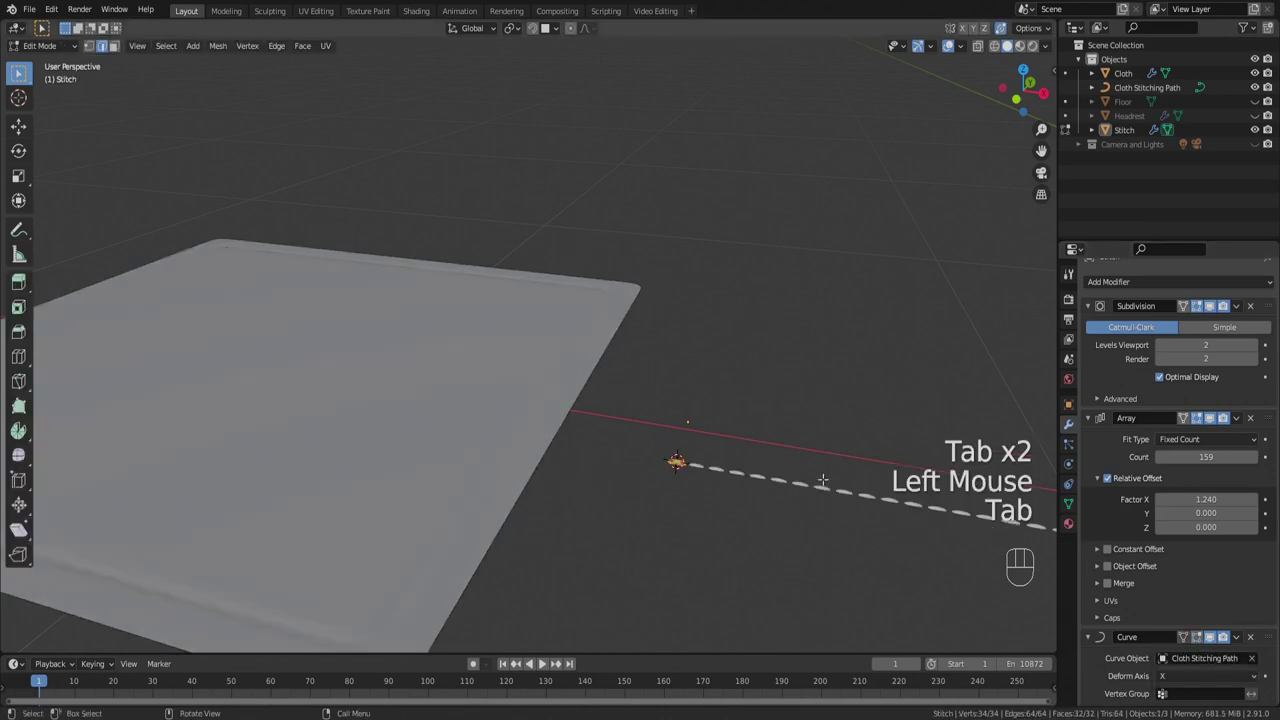
Select Stitch and enable 'Display modifier in Edit mode' on its Curve modifier.
{"action": "key", "text": "Tab"}
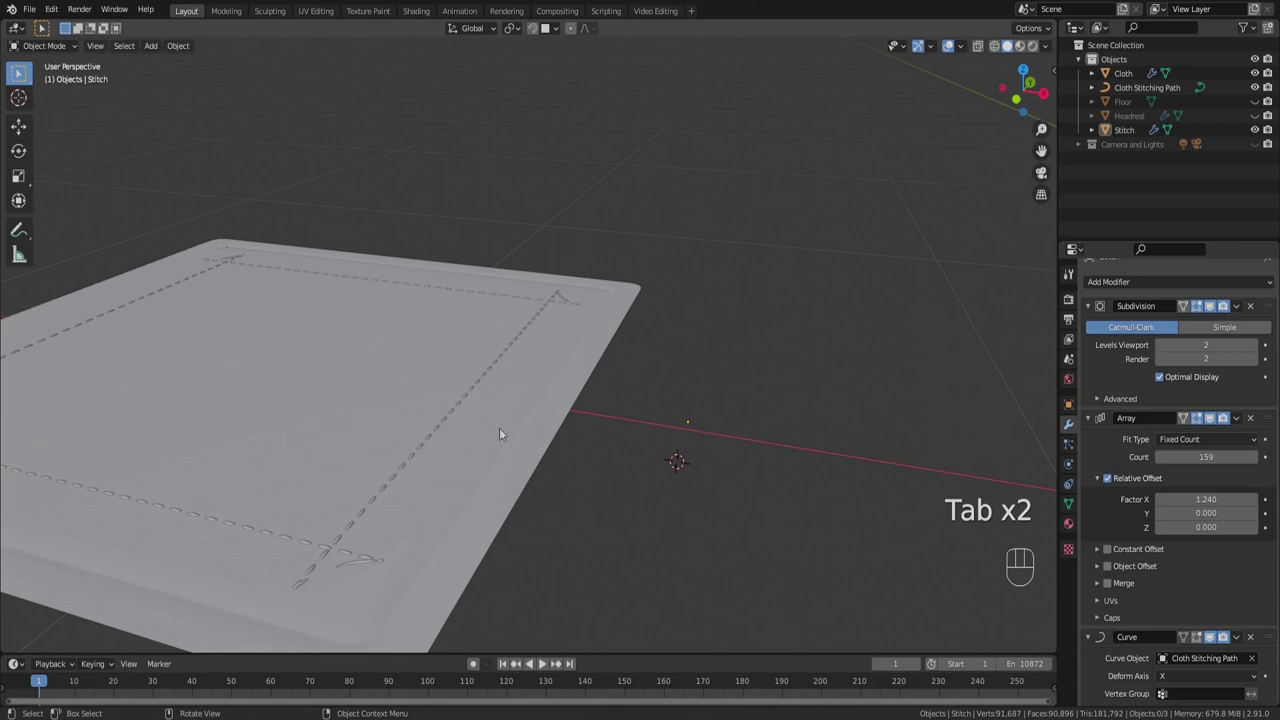
{"action": "left_click", "coordinate": [450, 423]}
{"action": "left_click", "coordinate": [449, 422]}
{"action": "key", "text": "shift+s"}
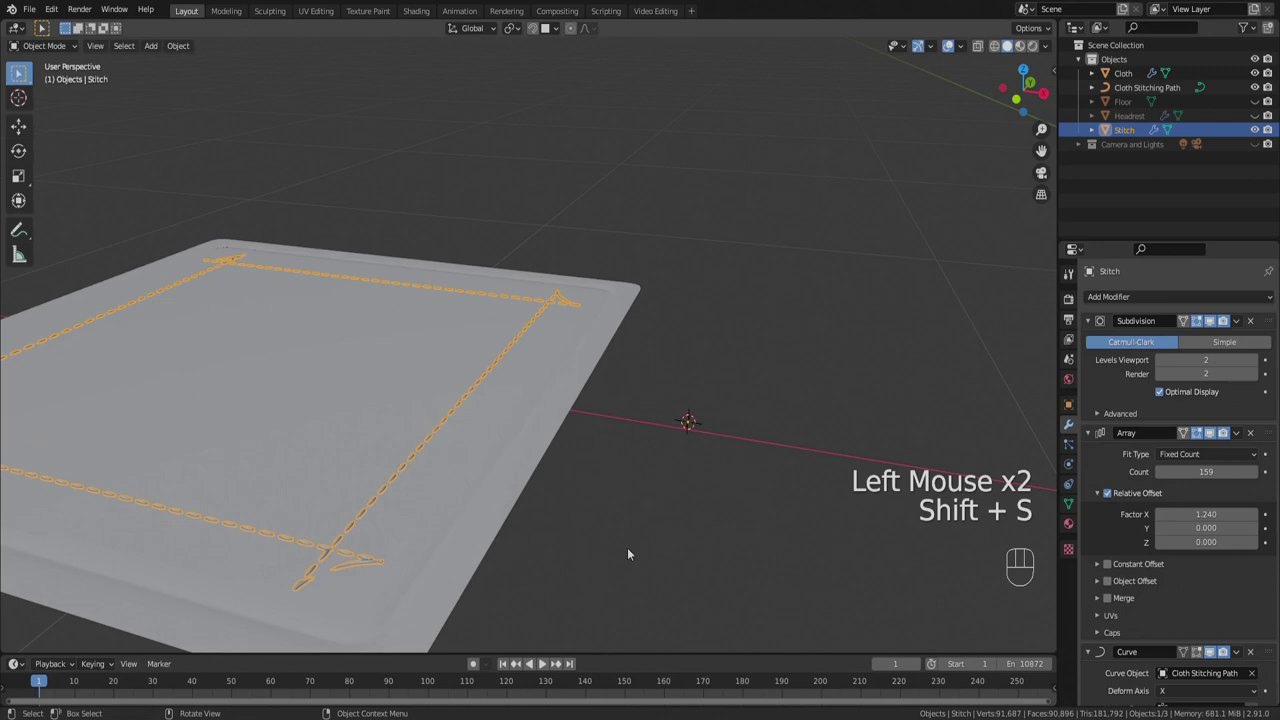
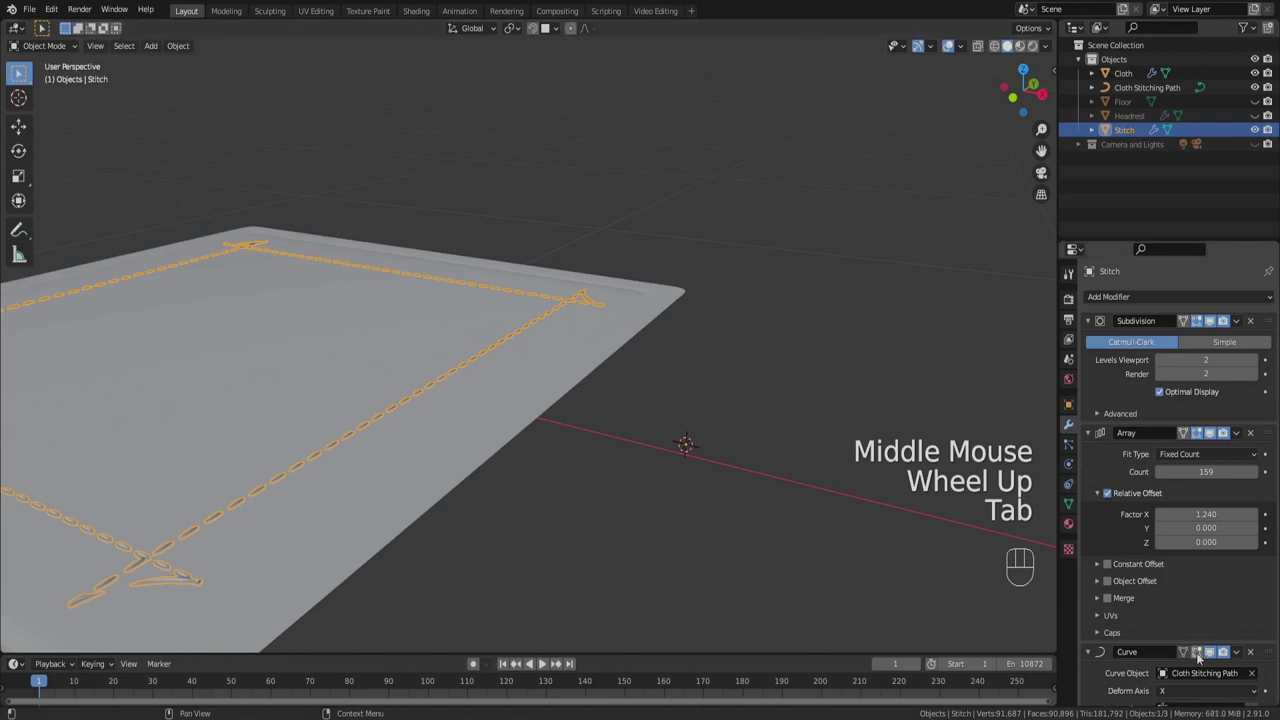
{"action": "left_click", "coordinate": [918, 485]}
Snap the stitch geometry to the cursor keeping offset, raise it about 0.0016 m, and return to Object Mode.
{"action": "key", "text": "Tab"}
{"action": "key", "text": "shift+s"}
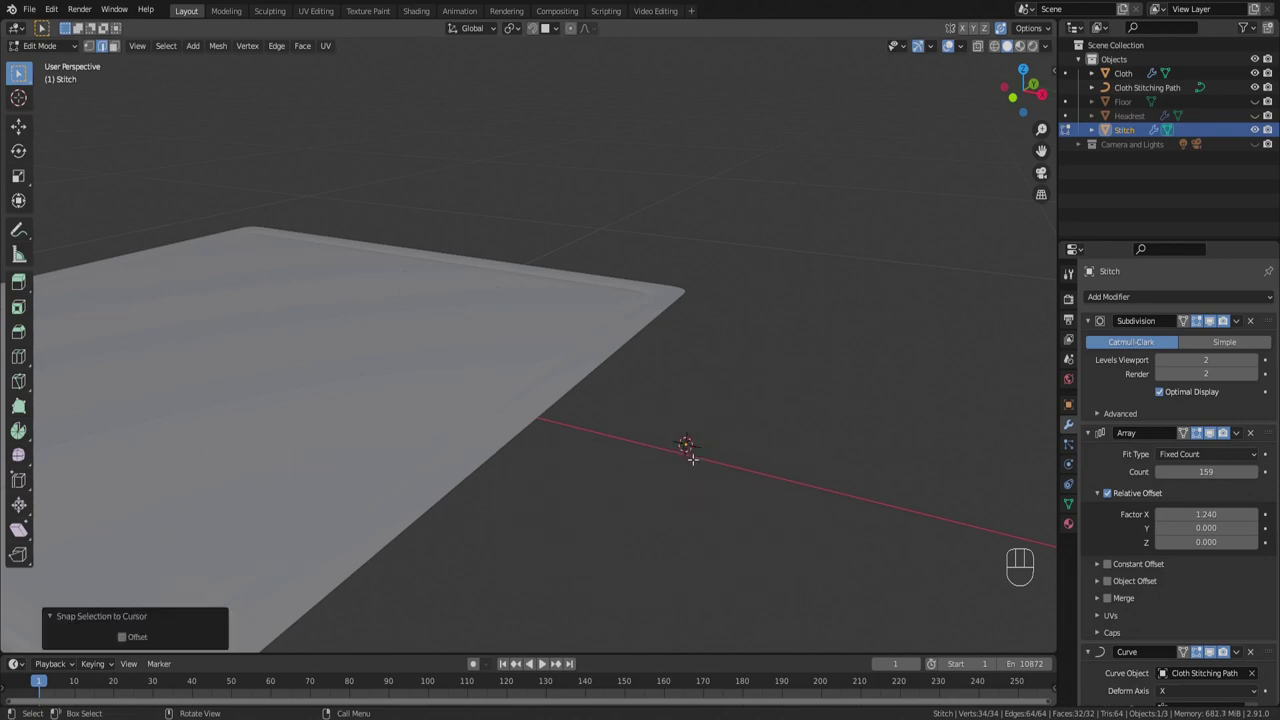
{"action": "key", "text": "ctrl+z"}
{"action": "key", "text": "shift+s"}
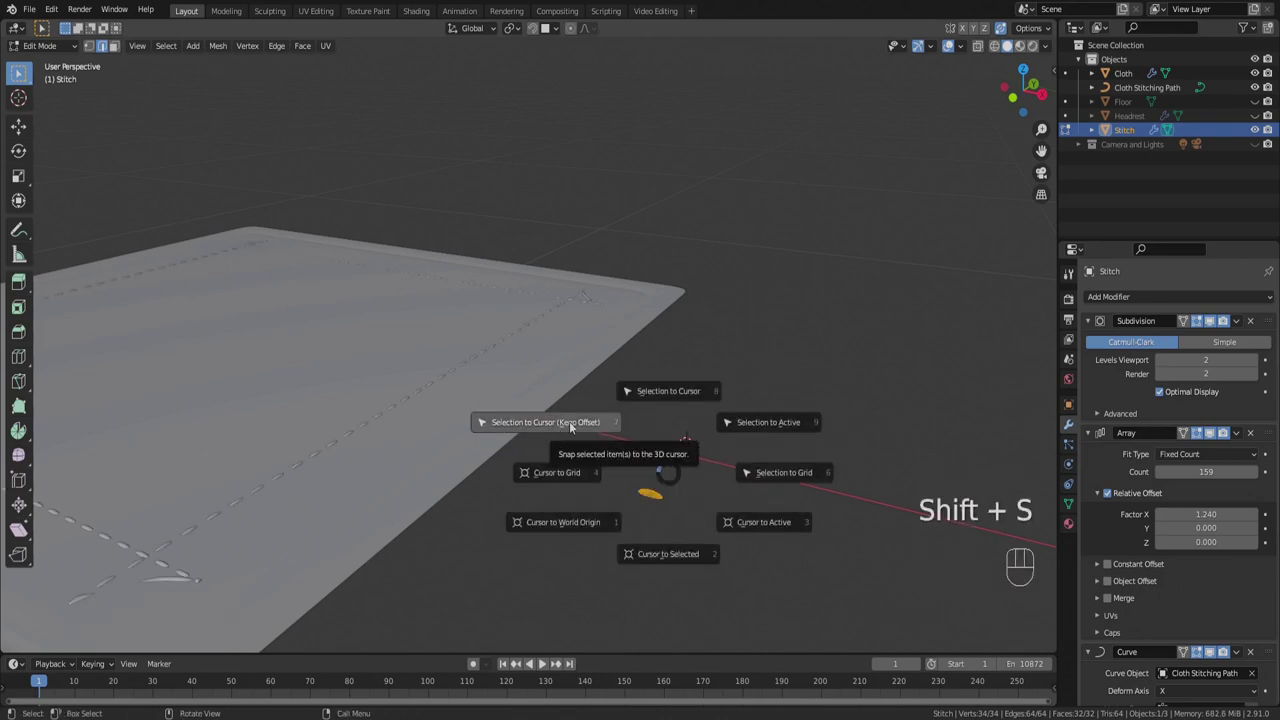
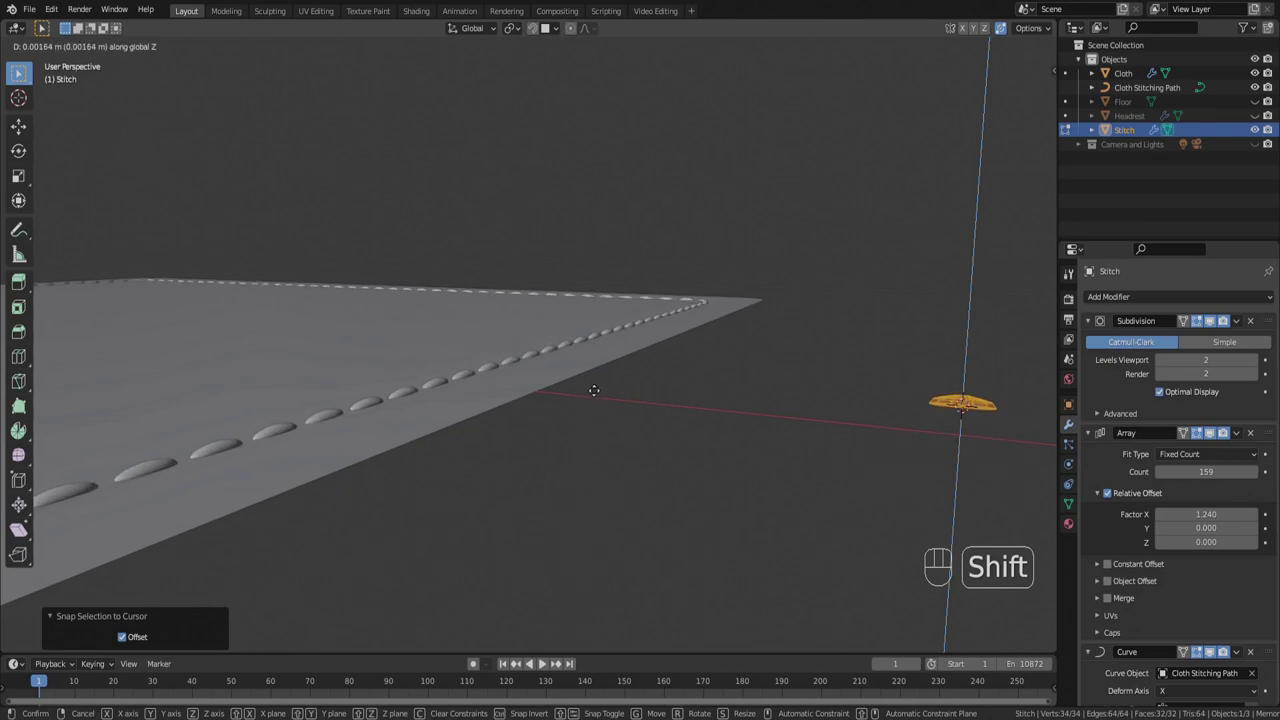
{"action": "key", "text": "Tab"}
{"action": "key", "text": "alt+a"}
Orbit and zoom to view the stitched cloth border from higher up.
{"action": "middle_click", "coordinate": [589, 406]}
{"action": "scroll", "scroll_direction": "down", "scroll_amount": 3}
{"action": "left_click_drag", "start_coordinate": [585, 419], "coordinate": [609, 423]}
{"action": "scroll", "scroll_direction": "down", "scroll_amount": 3}
{"action": "middle_click", "coordinate": [573, 424]}
{"action": "scroll", "scroll_direction": "up", "scroll_amount": 3}
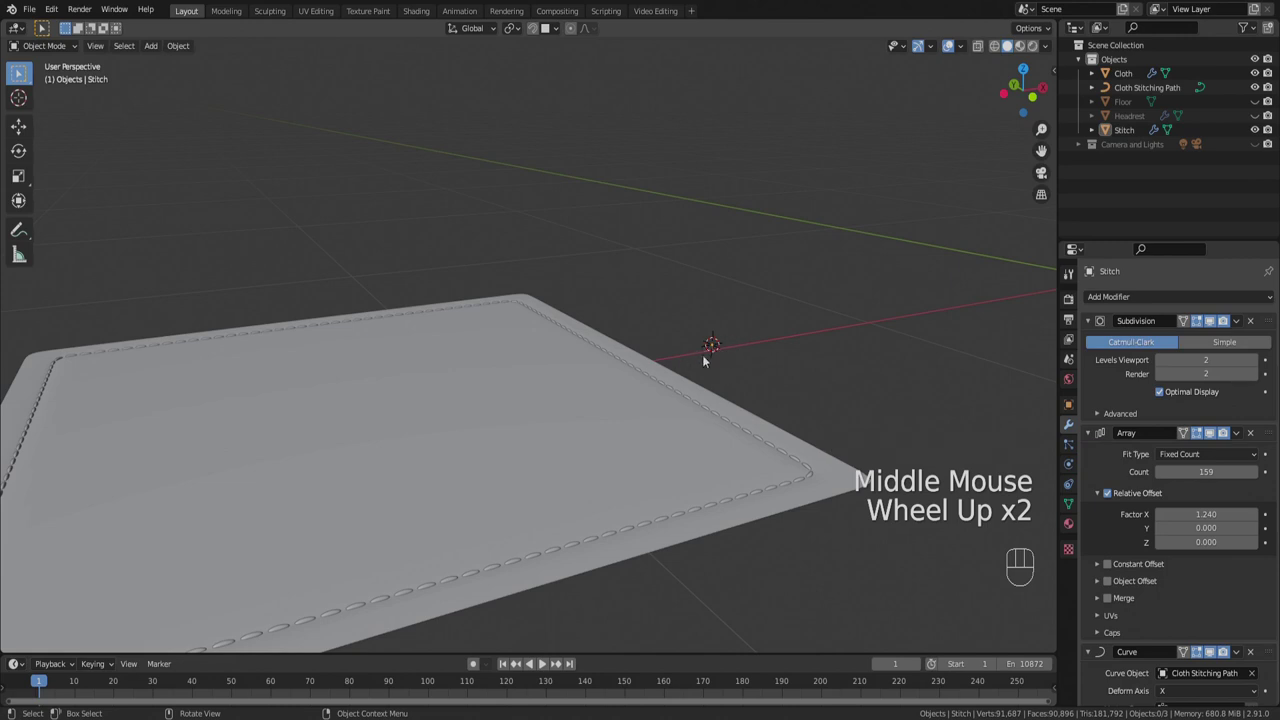
Frame the cloth corner and switch the viewport to Rendered shading to see the stitches on red fabric.
{"action": "left_click_drag", "start_coordinate": [355, 414], "coordinate": [378, 413]}
{"action": "scroll", "scroll_direction": "down", "scroll_amount": 3}
{"action": "middle_click", "coordinate": [372, 418]}
{"action": "scroll", "scroll_direction": "up", "scroll_amount": 3}
{"action": "left_click", "coordinate": [1041, 45]}
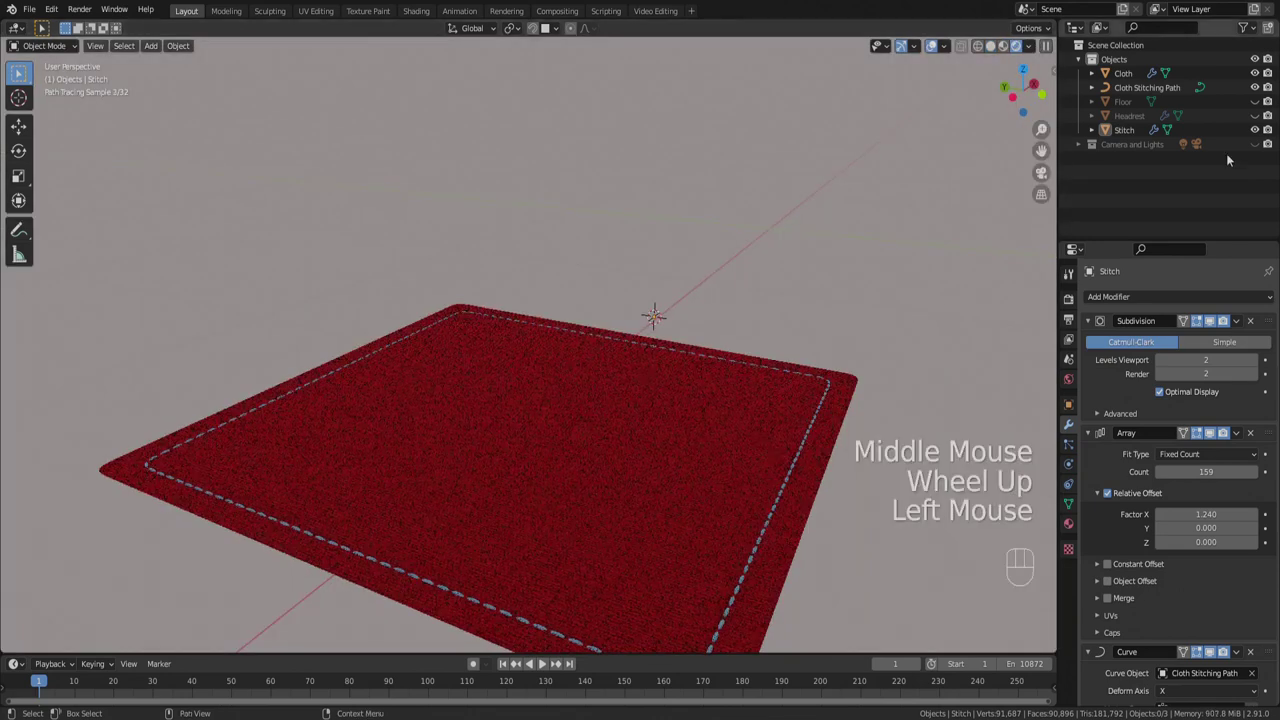
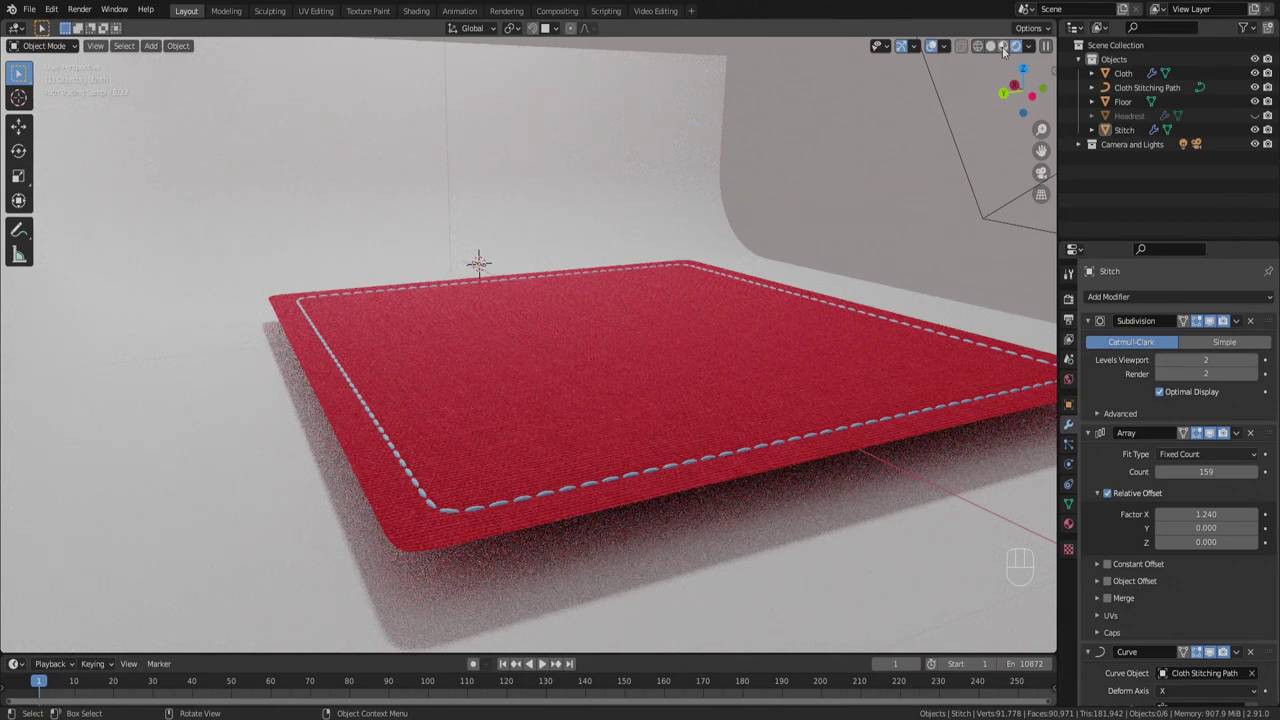
{"action": "left_click", "coordinate": [845, 195]}
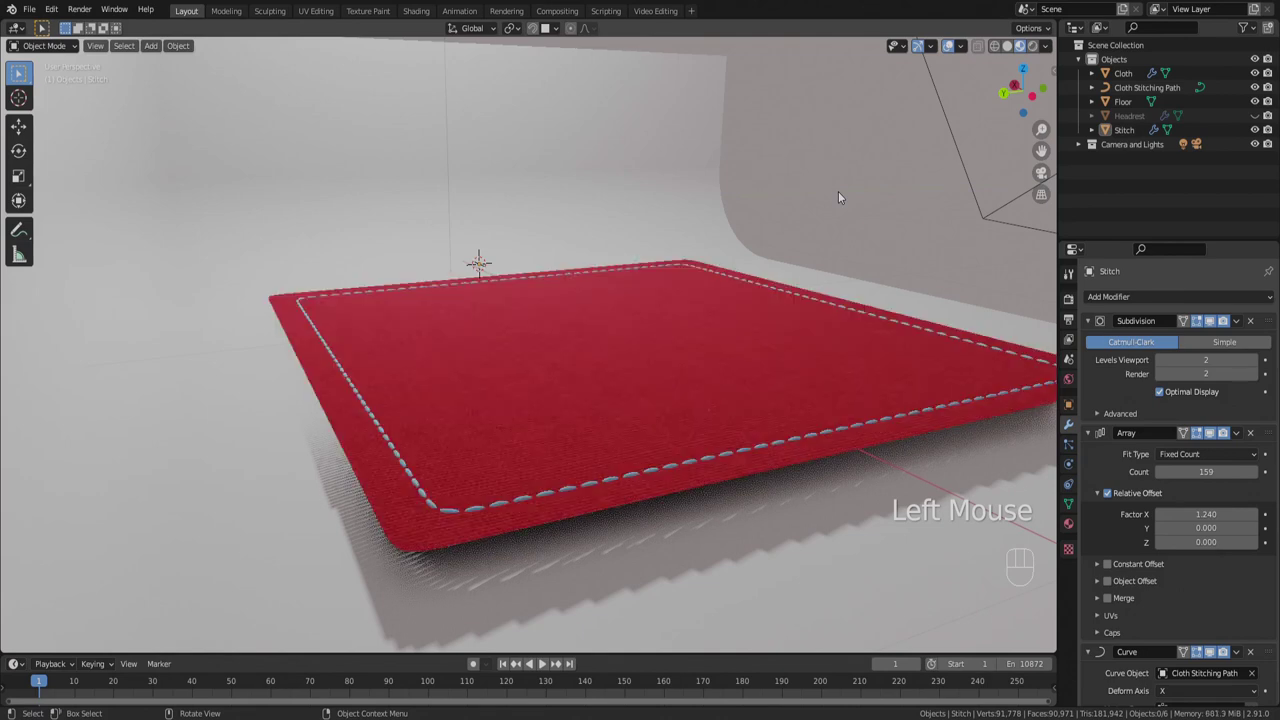